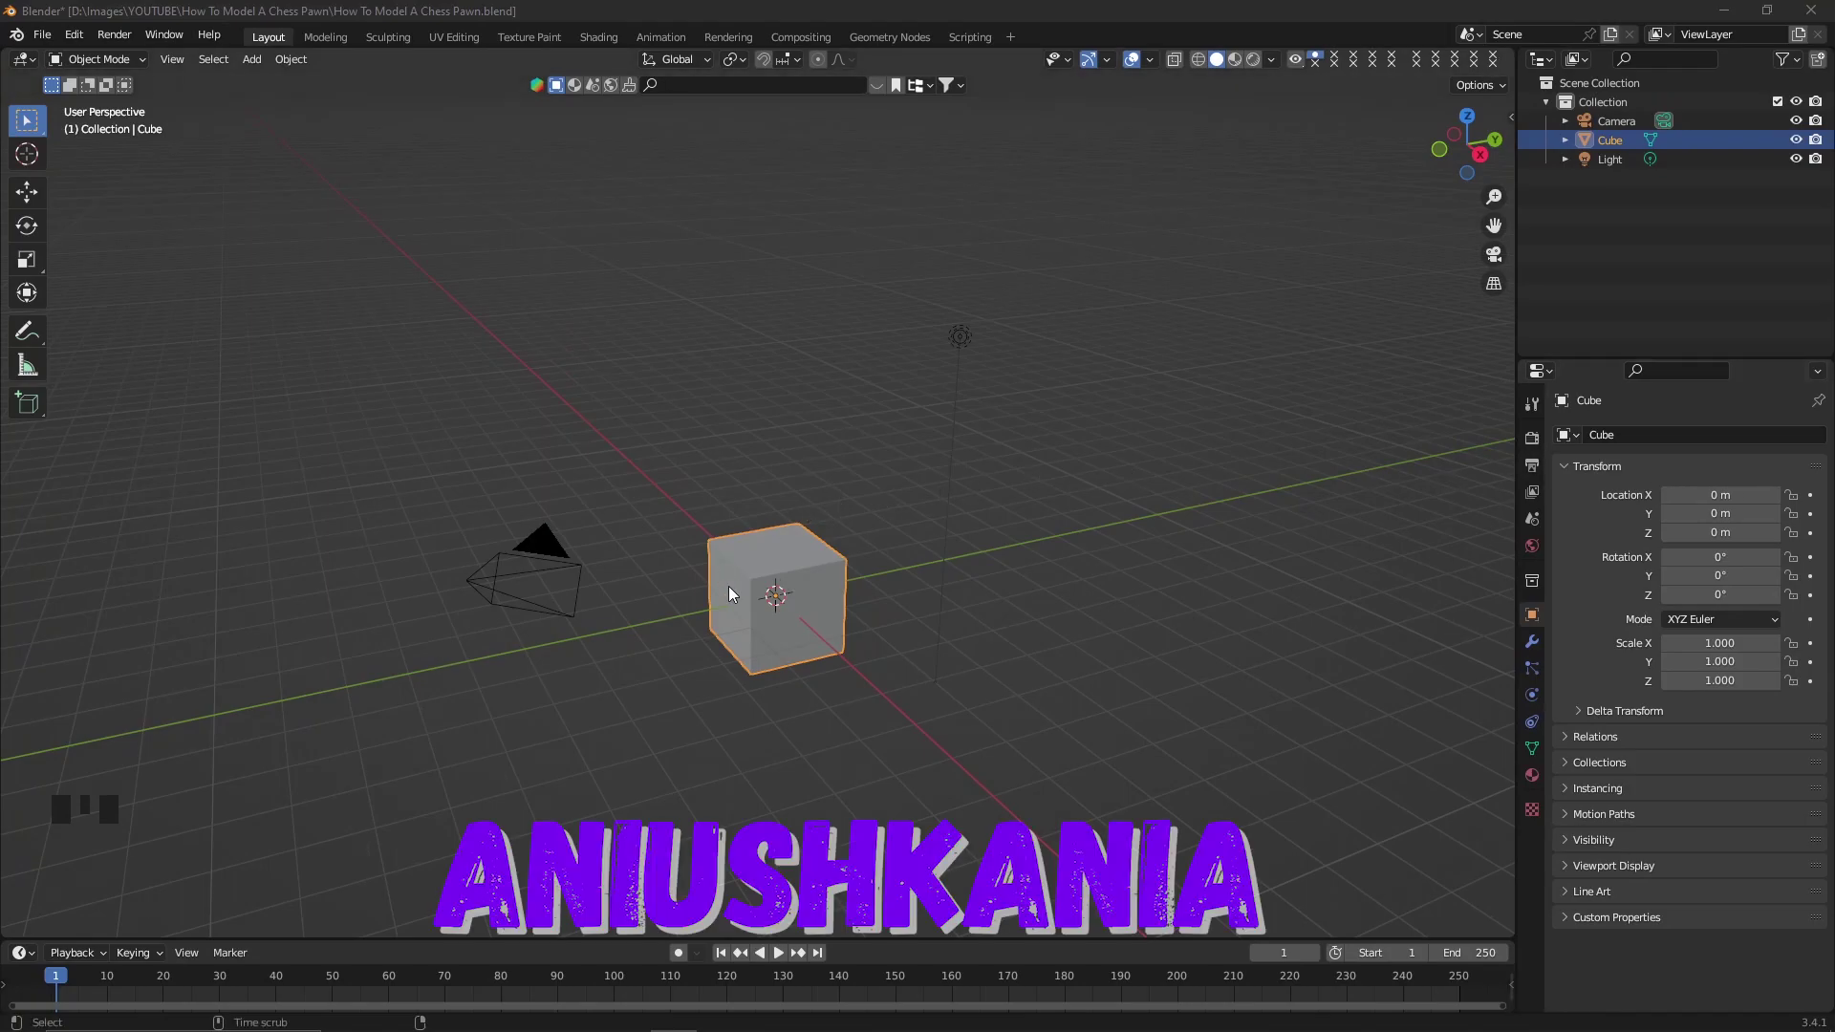
# Delete the default cube and face the scene in front orthographic view.
pyautogui.click(734, 592)
pyautogui.press('Delete')
pyautogui.scroll(3)
pyautogui.moveTo(801, 584); pyautogui.dragTo(779, 575)
pyautogui.press('KP_1')
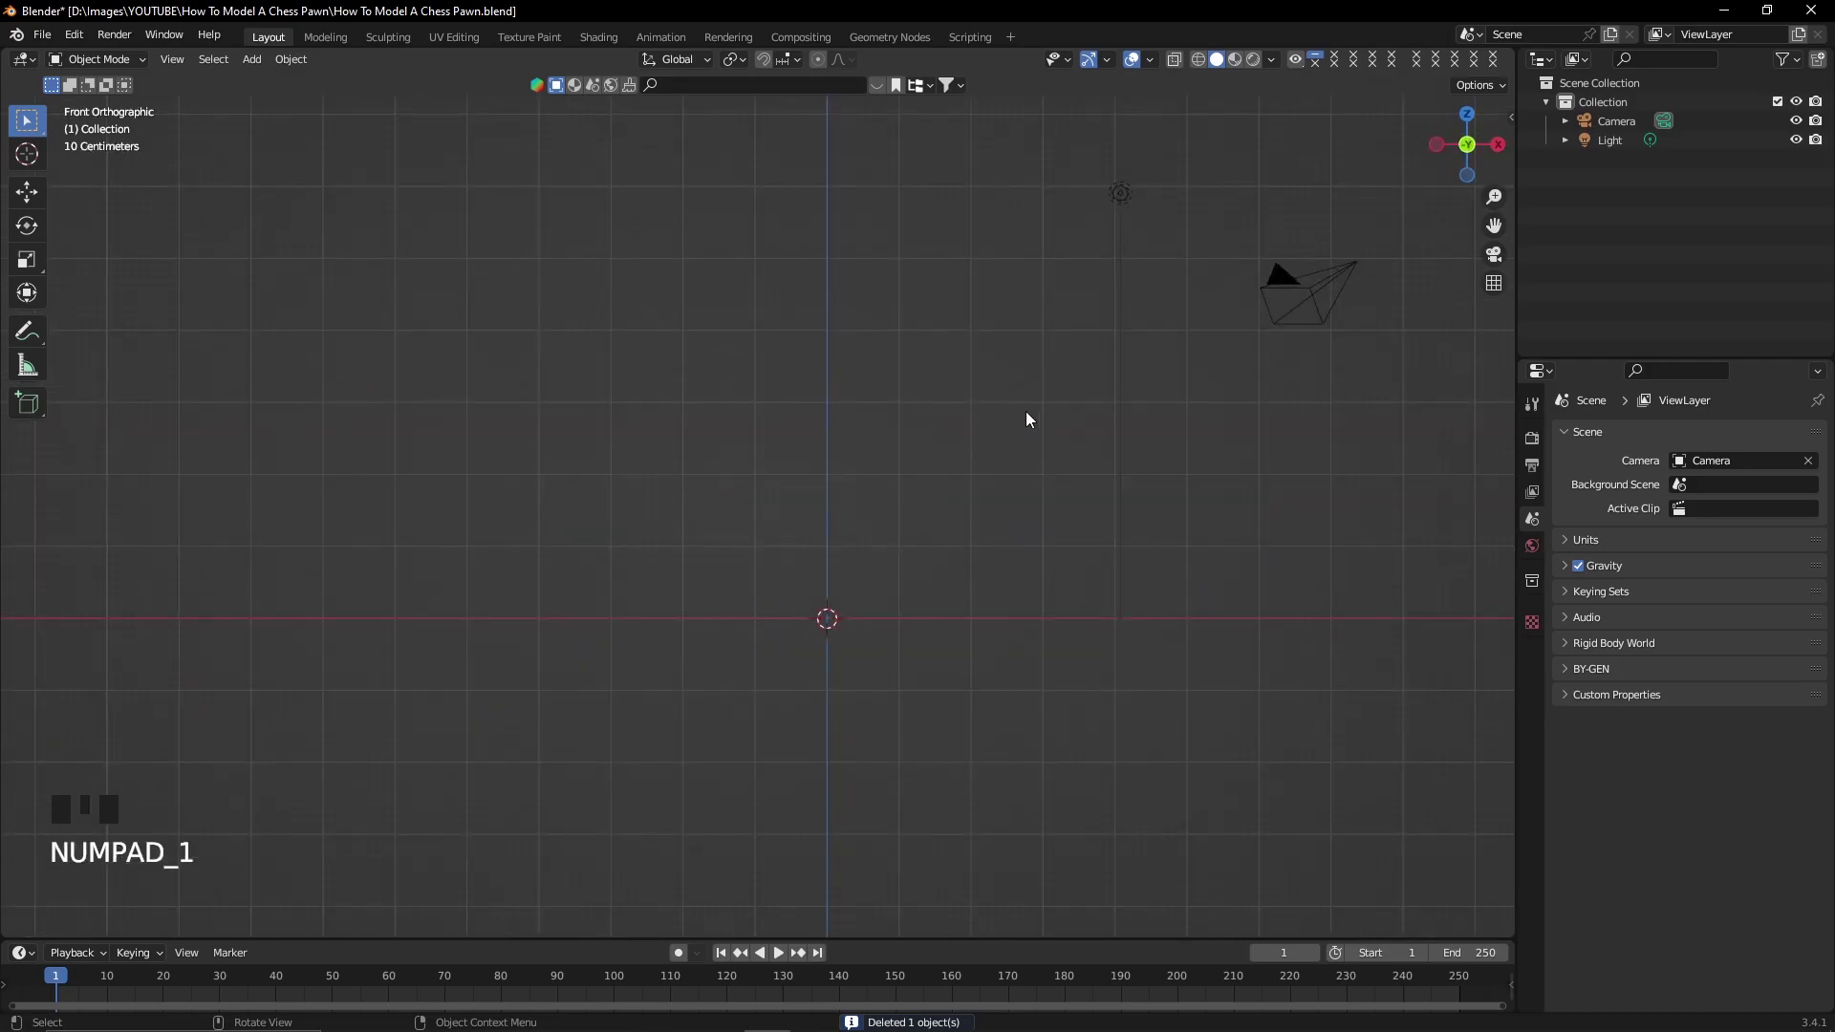
# Browse to Chess Pawn Blueprint.jpg in the reference-image file browser.
pyautogui.scroll(3)
pyautogui.moveTo(1069, 470); pyautogui.dragTo(963, 435)
# Load the blueprint as a reference Empty and confirm its 0.5 opacity image settings.
pyautogui.press('shift+a')
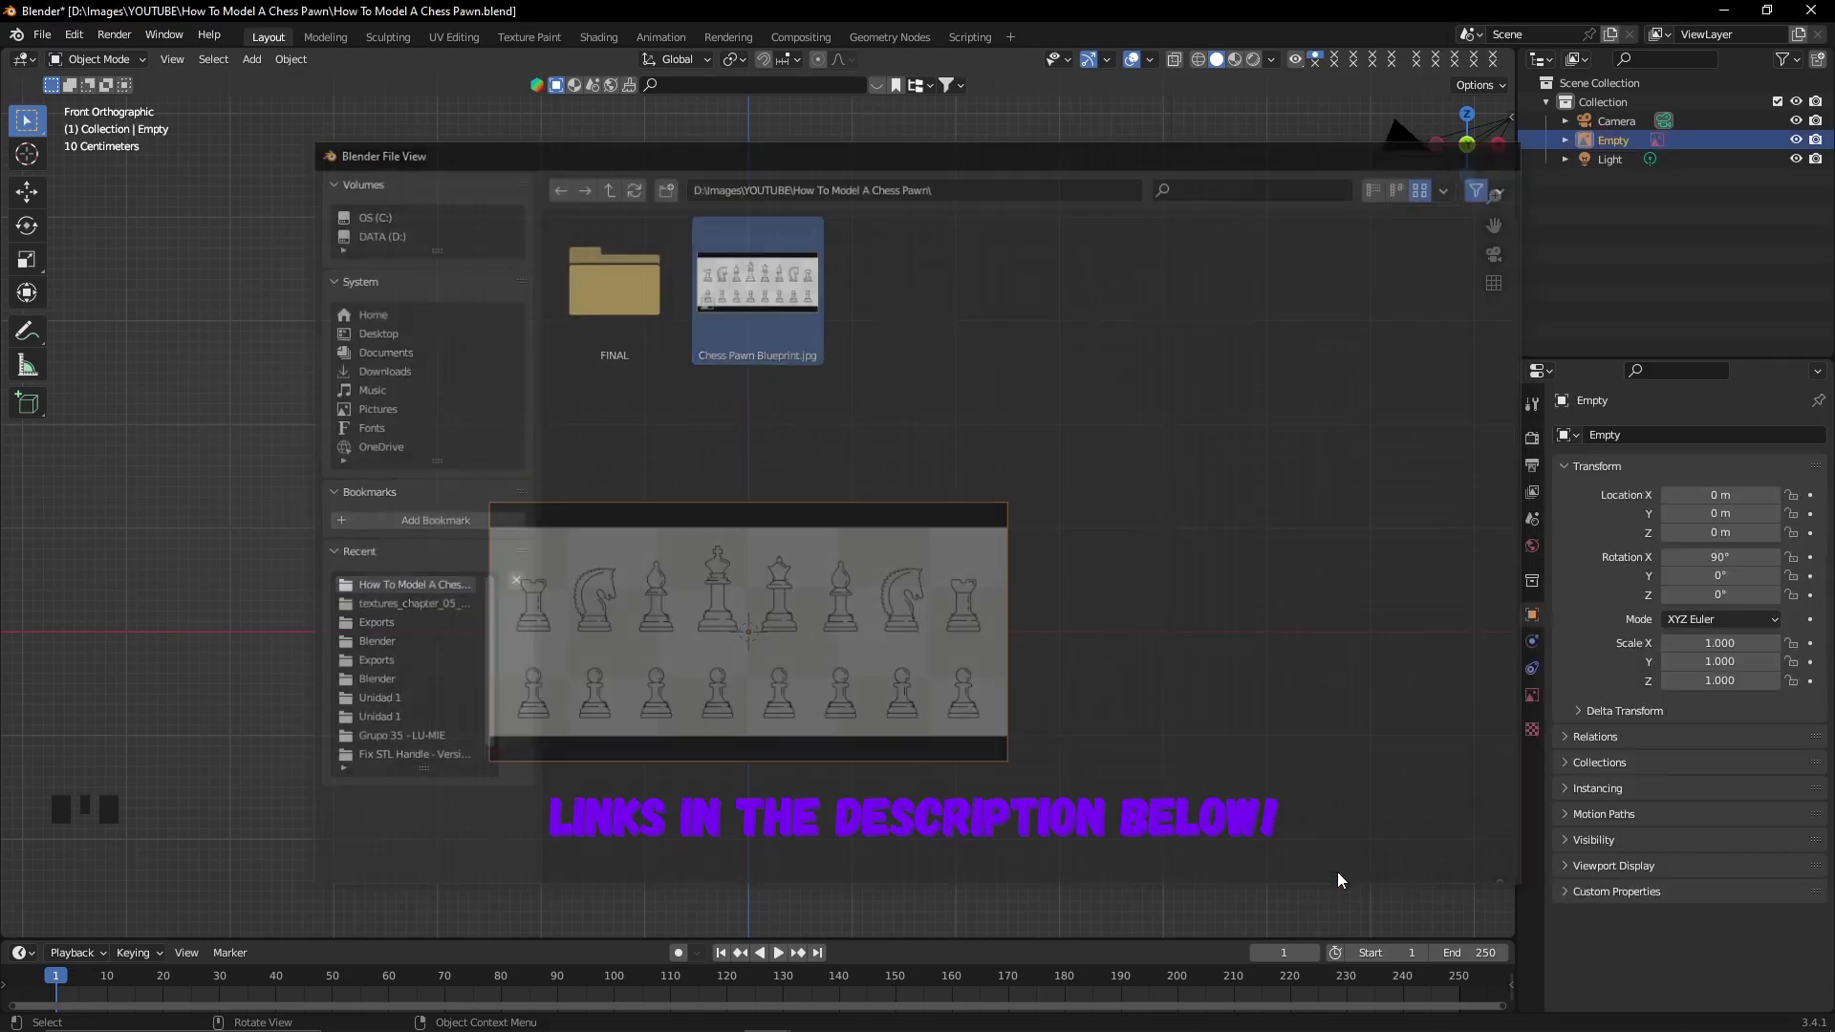
pyautogui.scroll(3)
pyautogui.moveTo(881, 574); pyautogui.dragTo(1534, 699)
pyautogui.click(1535, 698)
pyautogui.click(1666, 663)
# Reposition the blueprint so one pawn outline stands centred on the origin.
pyautogui.moveTo(1746, 666); pyautogui.dragTo(772, 539)
pyautogui.press('g')
pyautogui.press('g')
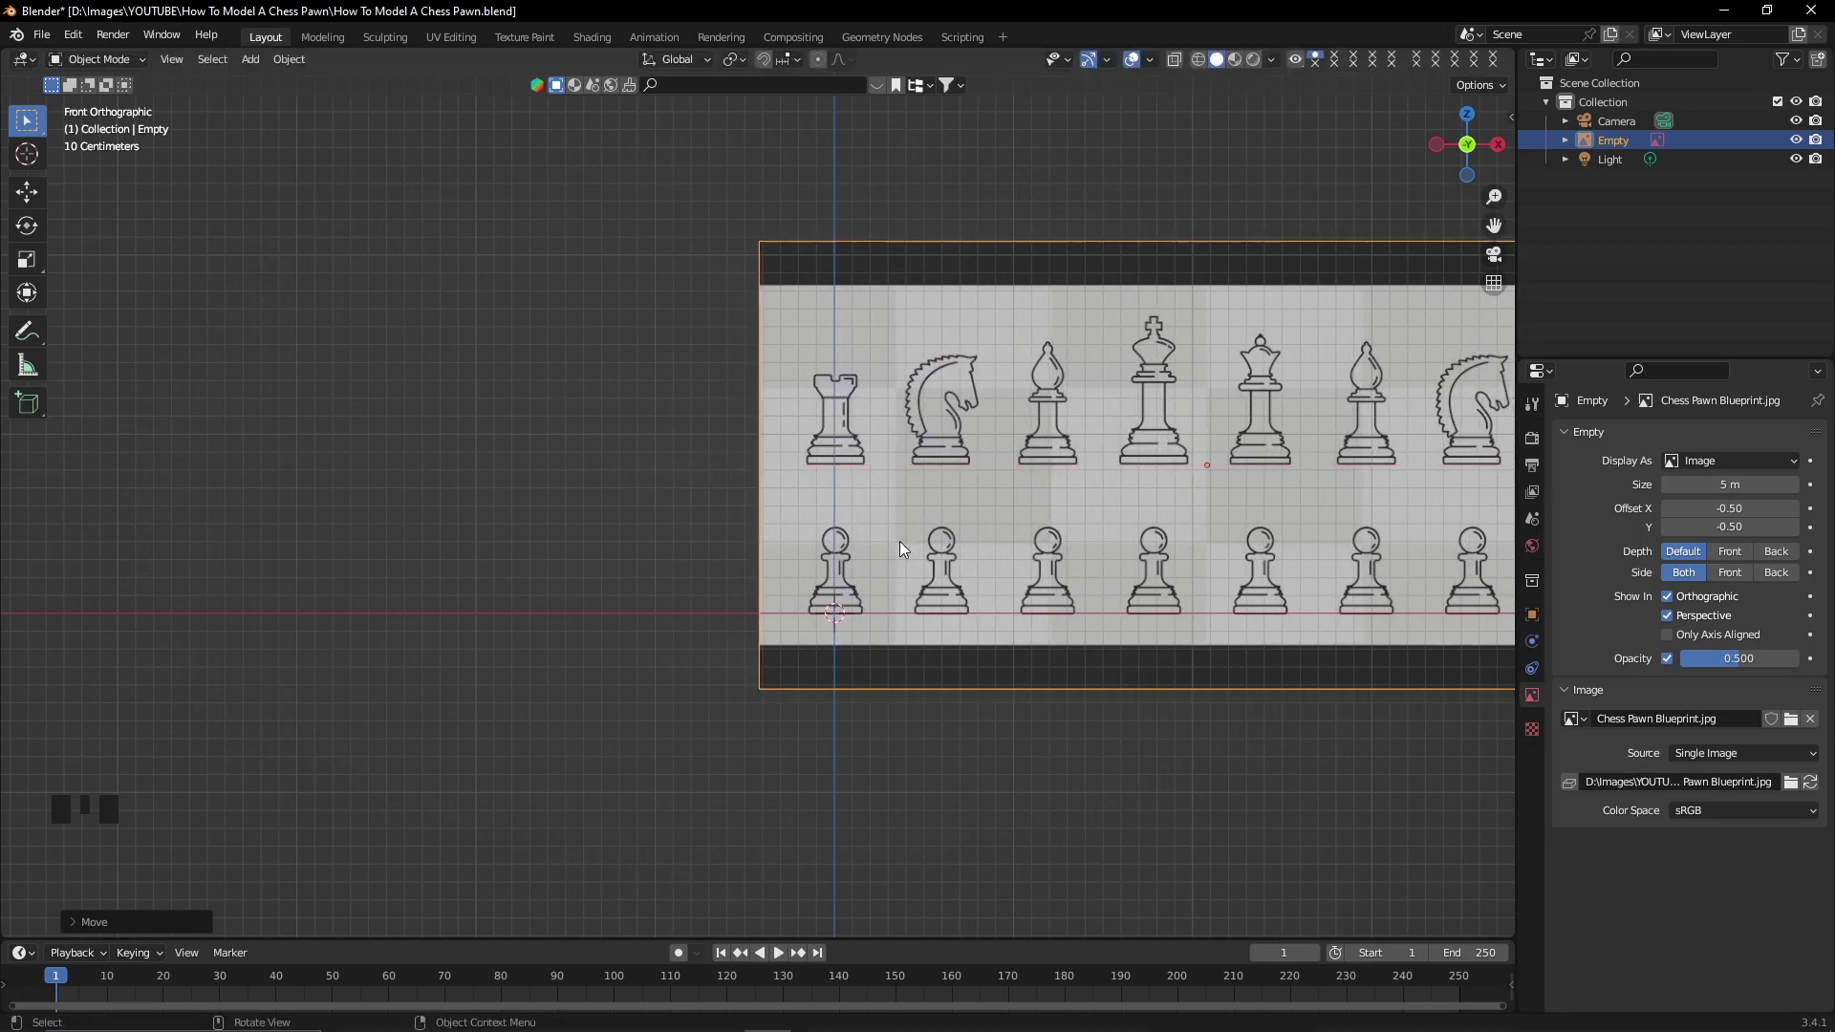
pyautogui.scroll(3)
pyautogui.middleClick(1086, 675)
pyautogui.scroll(3)
pyautogui.moveTo(893, 540); pyautogui.dragTo(936, 502)
pyautogui.scroll(3)
pyautogui.press('g')
pyautogui.press('g')
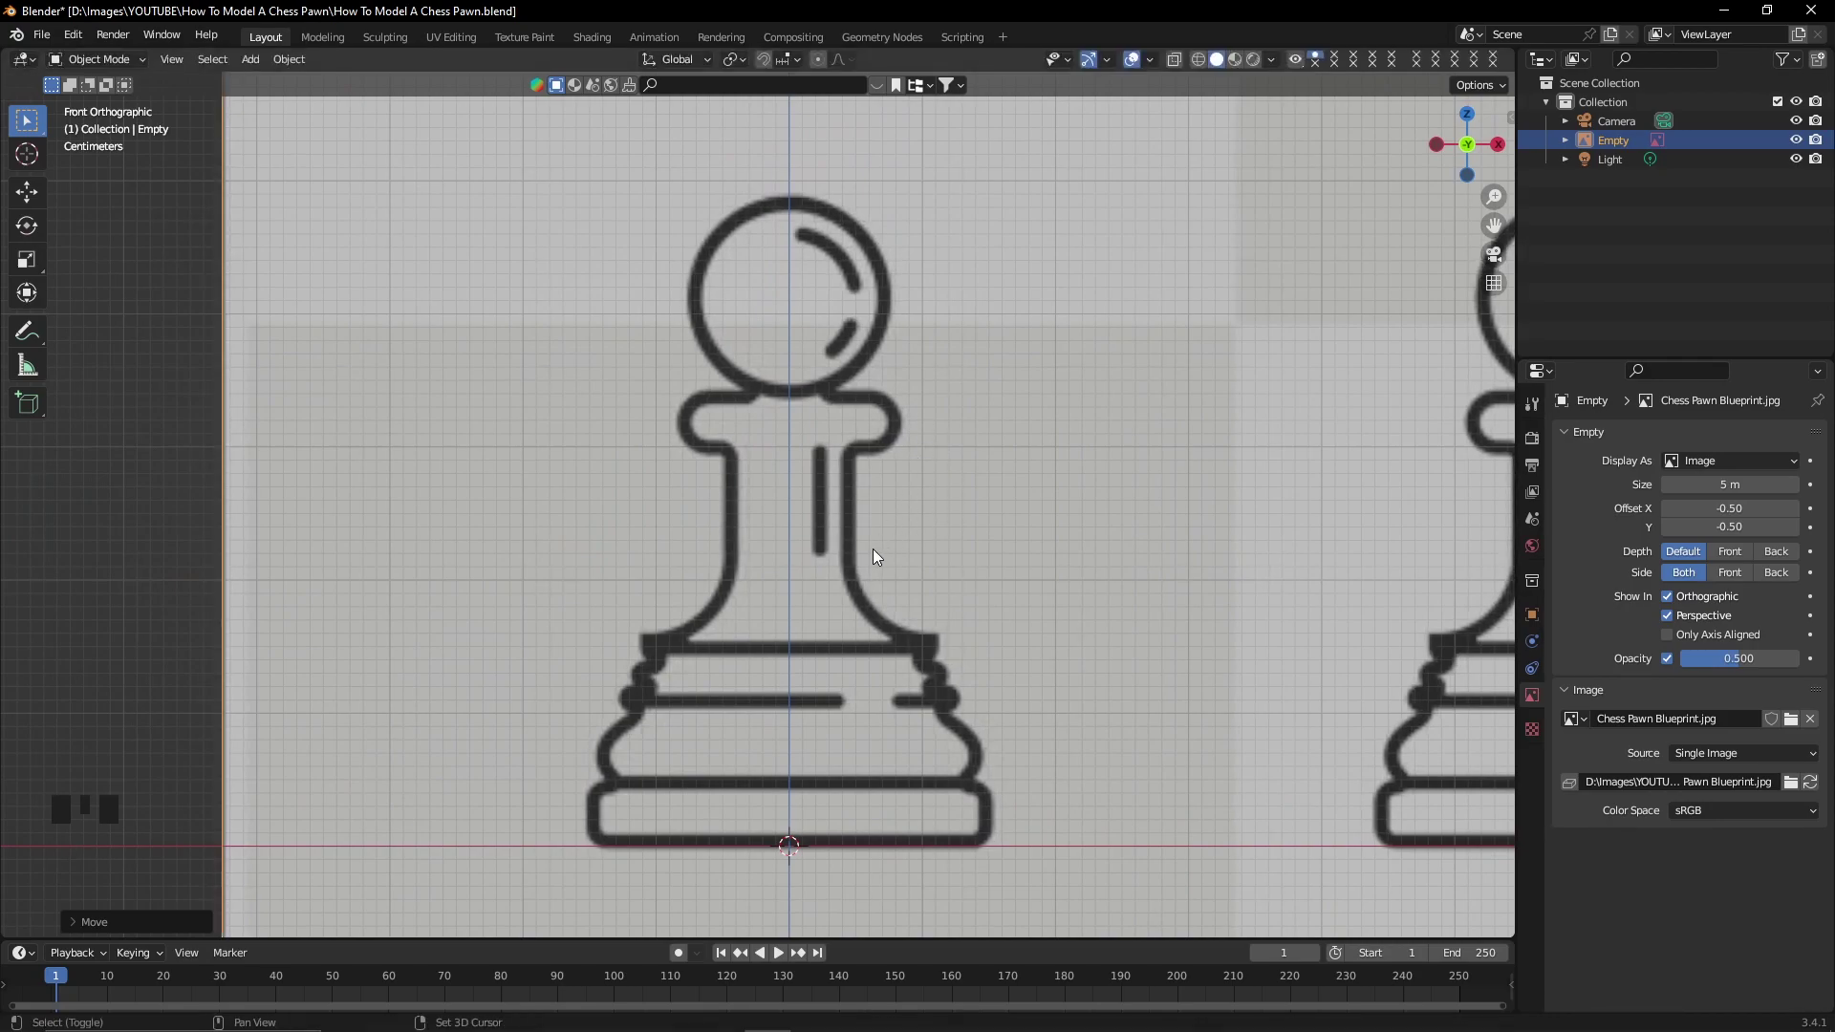
# Add a cylinder mesh to the scene.
pyautogui.press('shift+a')
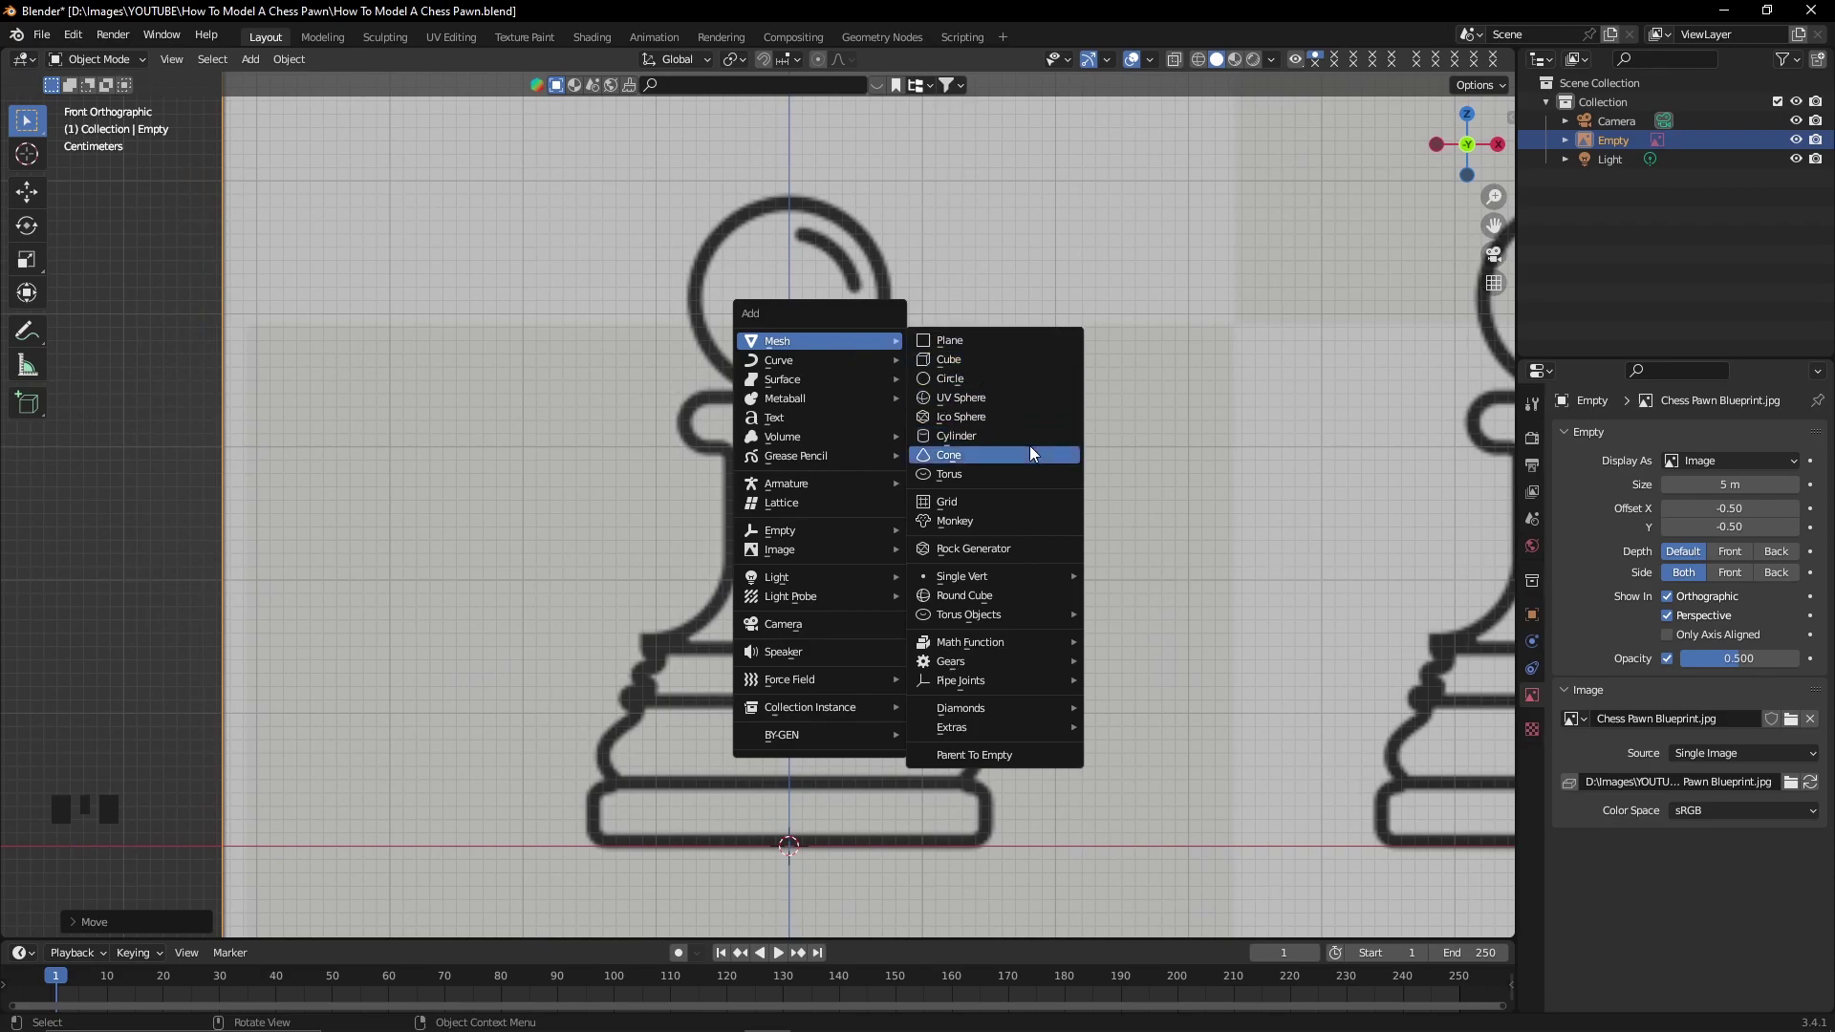
pyautogui.scroll(-3)
pyautogui.click(936, 478)
# Scale and move the cylinder onto the pawn's baseline, matching the base width.
pyautogui.press('s')
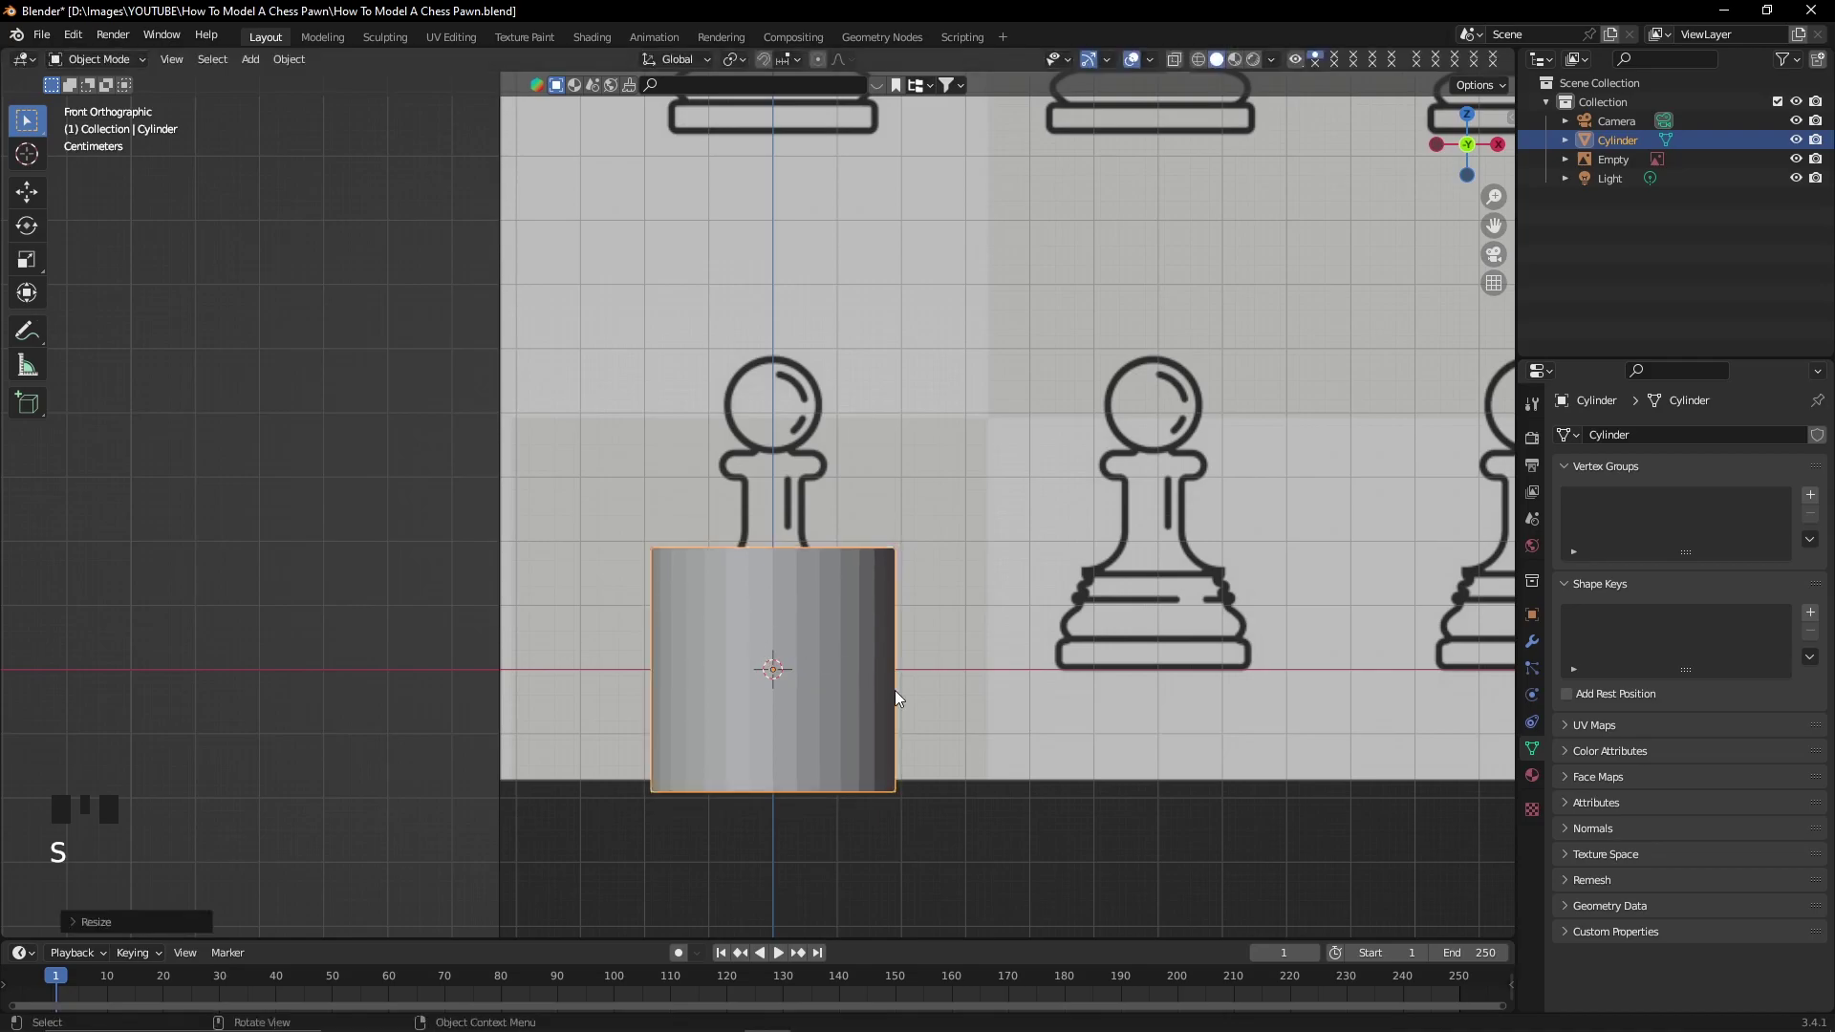
pyautogui.scroll(3)
pyautogui.press('s')
pyautogui.press('g')
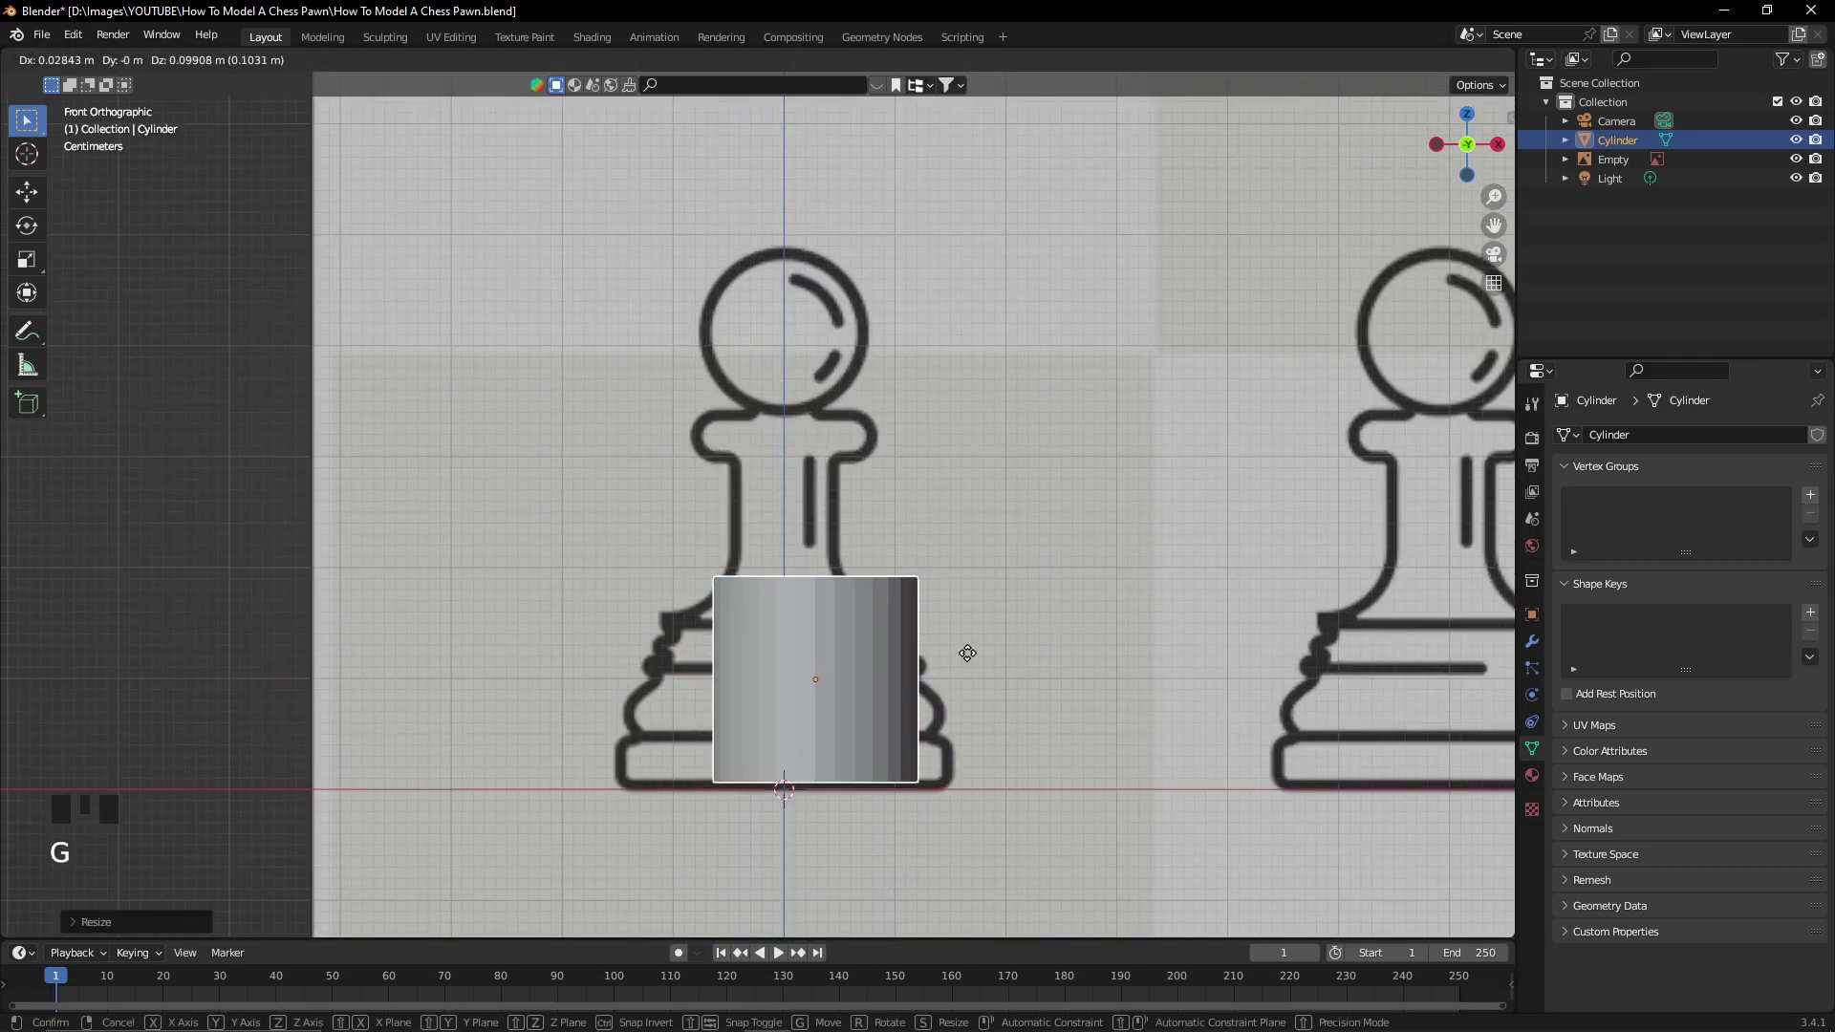
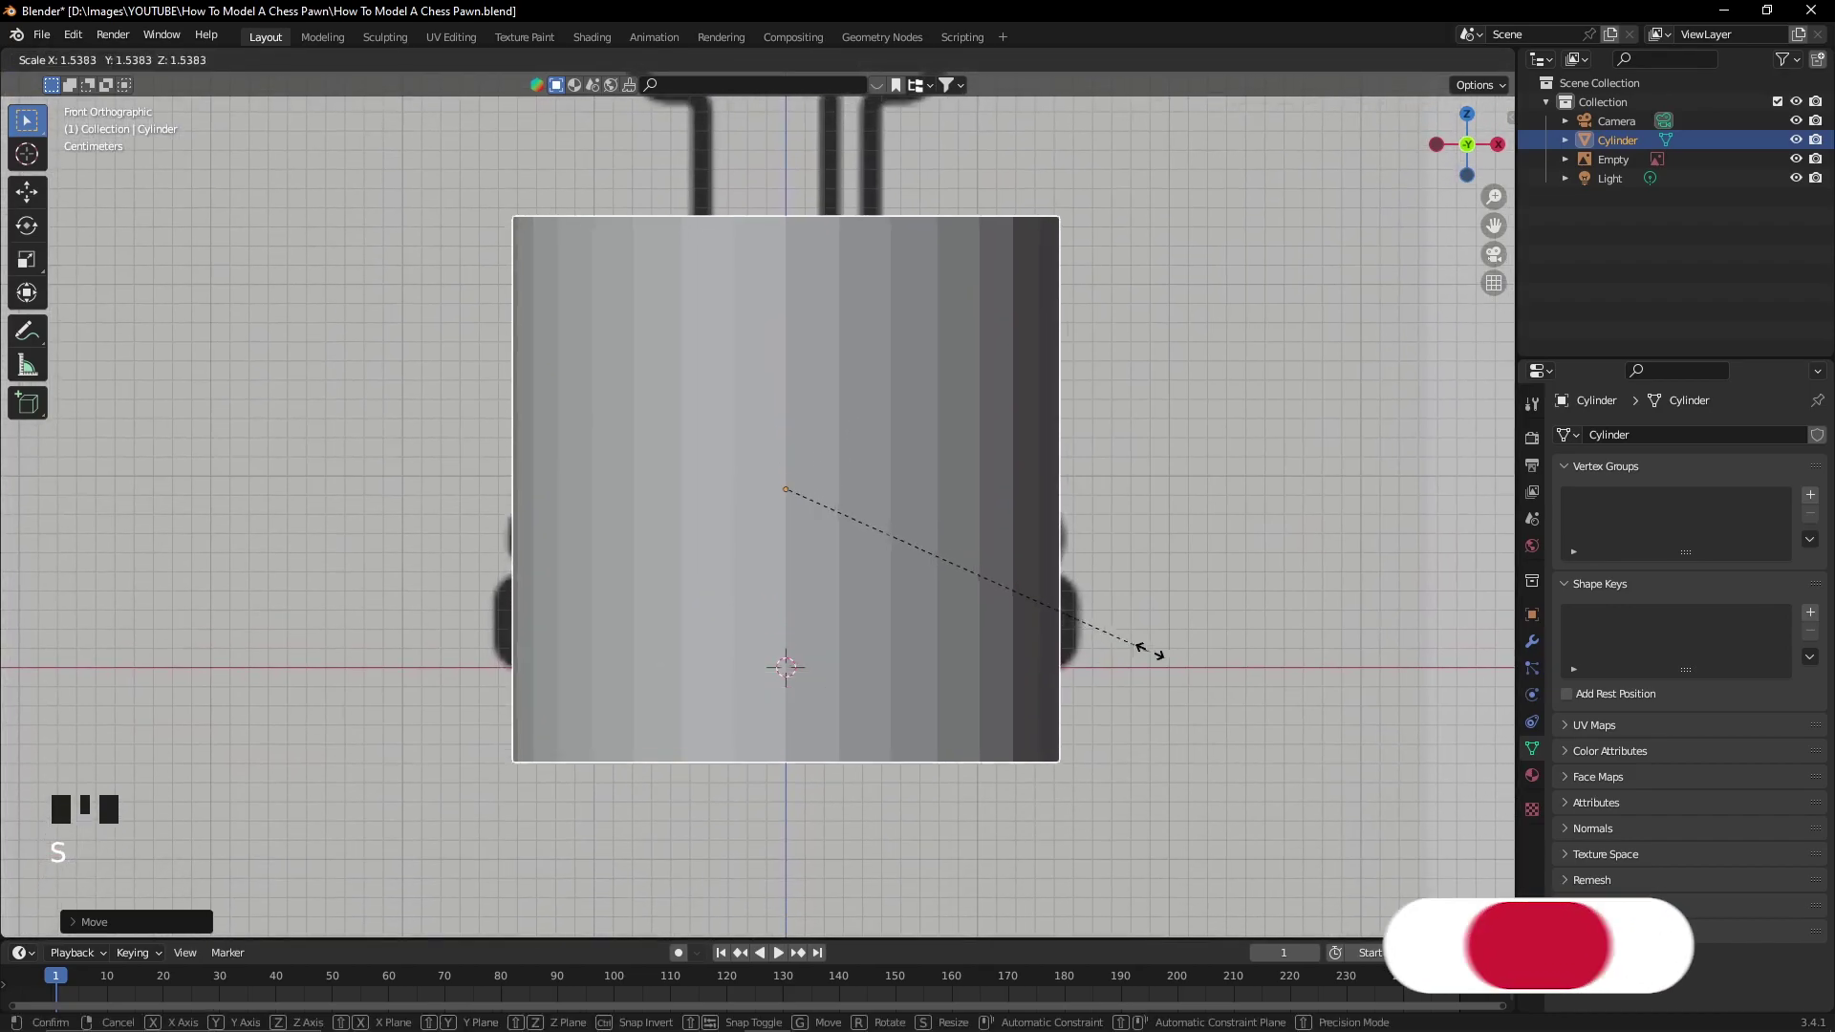
pyautogui.press('z')
pyautogui.press('g')
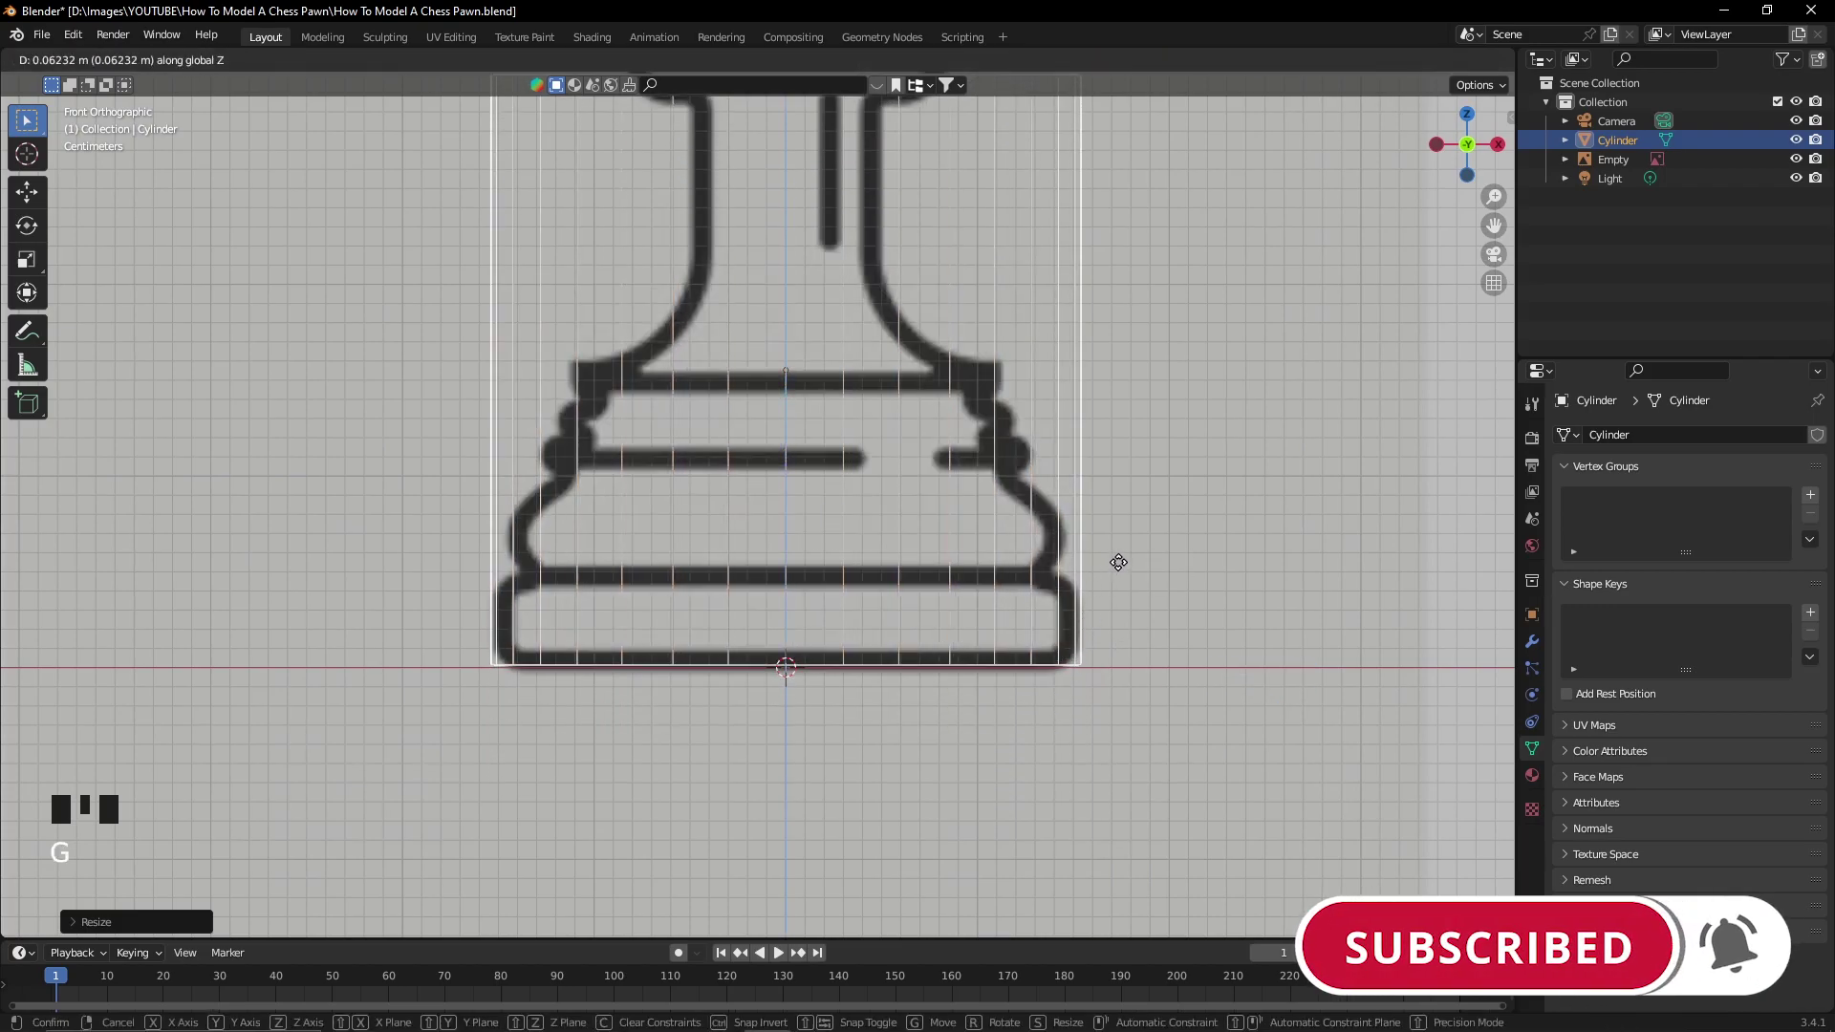
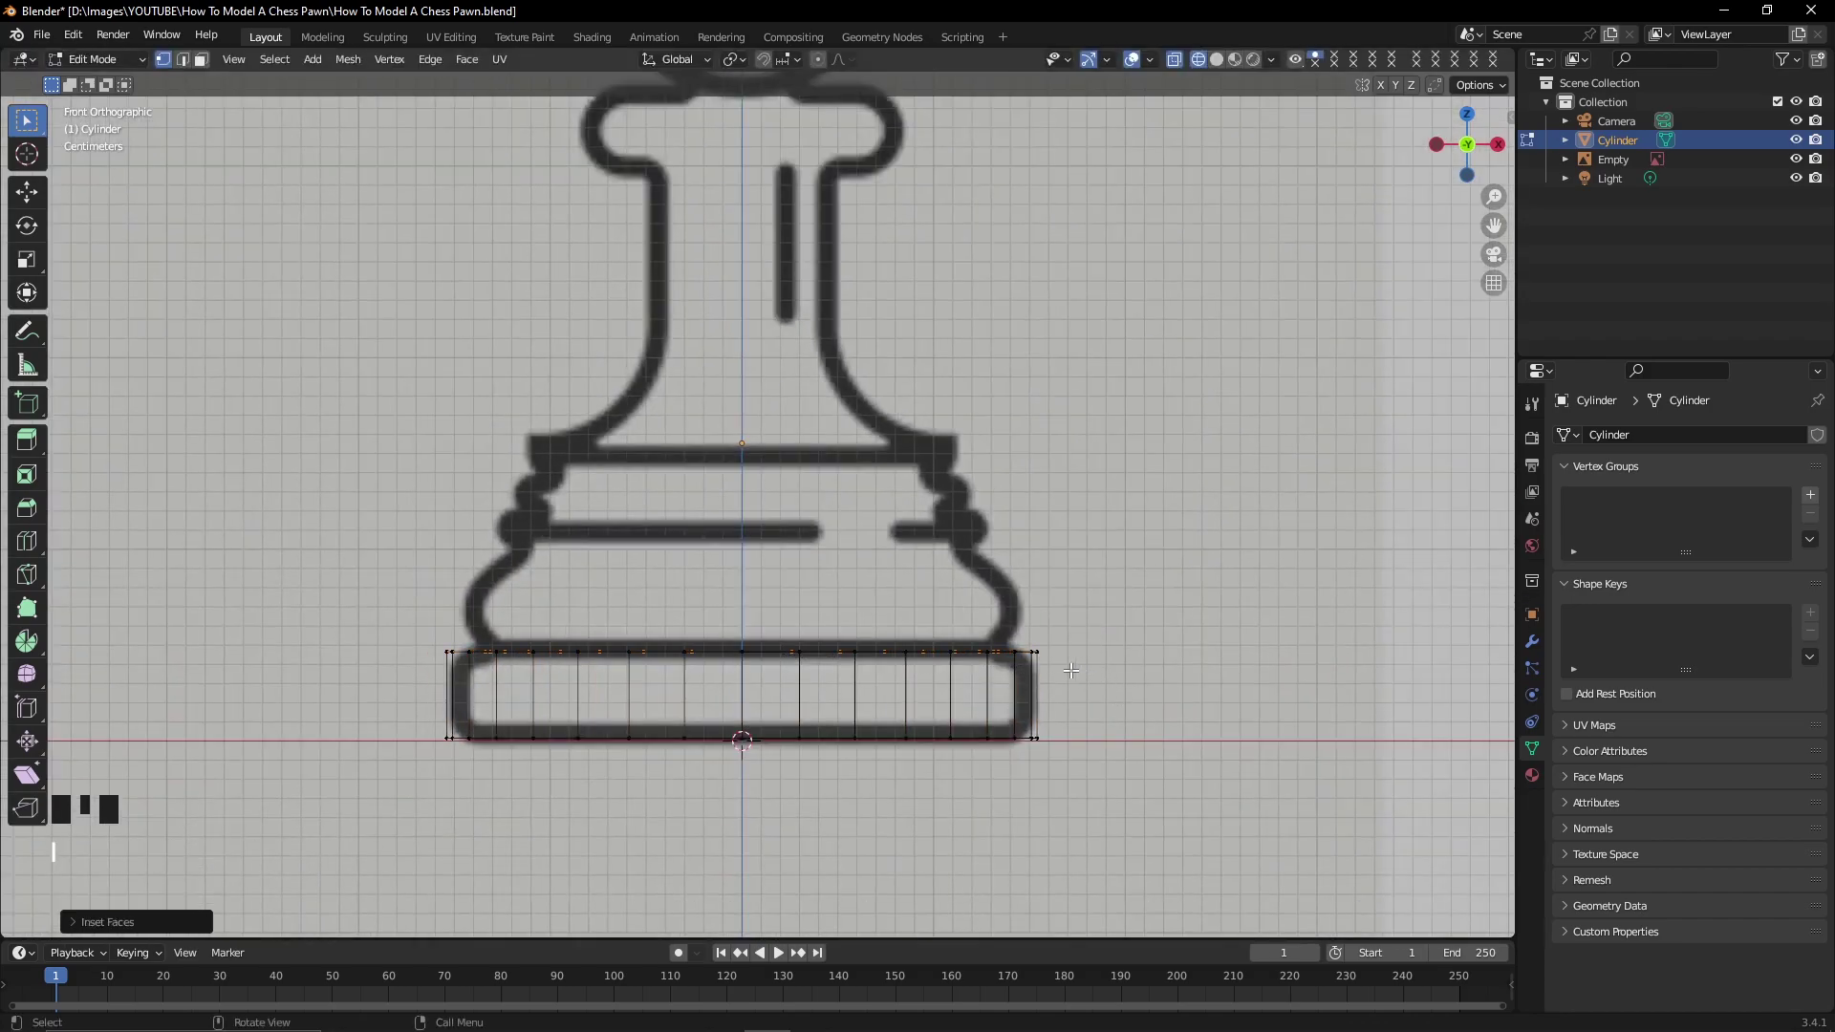
# Extrude and scale successive top rings to follow the pawn's rounded lower base outline.
pyautogui.press('e')
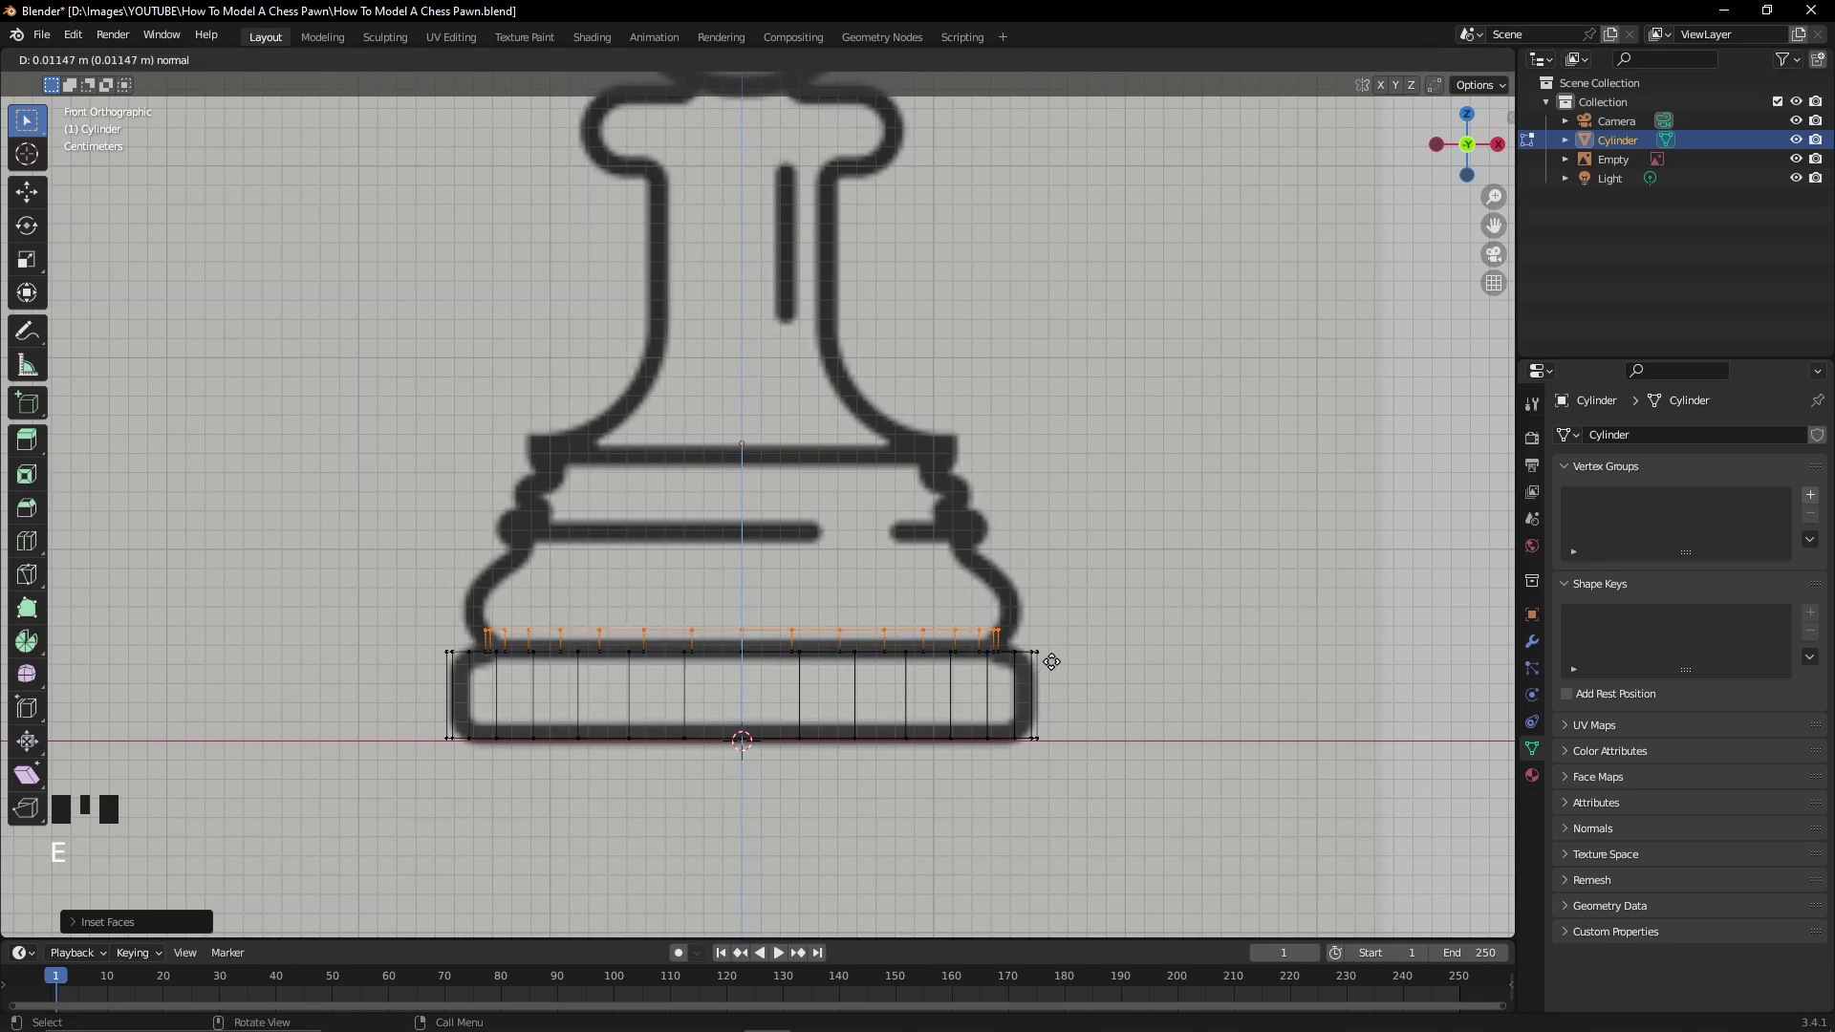
pyautogui.press('s')
pyautogui.press('e')
pyautogui.press('e')
pyautogui.press('s')
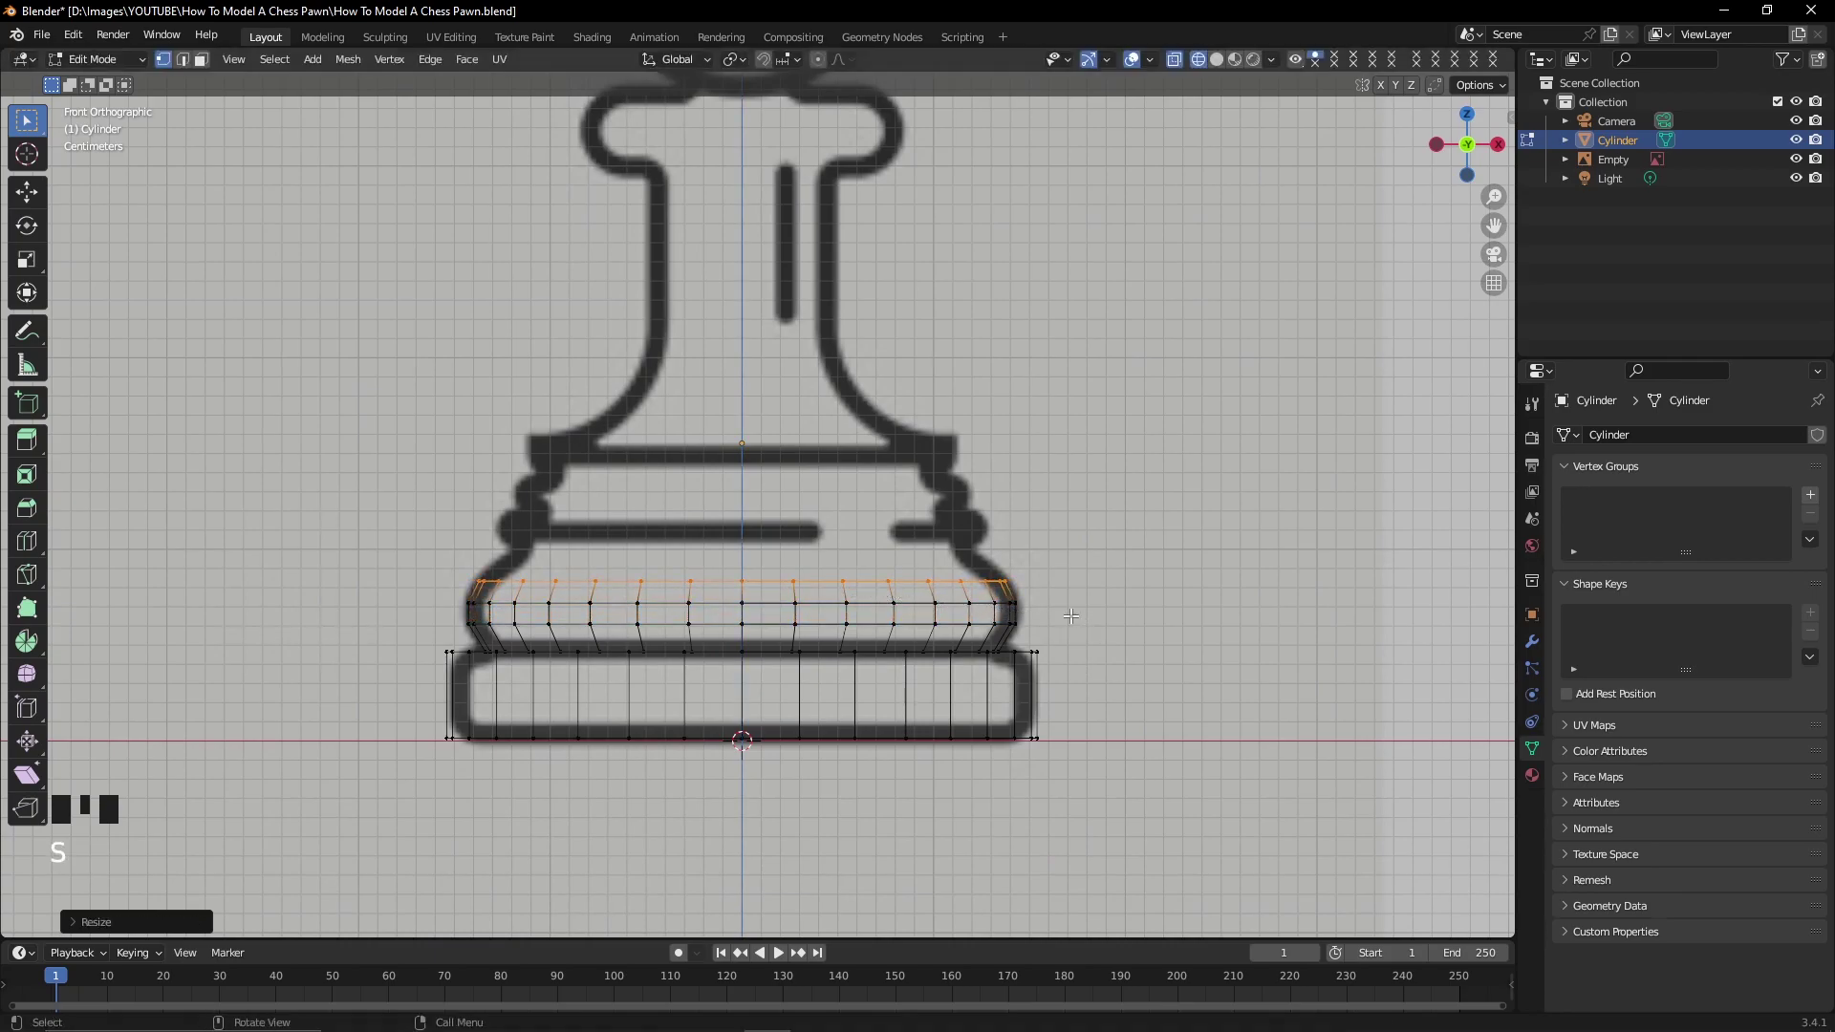
pyautogui.press('e')
pyautogui.press('s')
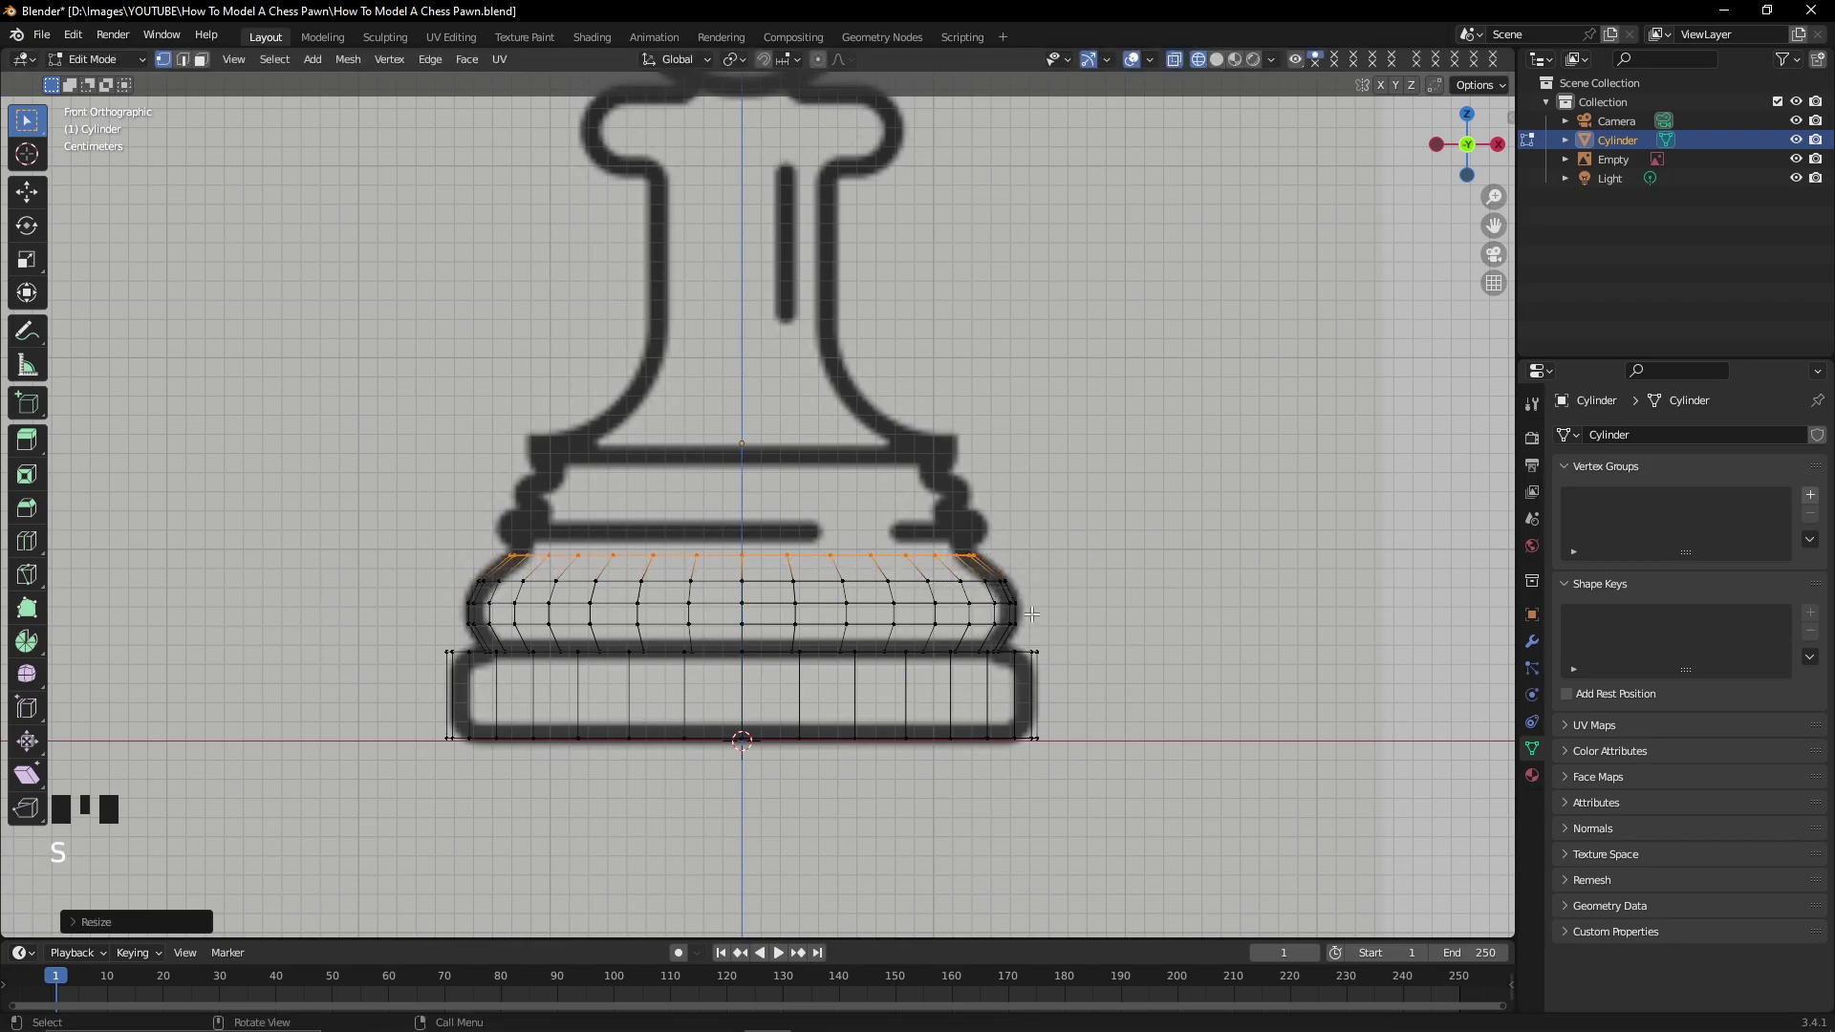
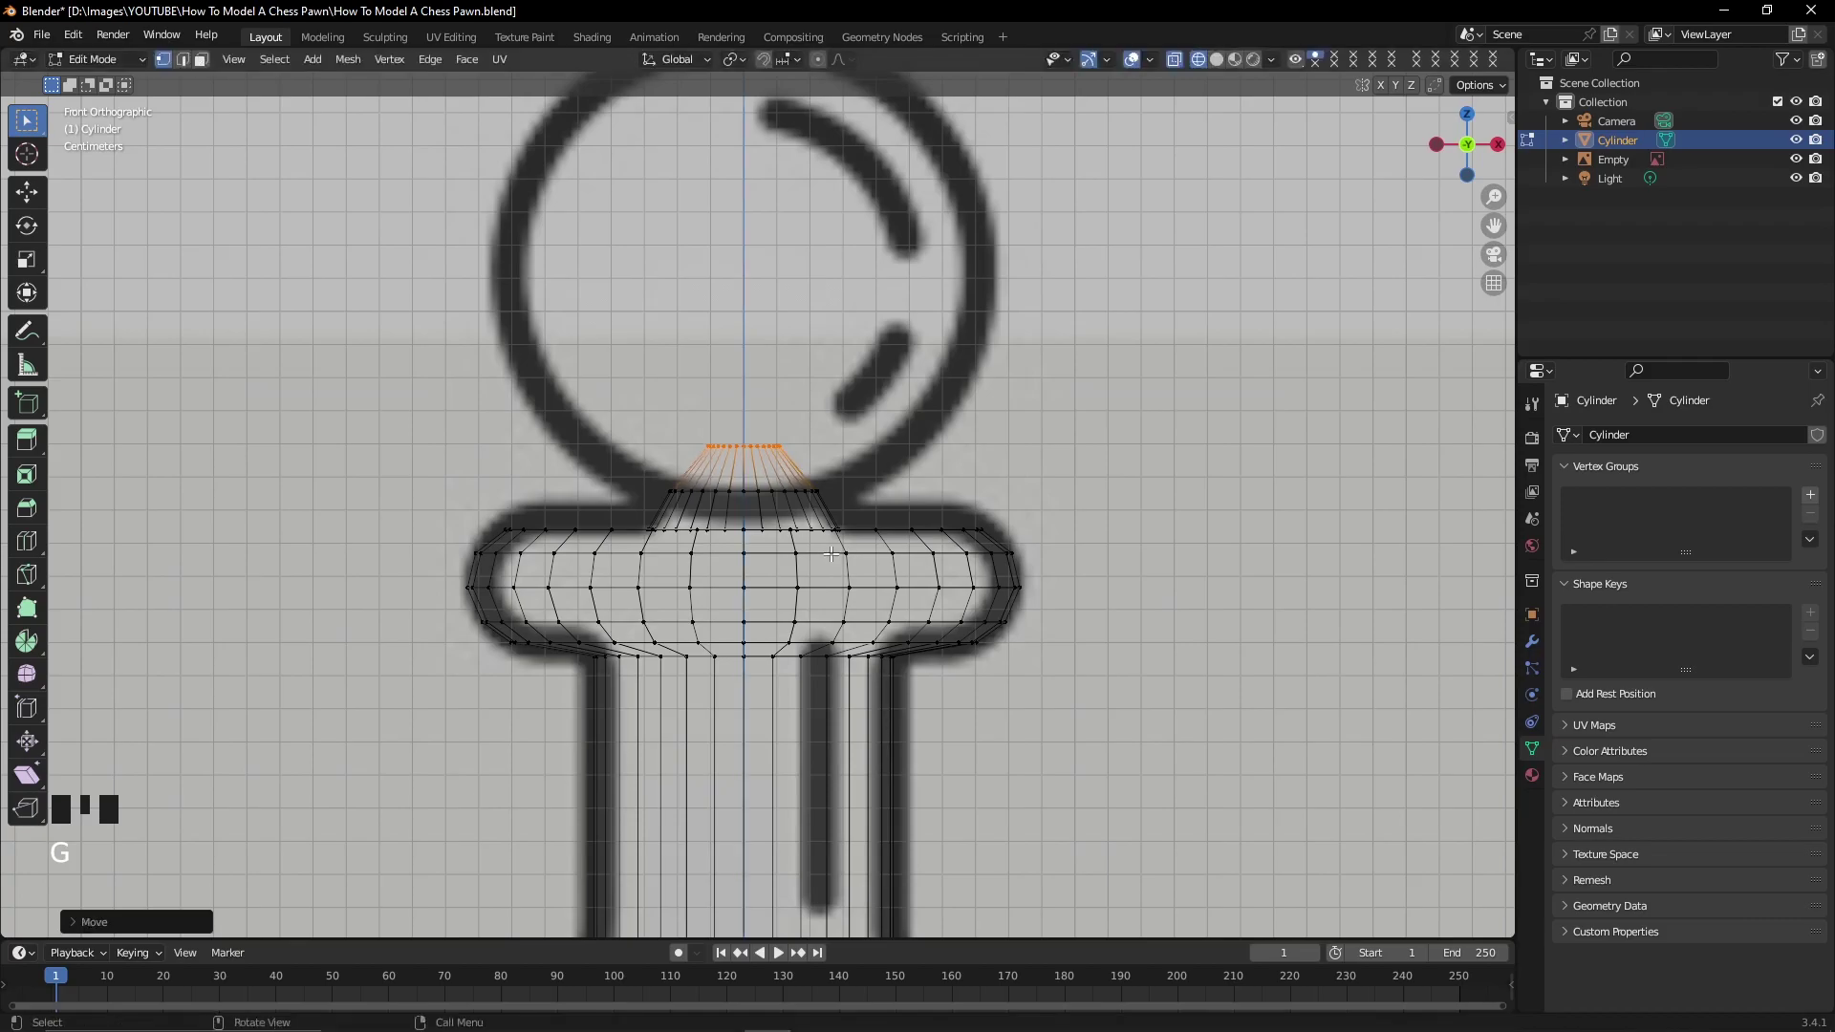
# Add a UV sphere in Edit Mode and shrink it up toward the head.
pyautogui.scroll(-3)
pyautogui.press('shift+a')
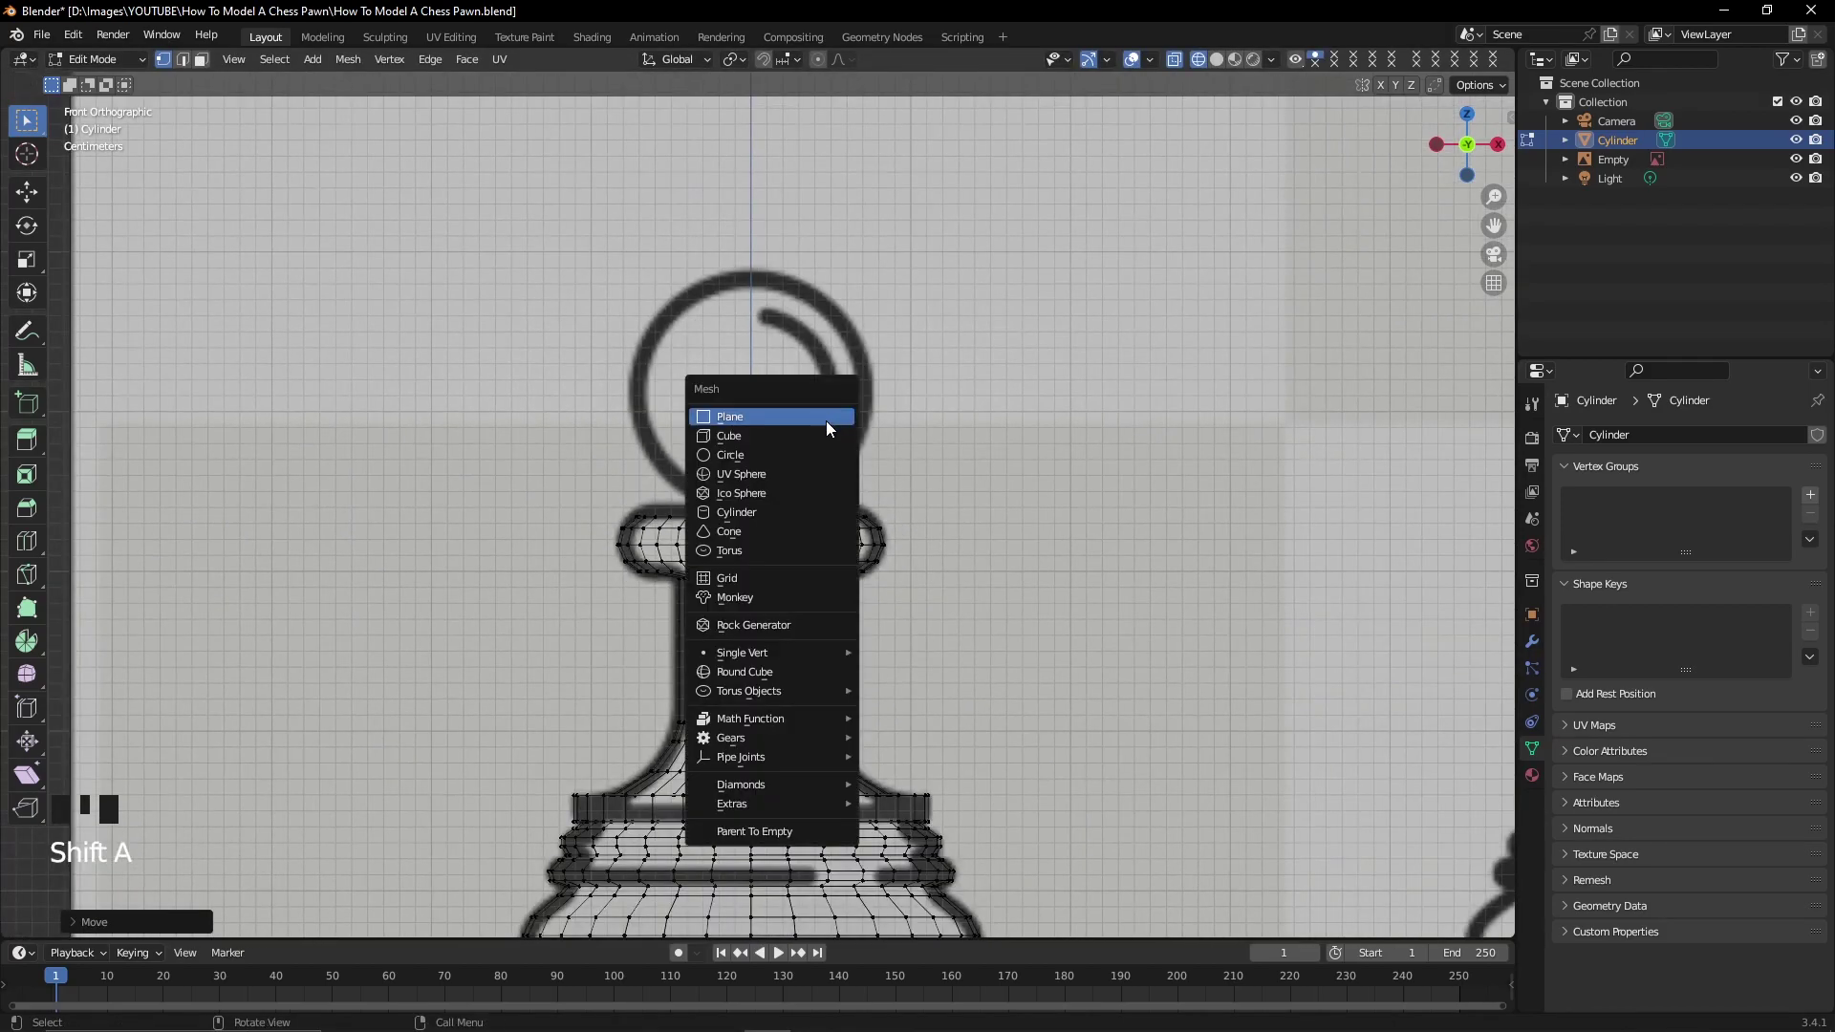
pyautogui.scroll(-3)
pyautogui.press('s')
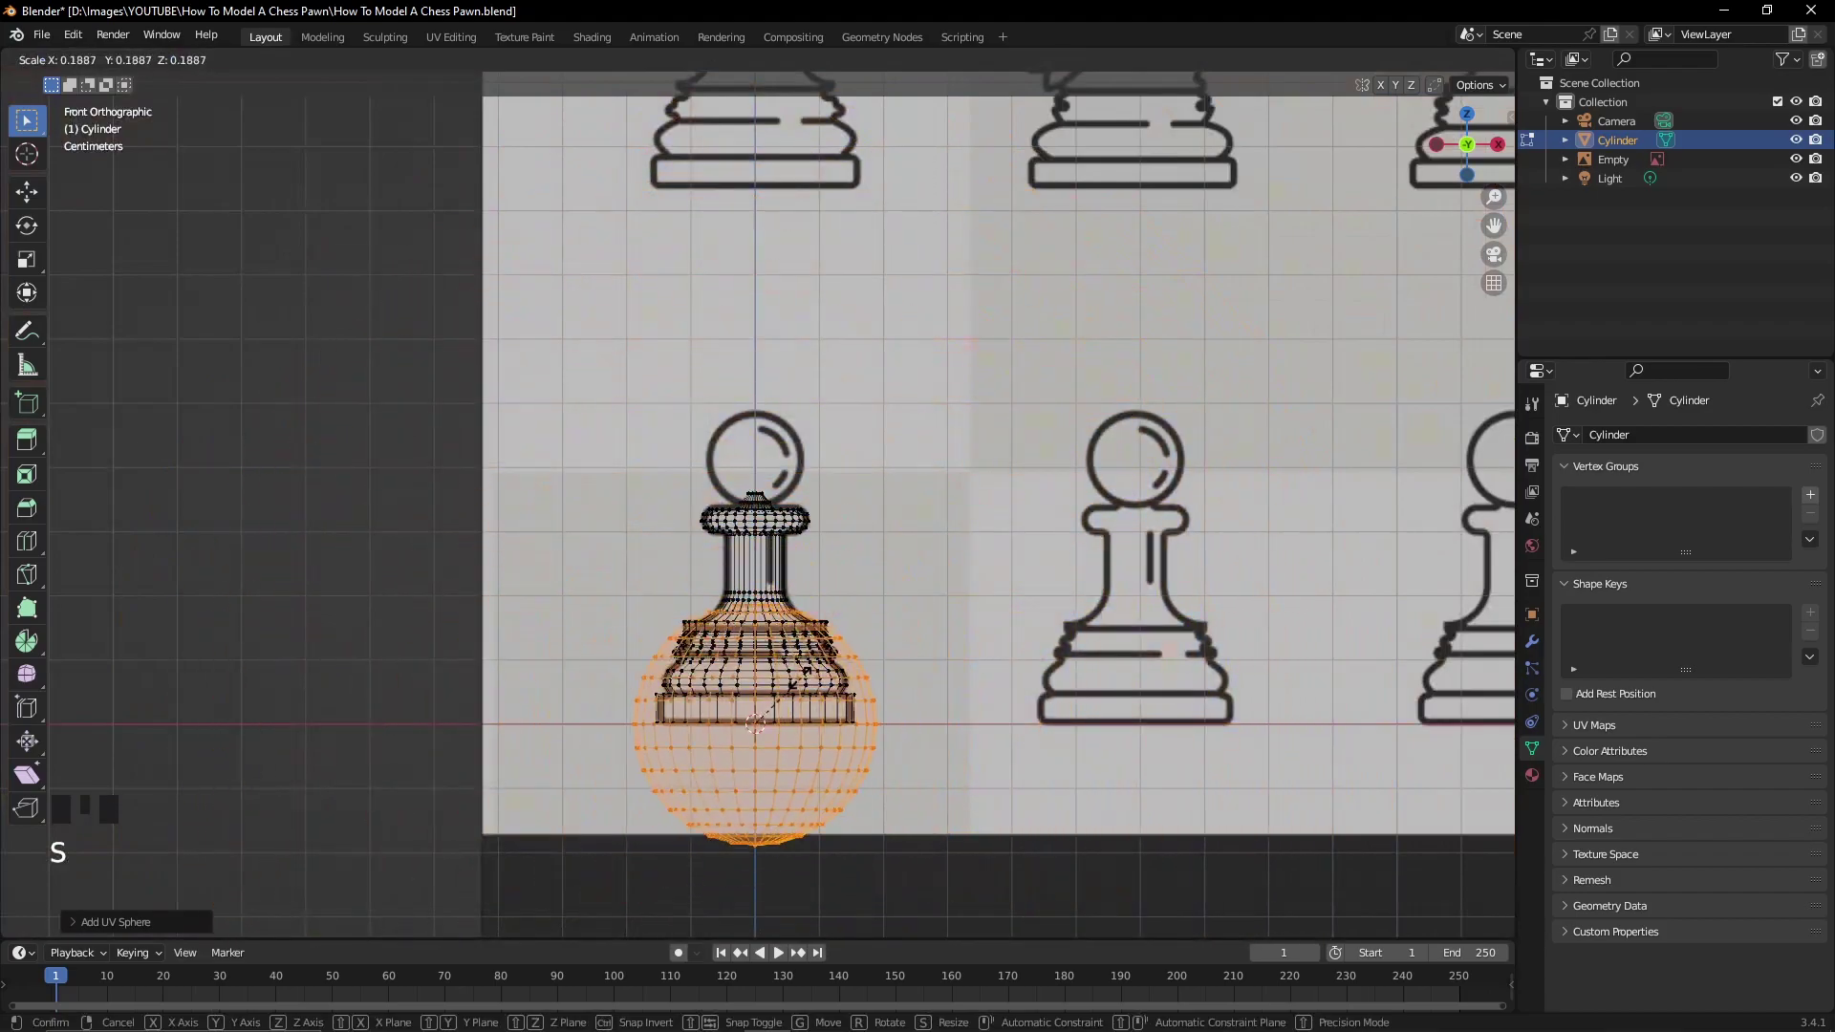
pyautogui.scroll(3)
pyautogui.press('g')
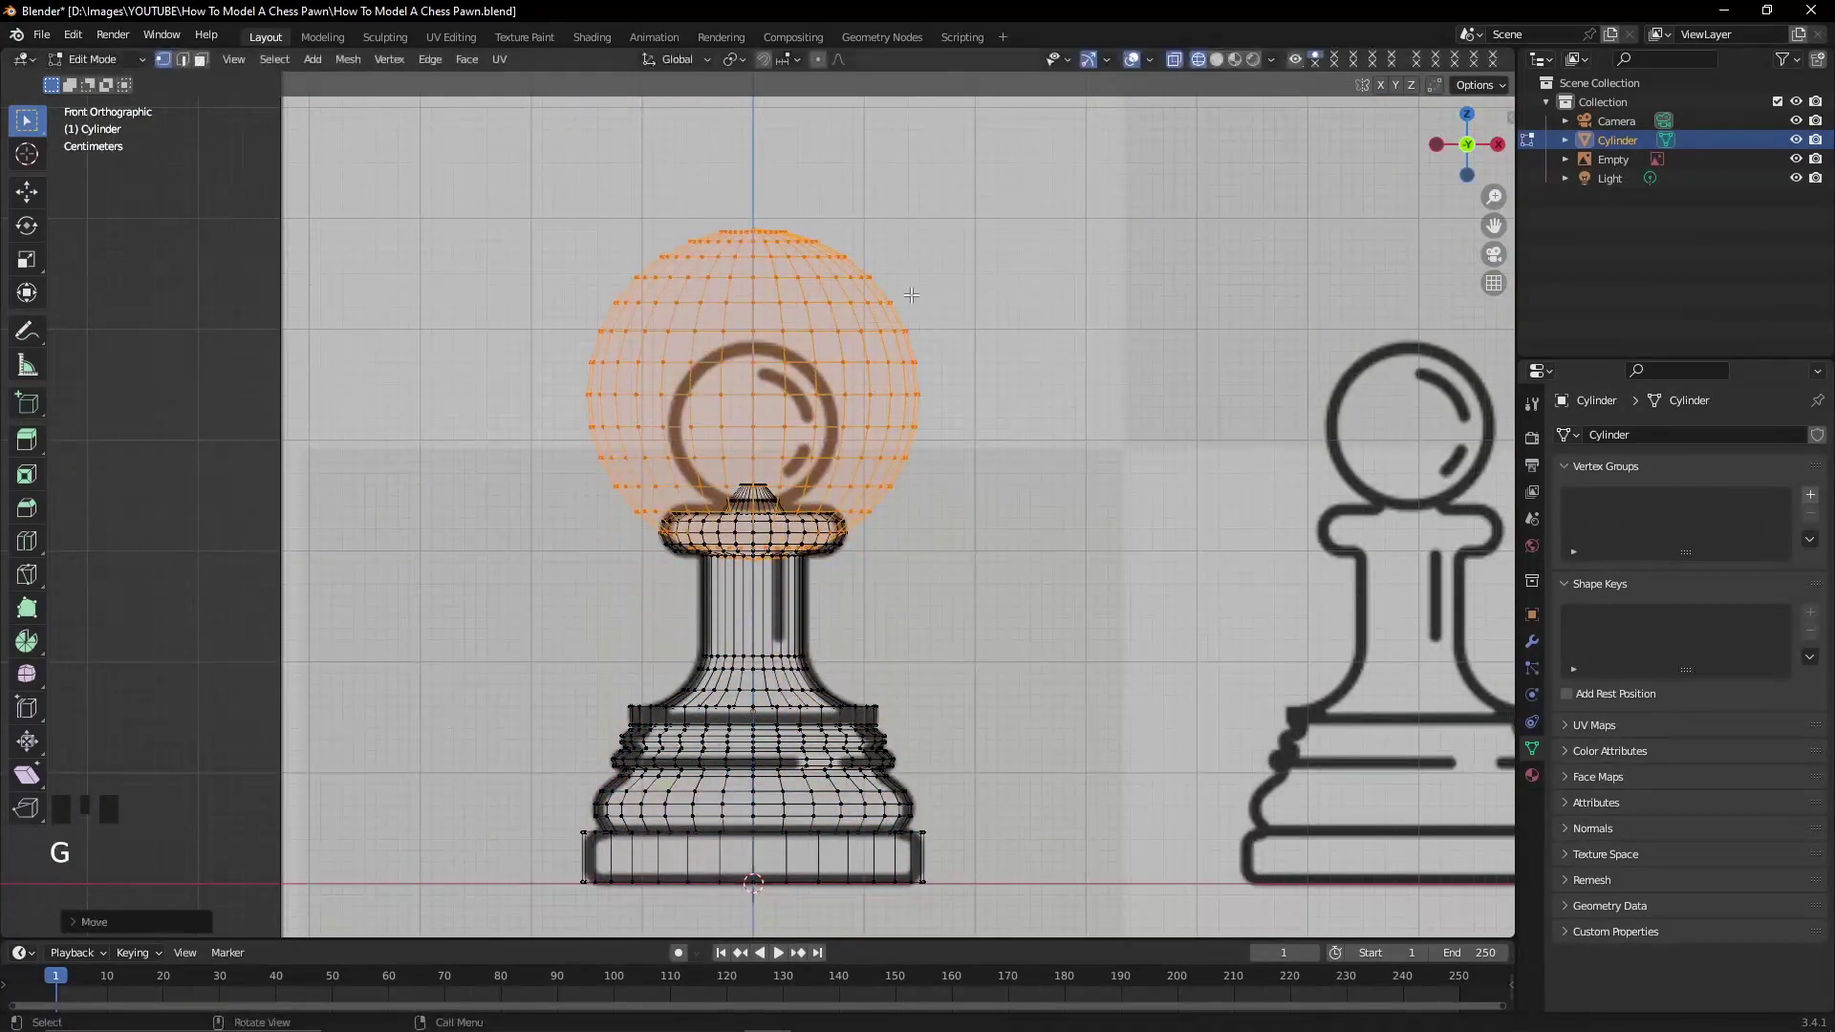
# Fit the sphere to the head circle and return to Object Mode.
pyautogui.press('s')
pyautogui.press('g')
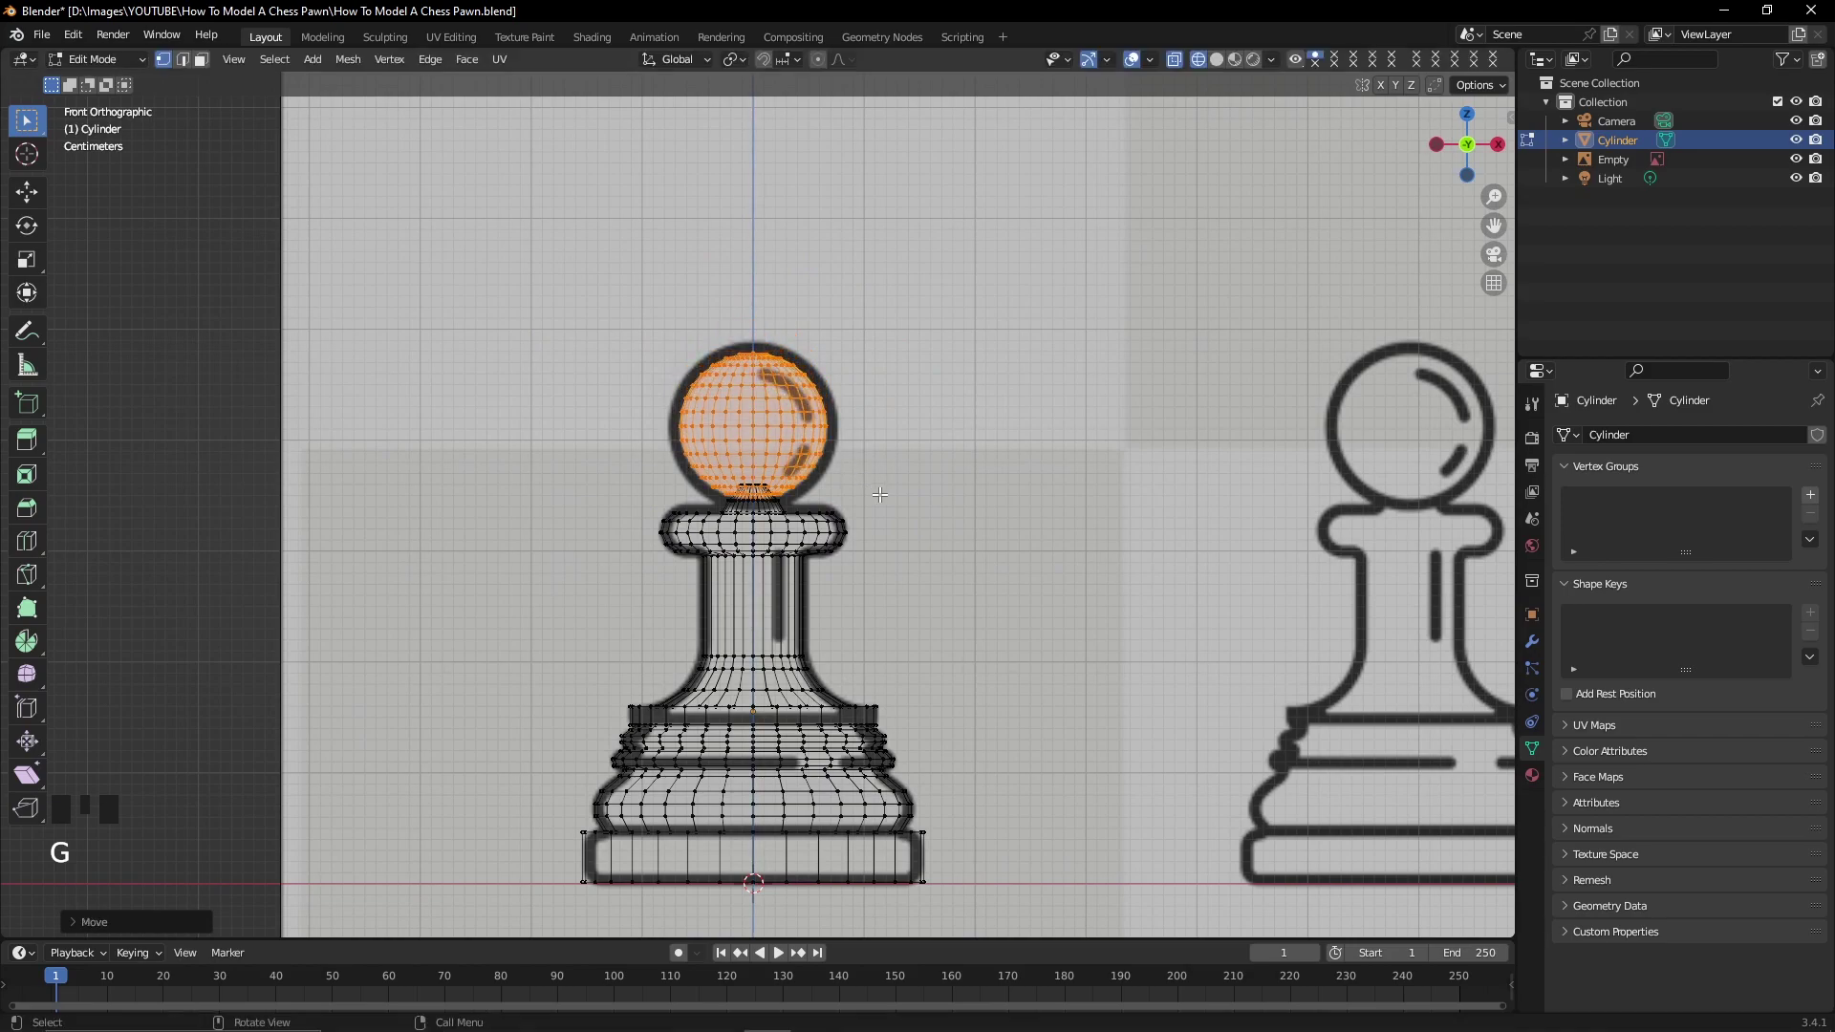
pyautogui.press('s')
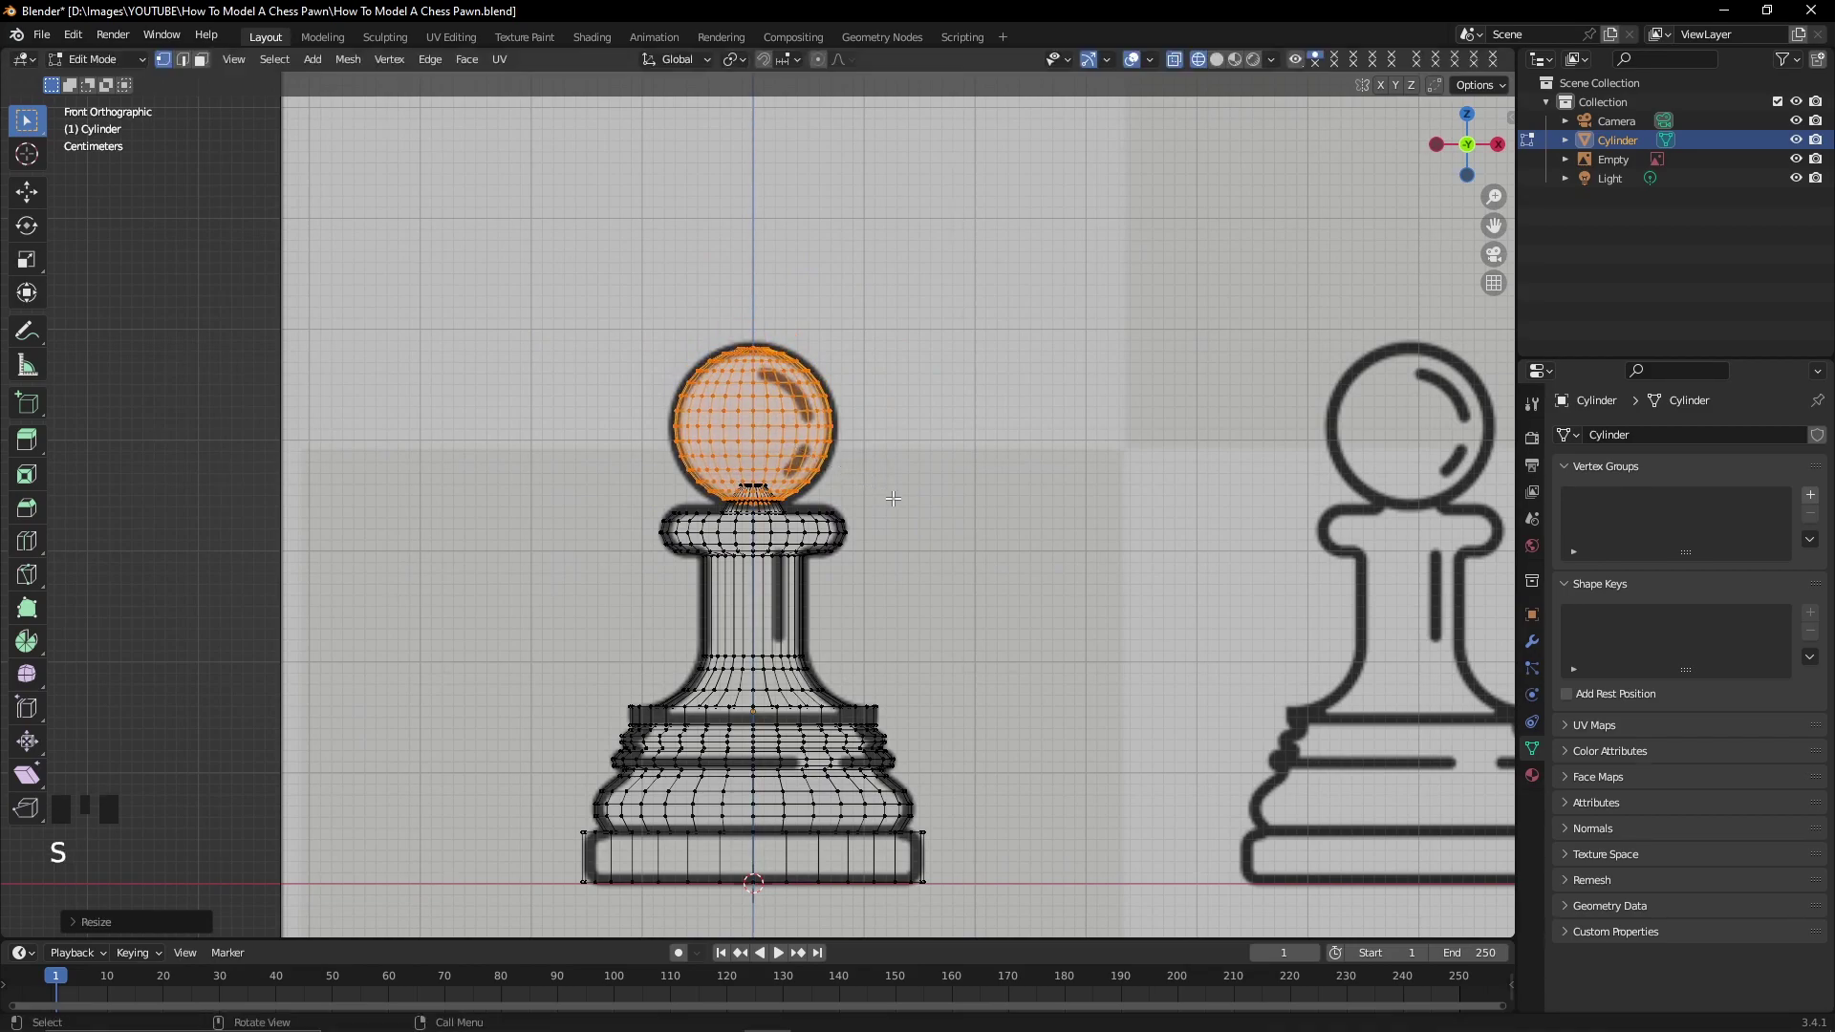
pyautogui.press('g')
pyautogui.scroll(3)
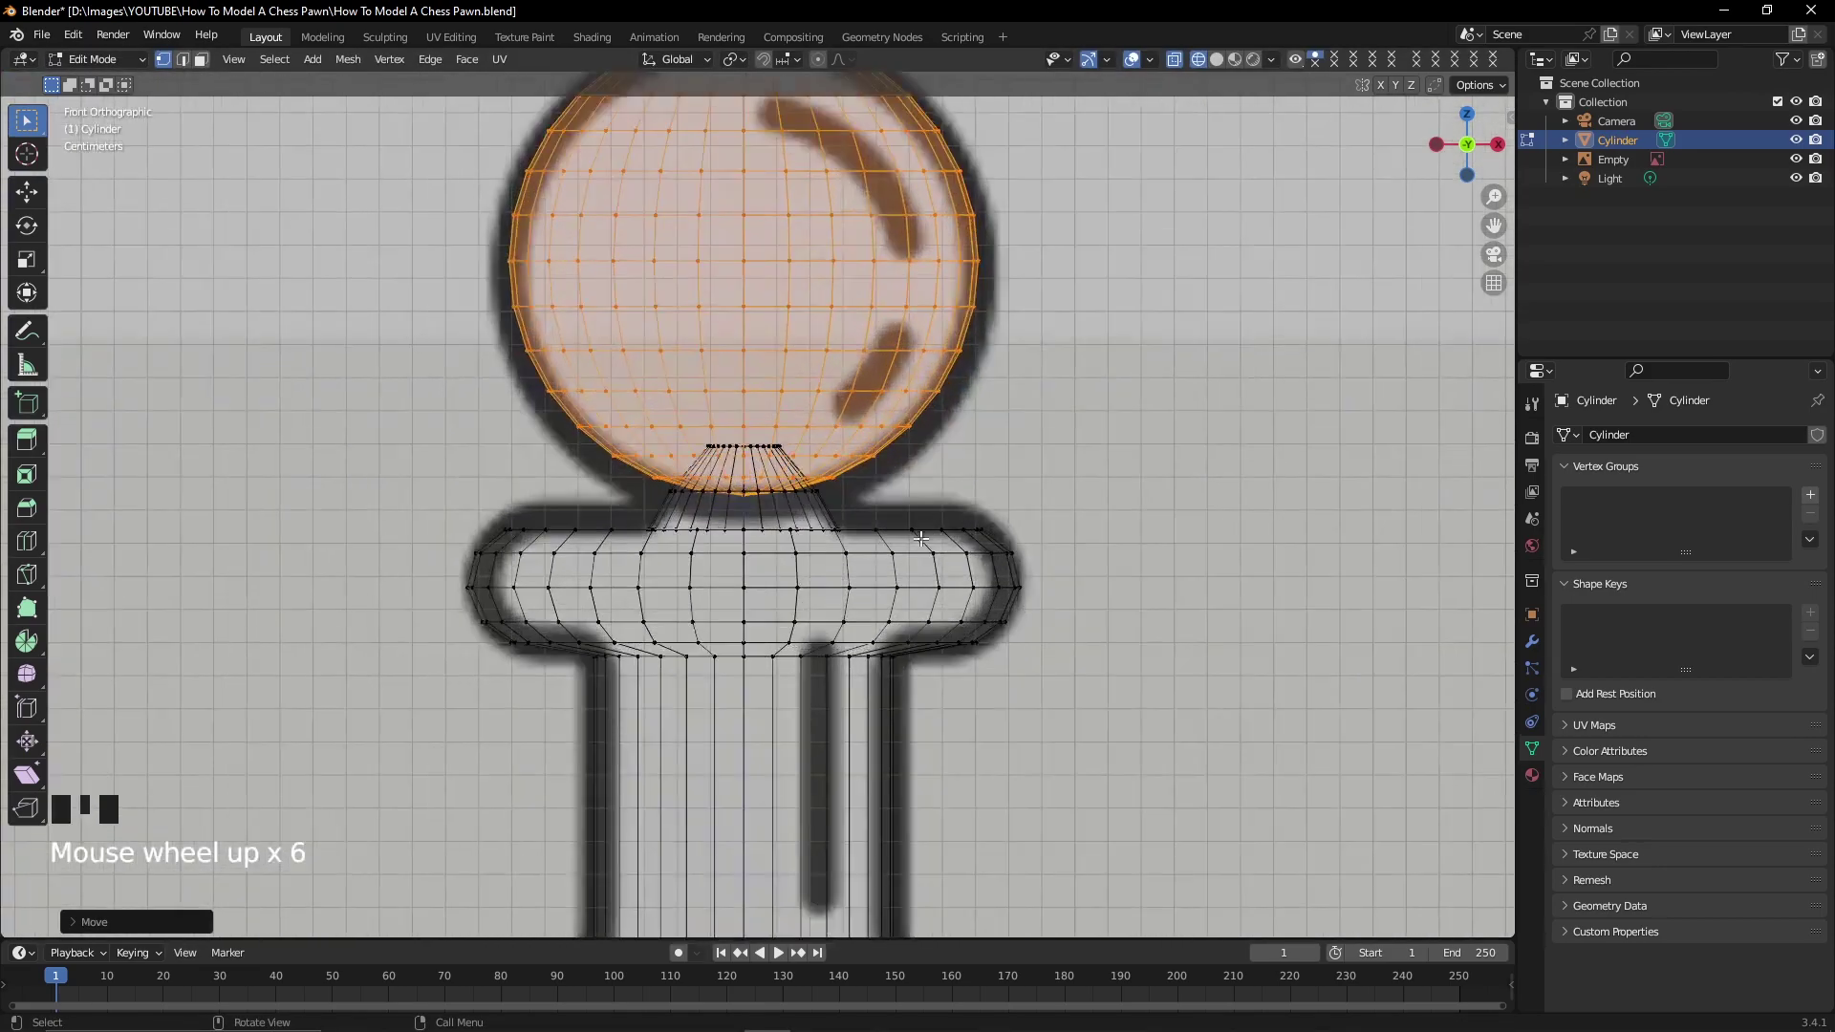
pyautogui.press('s')
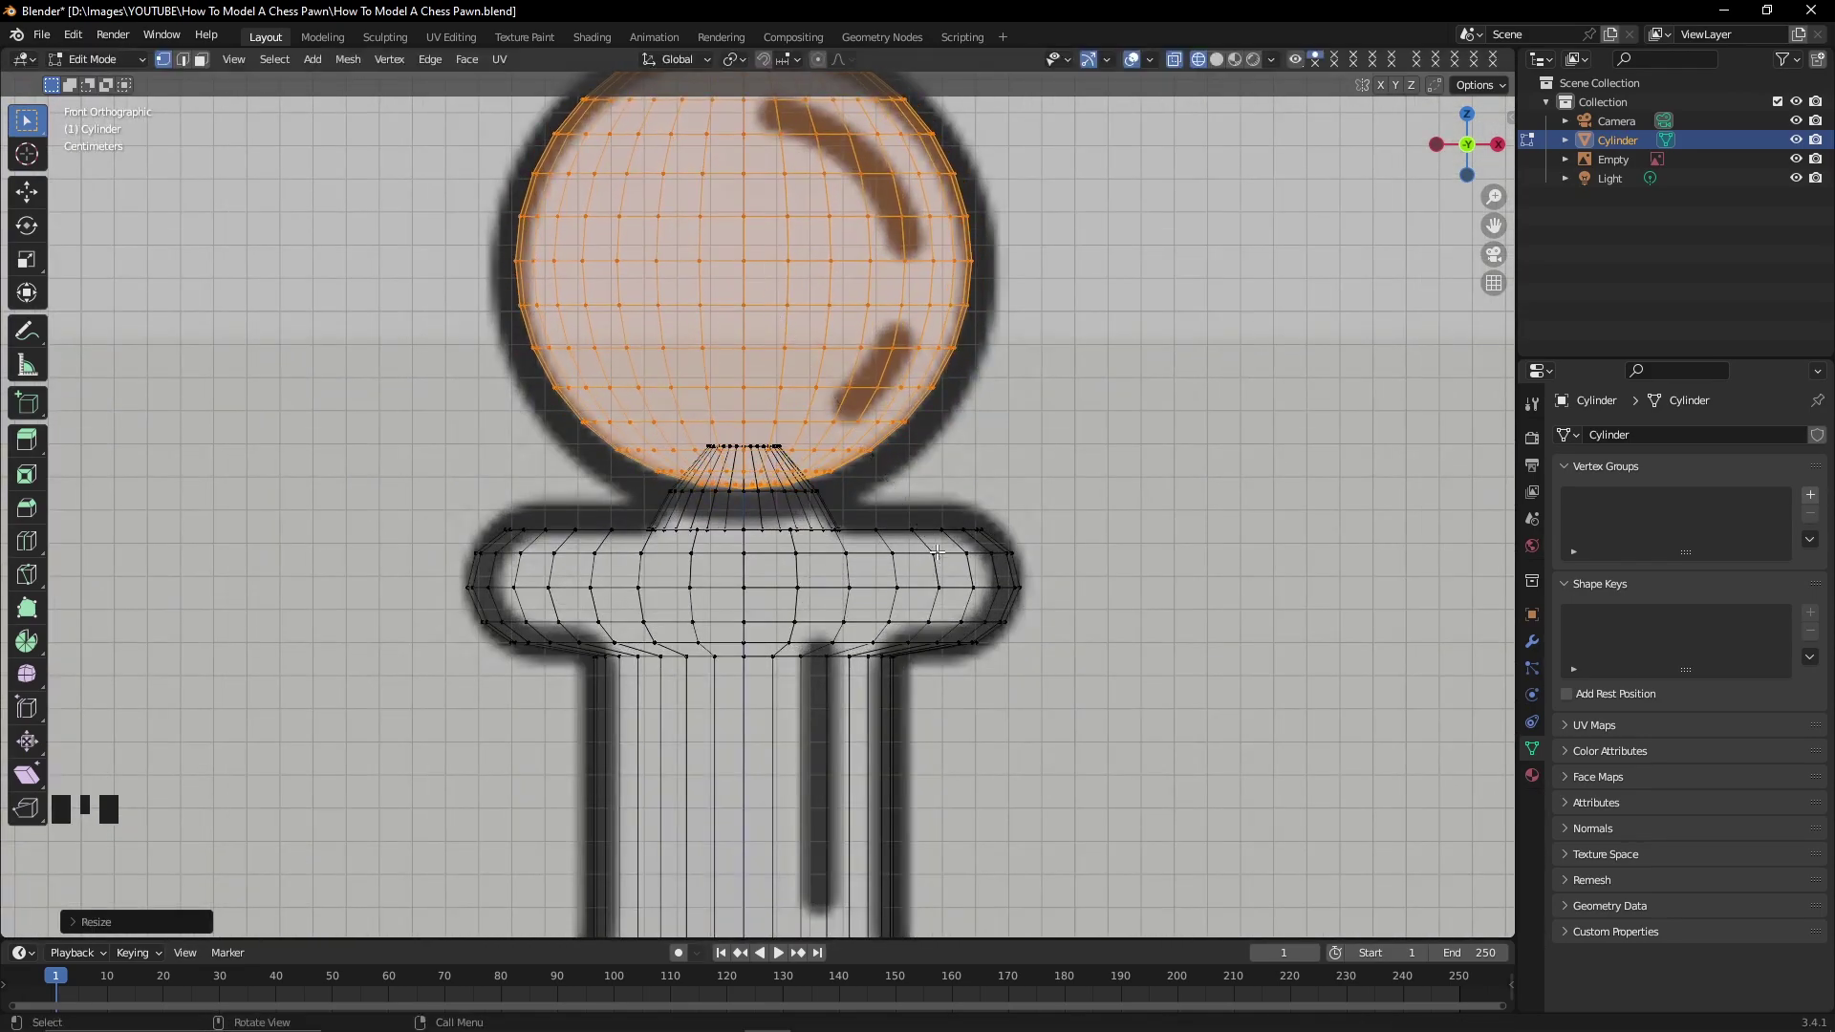
pyautogui.scroll(-3)
pyautogui.press('Tab')
# Smooth the pawn with a Subdivision Surface modifier at viewport level 2.
pyautogui.press('z')
pyautogui.moveTo(970, 547); pyautogui.dragTo(848, 580)
pyautogui.scroll(-3)
pyautogui.moveTo(817, 589); pyautogui.dragTo(952, 578)
pyautogui.scroll(3)
pyautogui.moveTo(972, 563); pyautogui.dragTo(969, 490)
pyautogui.press('ctrl+1')
pyautogui.click(1534, 645)
pyautogui.moveTo(1799, 526); pyautogui.dragTo(888, 654)
pyautogui.scroll(3)
pyautogui.moveTo(874, 645); pyautogui.dragTo(854, 633)
# Add a loop cut near the base bottom and slide it toward the edge to sharpen it.
pyautogui.press('KP_1')
pyautogui.press('Tab')
pyautogui.press('ctrl+r')
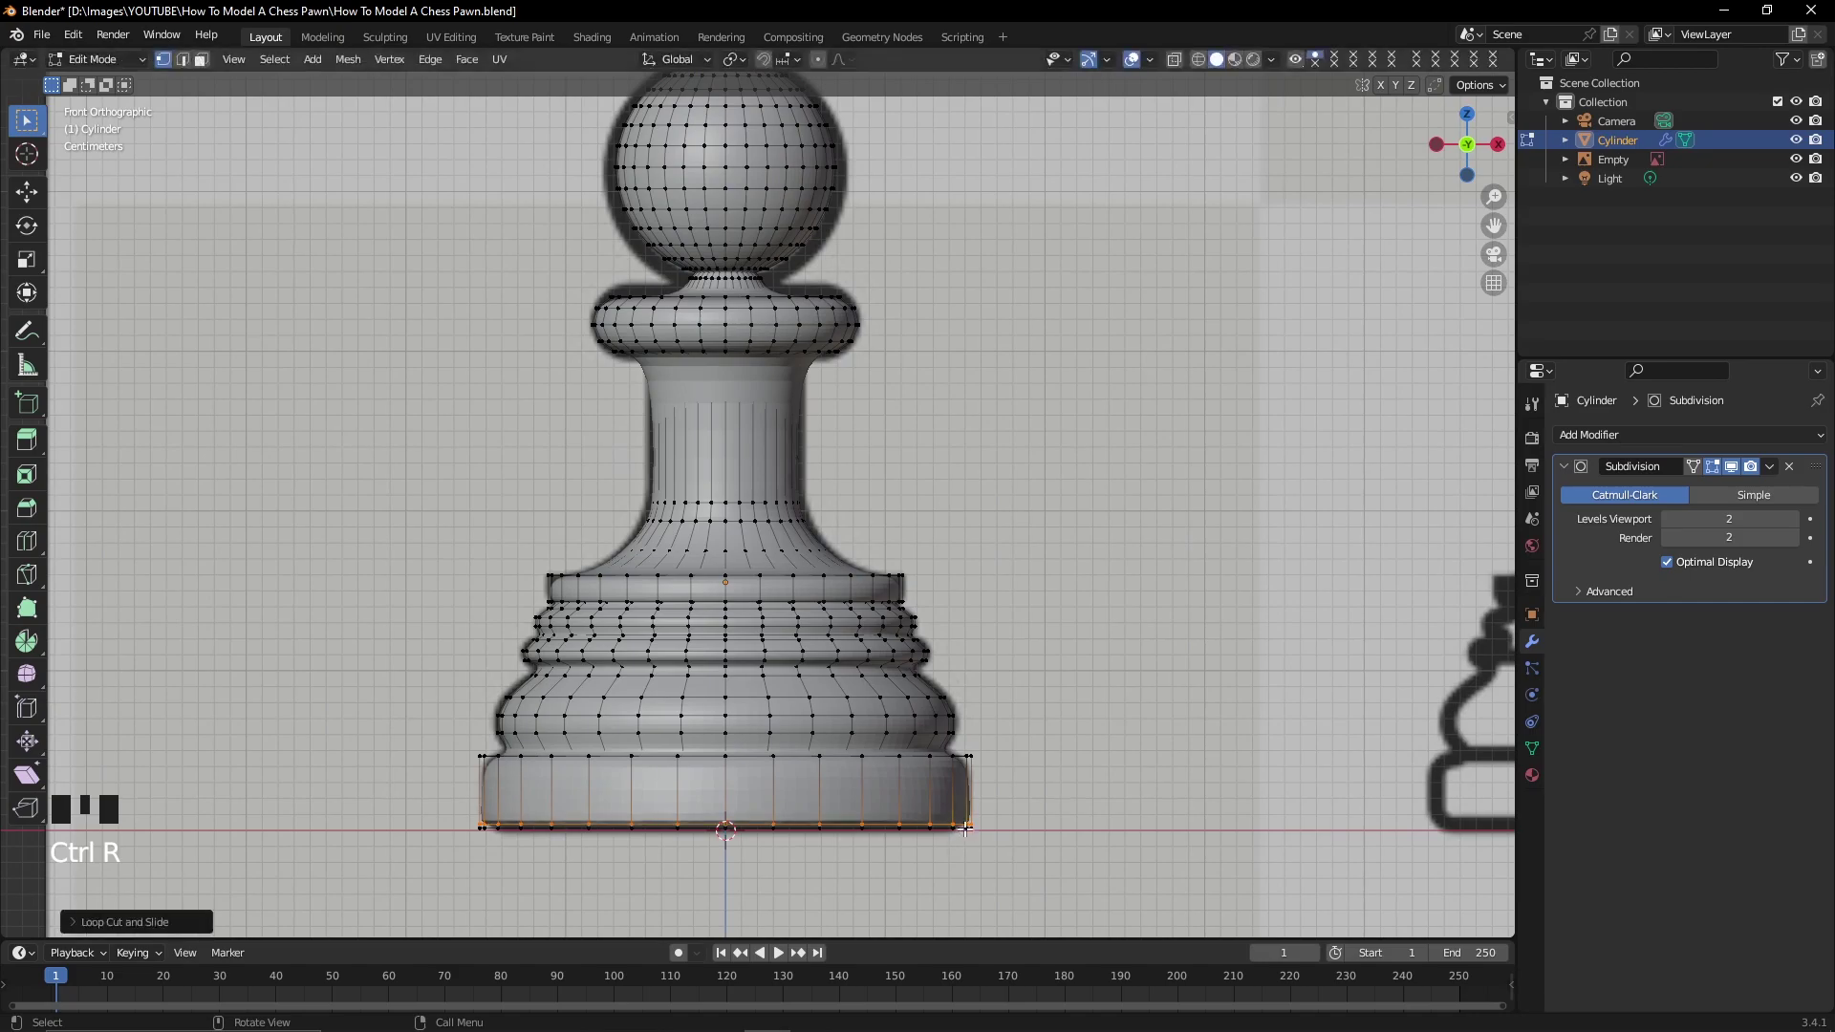
pyautogui.press('ctrl+r')
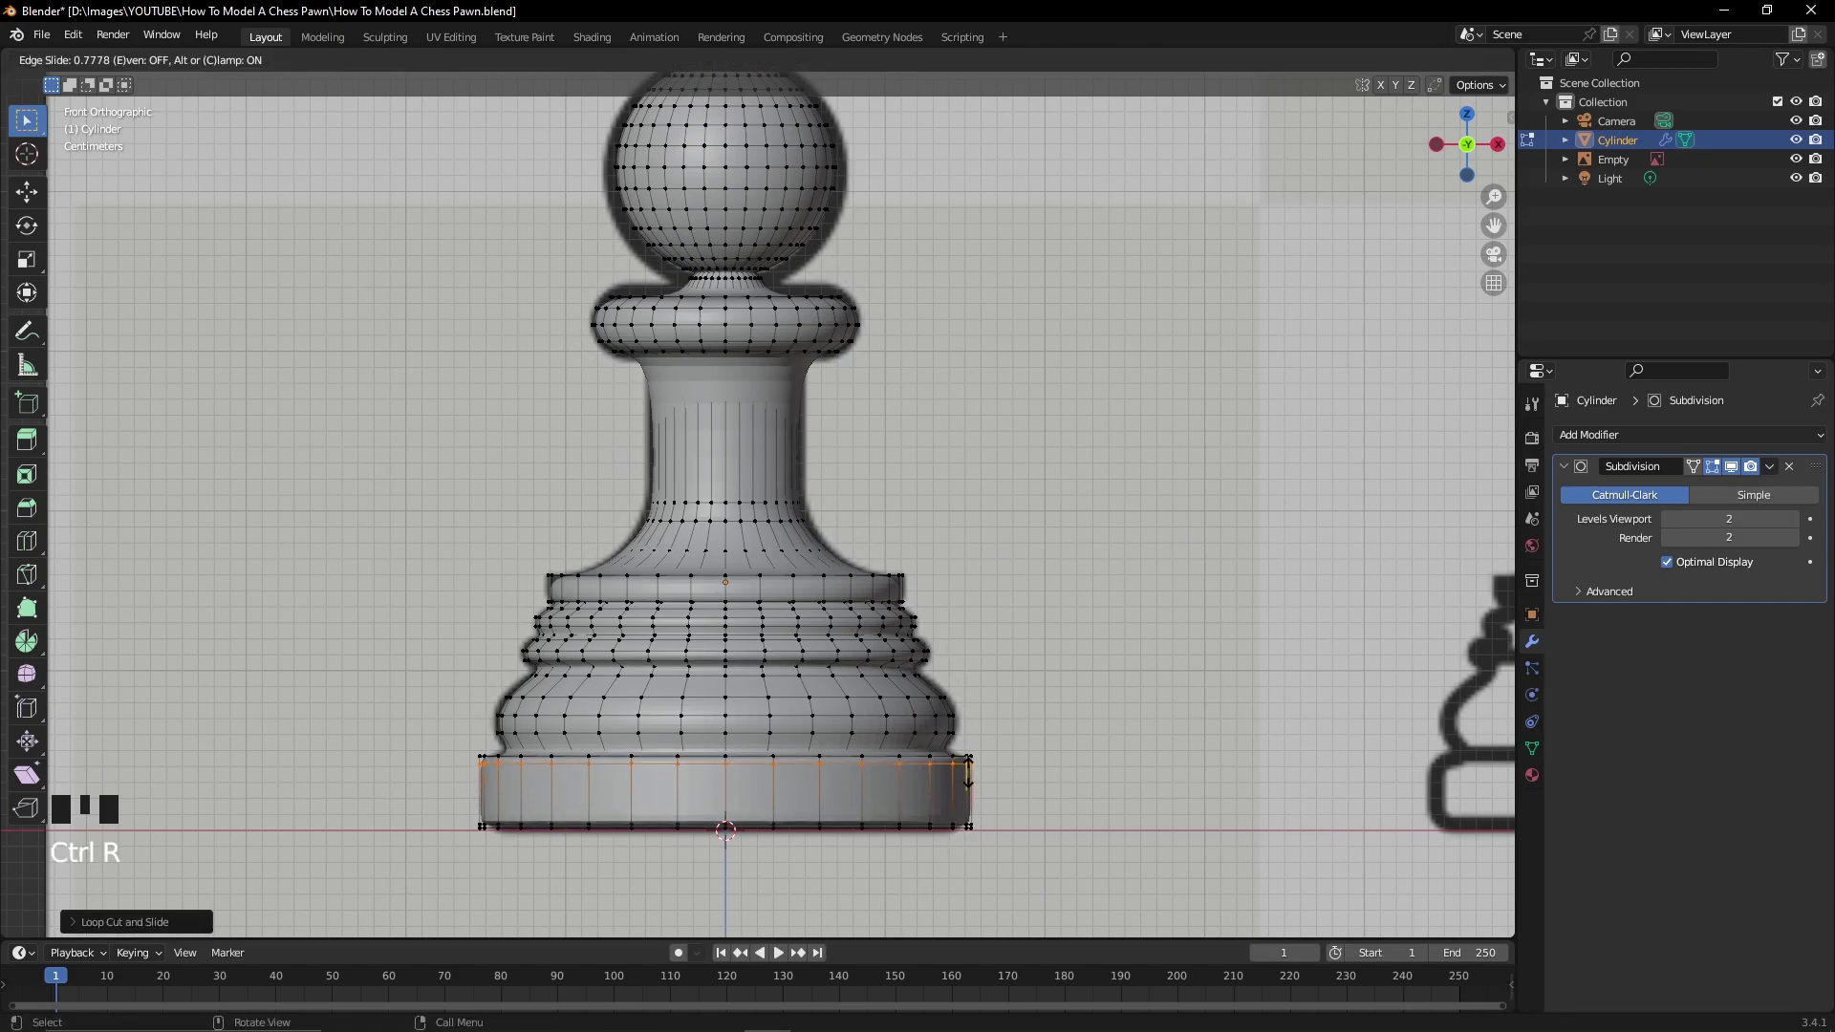
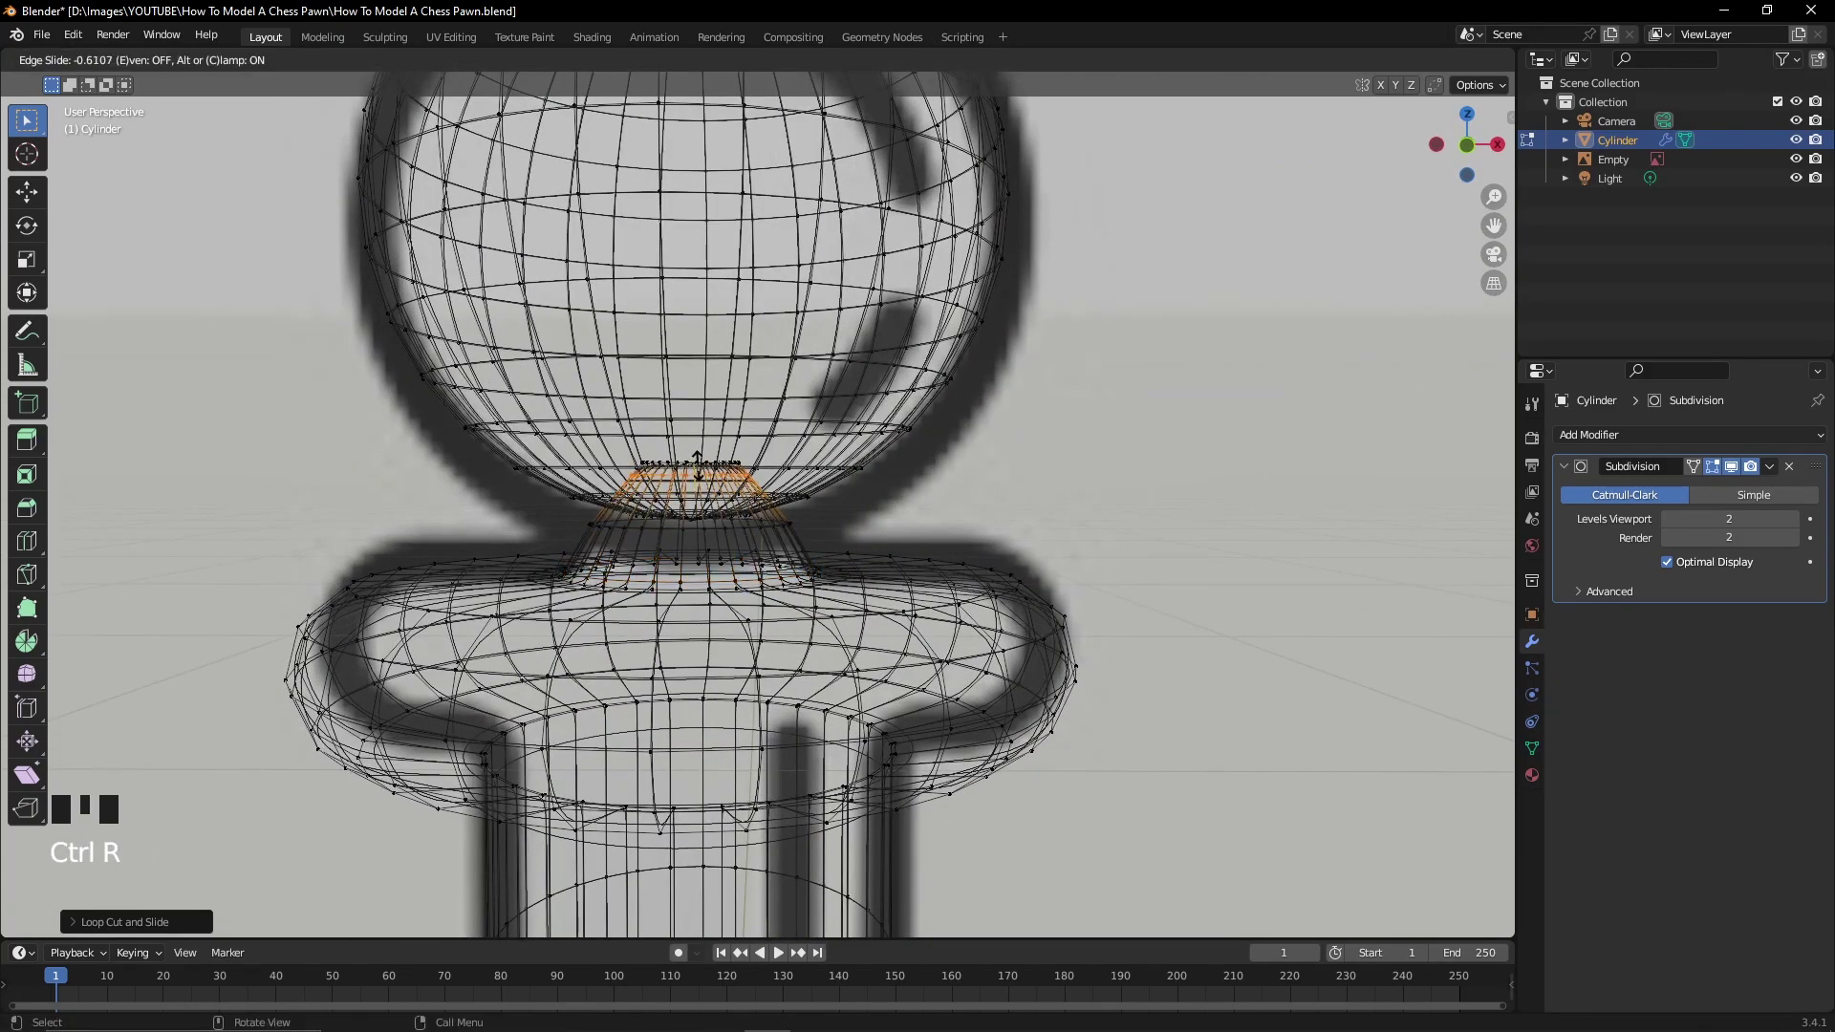
# Leave Edit Mode, inspect the smoothed pawn and bring up the Subdivision modifier's options to apply it.
pyautogui.scroll(-3)
pyautogui.press('z')
pyautogui.press('Tab')
pyautogui.middleClick(805, 560)
pyautogui.scroll(3)
pyautogui.moveTo(840, 579); pyautogui.dragTo(843, 513)
pyautogui.moveTo(826, 515); pyautogui.dragTo(777, 505)
pyautogui.rightClick(777, 505)
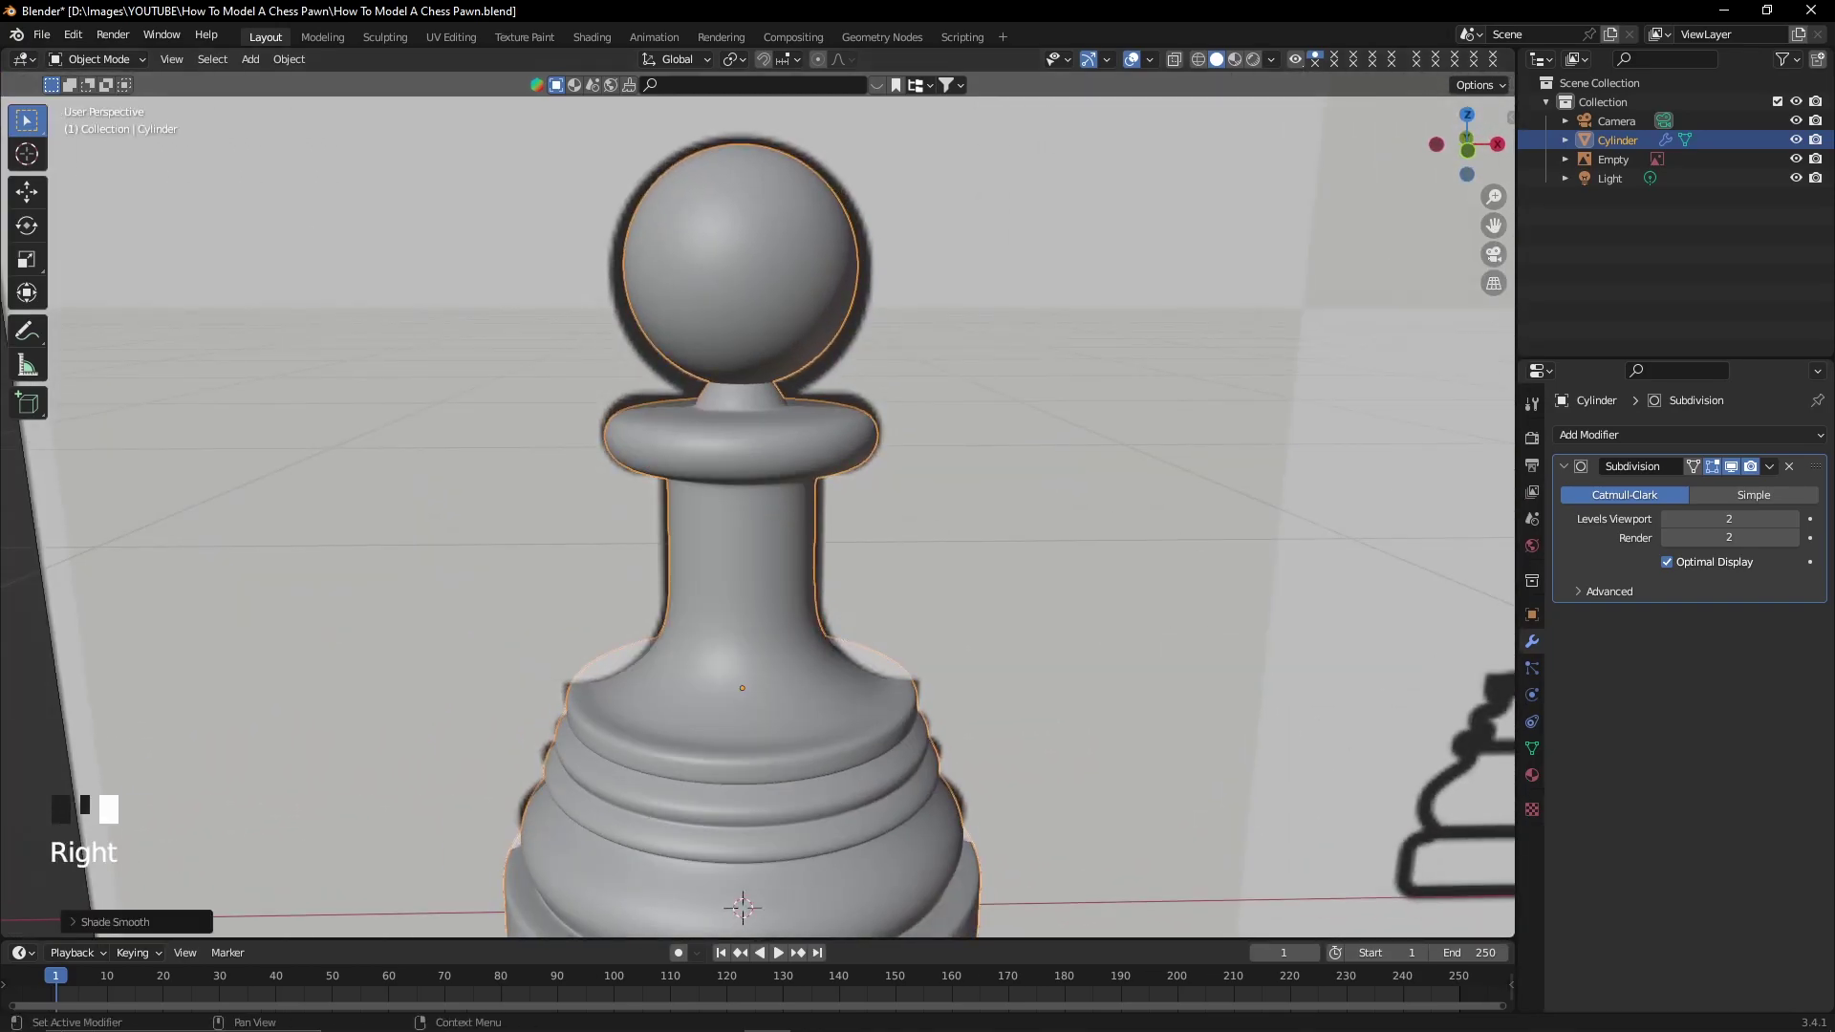
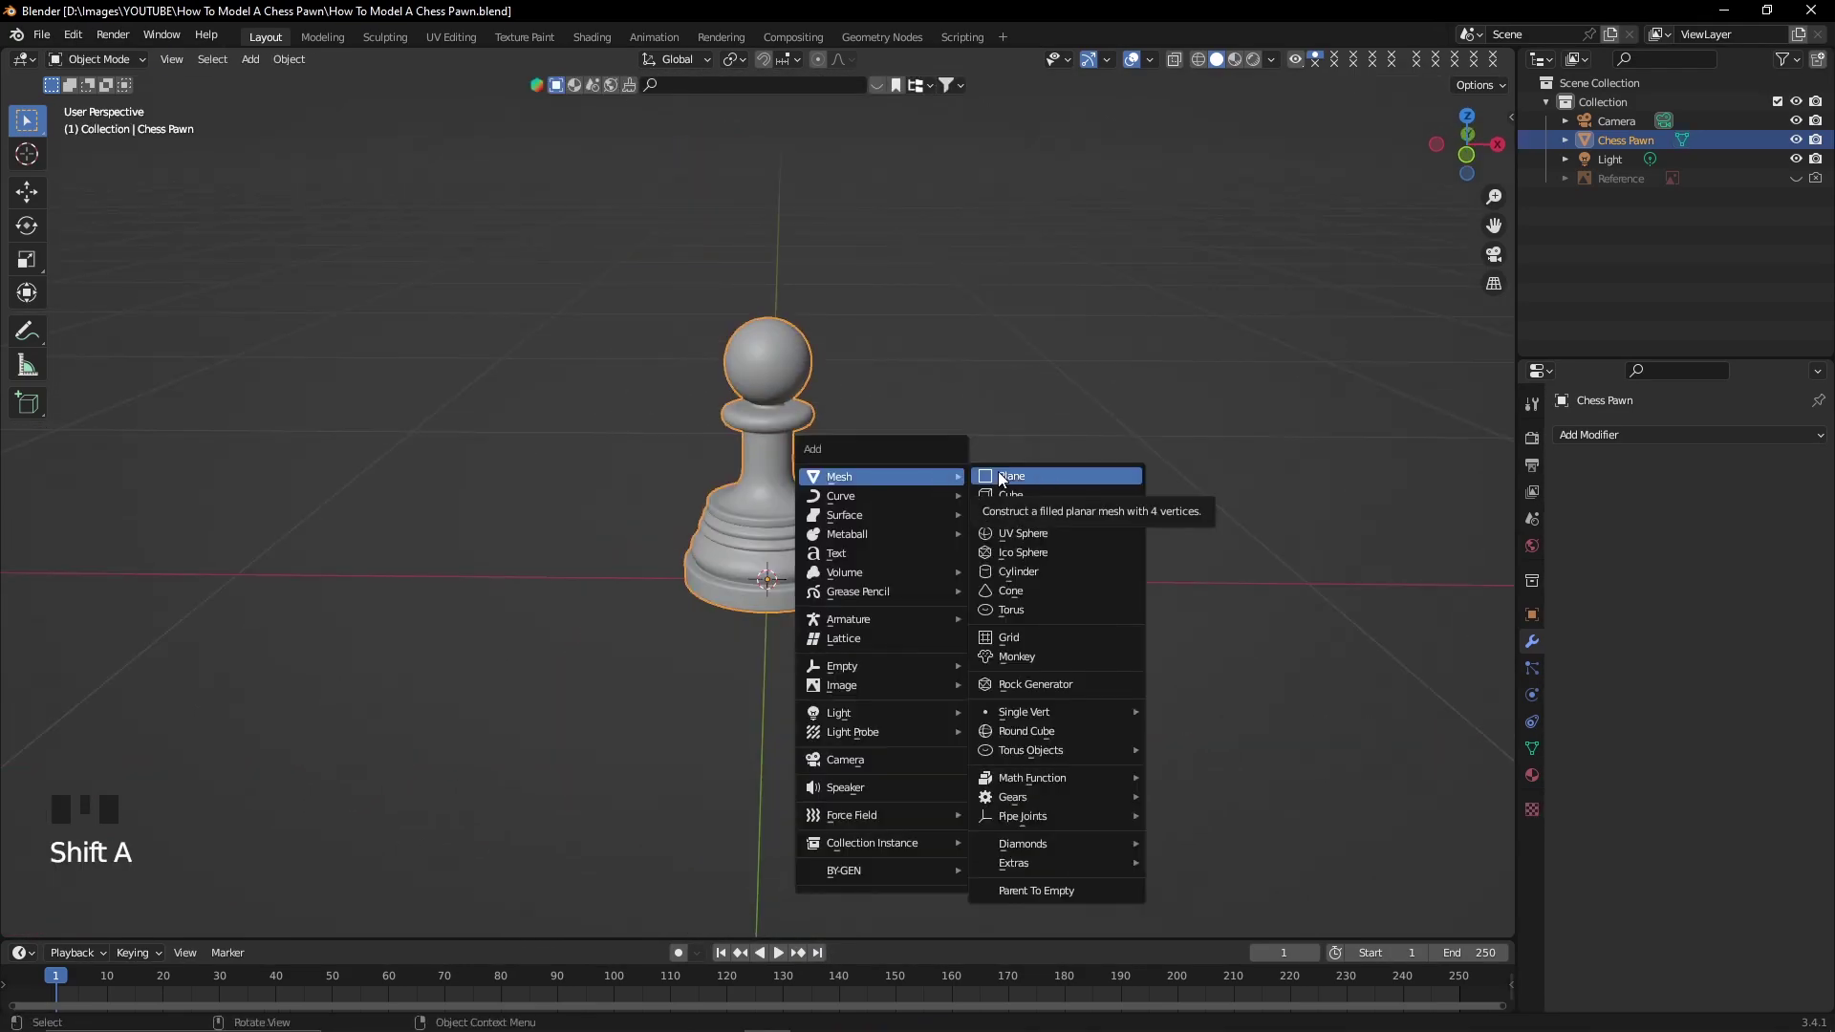
# Enlarge the new ground plane into a wide floor beneath the pawn.
pyautogui.scroll(-3)
pyautogui.press('s')
pyautogui.press('r')
pyautogui.scroll(3)
pyautogui.moveTo(828, 533); pyautogui.dragTo(825, 591)
# Select the camera and switch the viewport to look through it.
pyautogui.scroll(3)
pyautogui.scroll(3)
pyautogui.moveTo(926, 425); pyautogui.dragTo(1743, 105)
pyautogui.click(1631, 132)
pyautogui.press('ctrl+alt+KP_0')
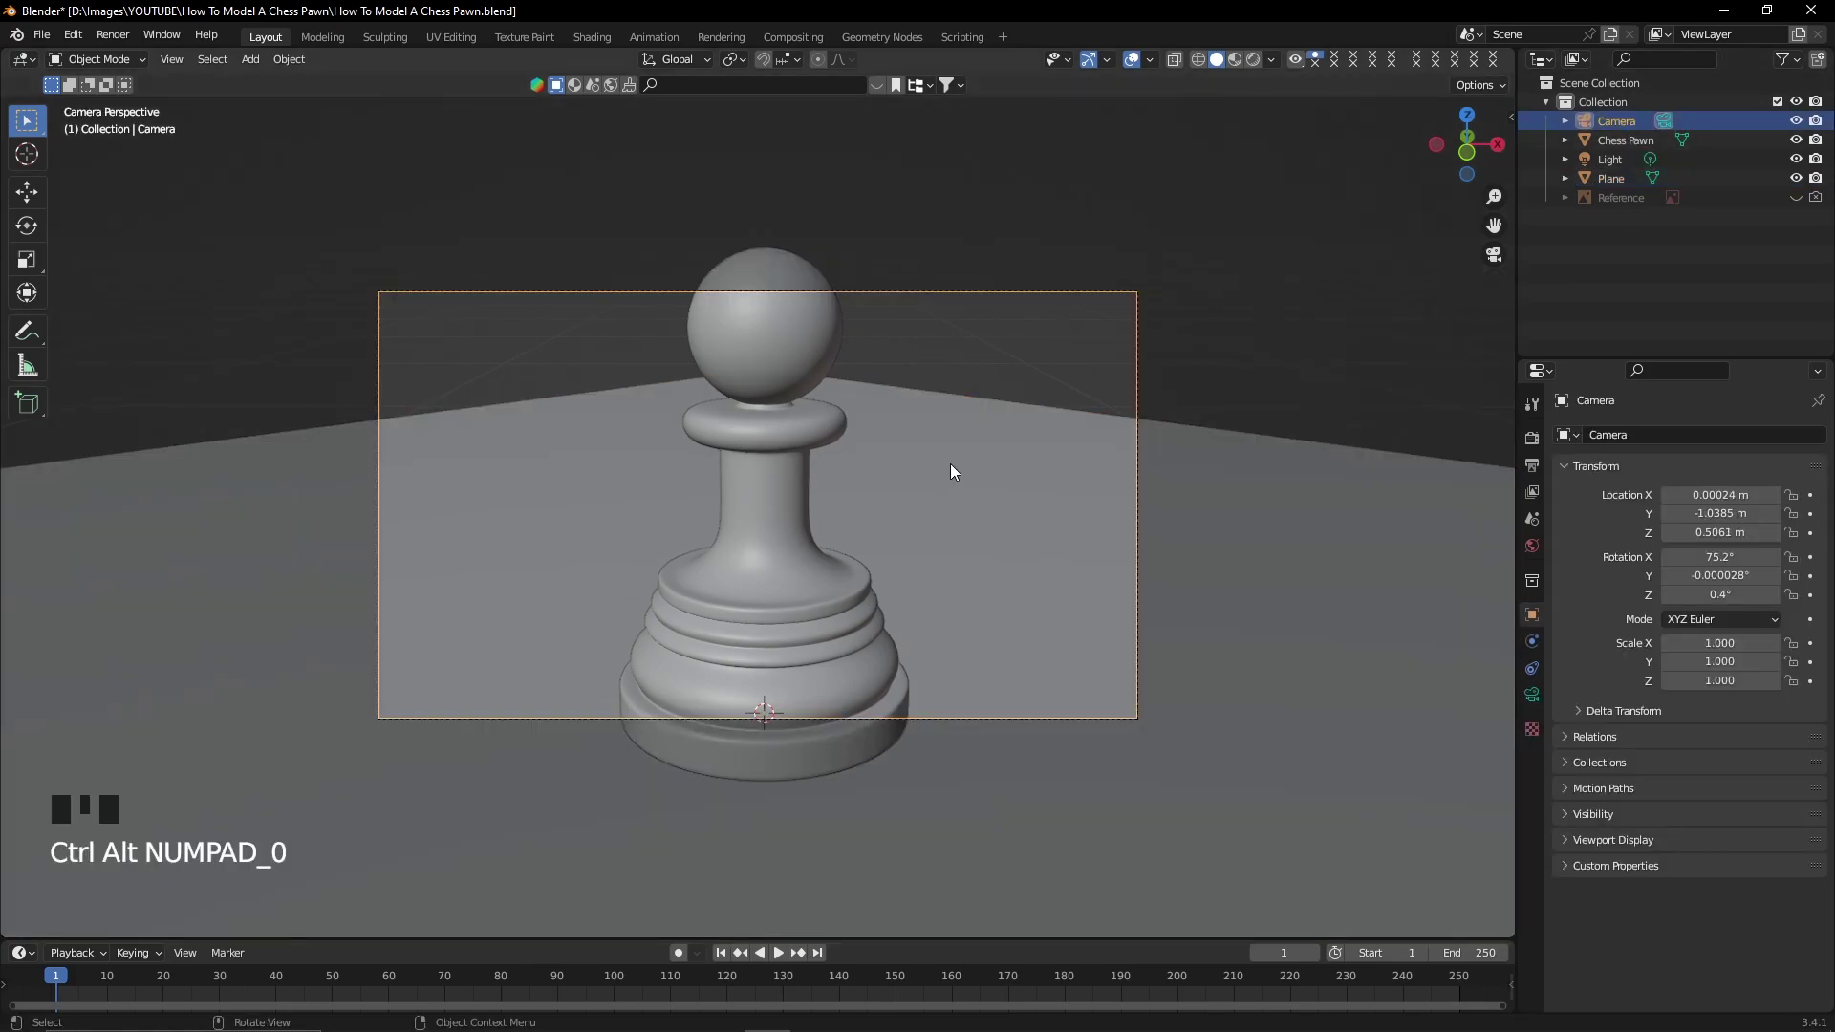
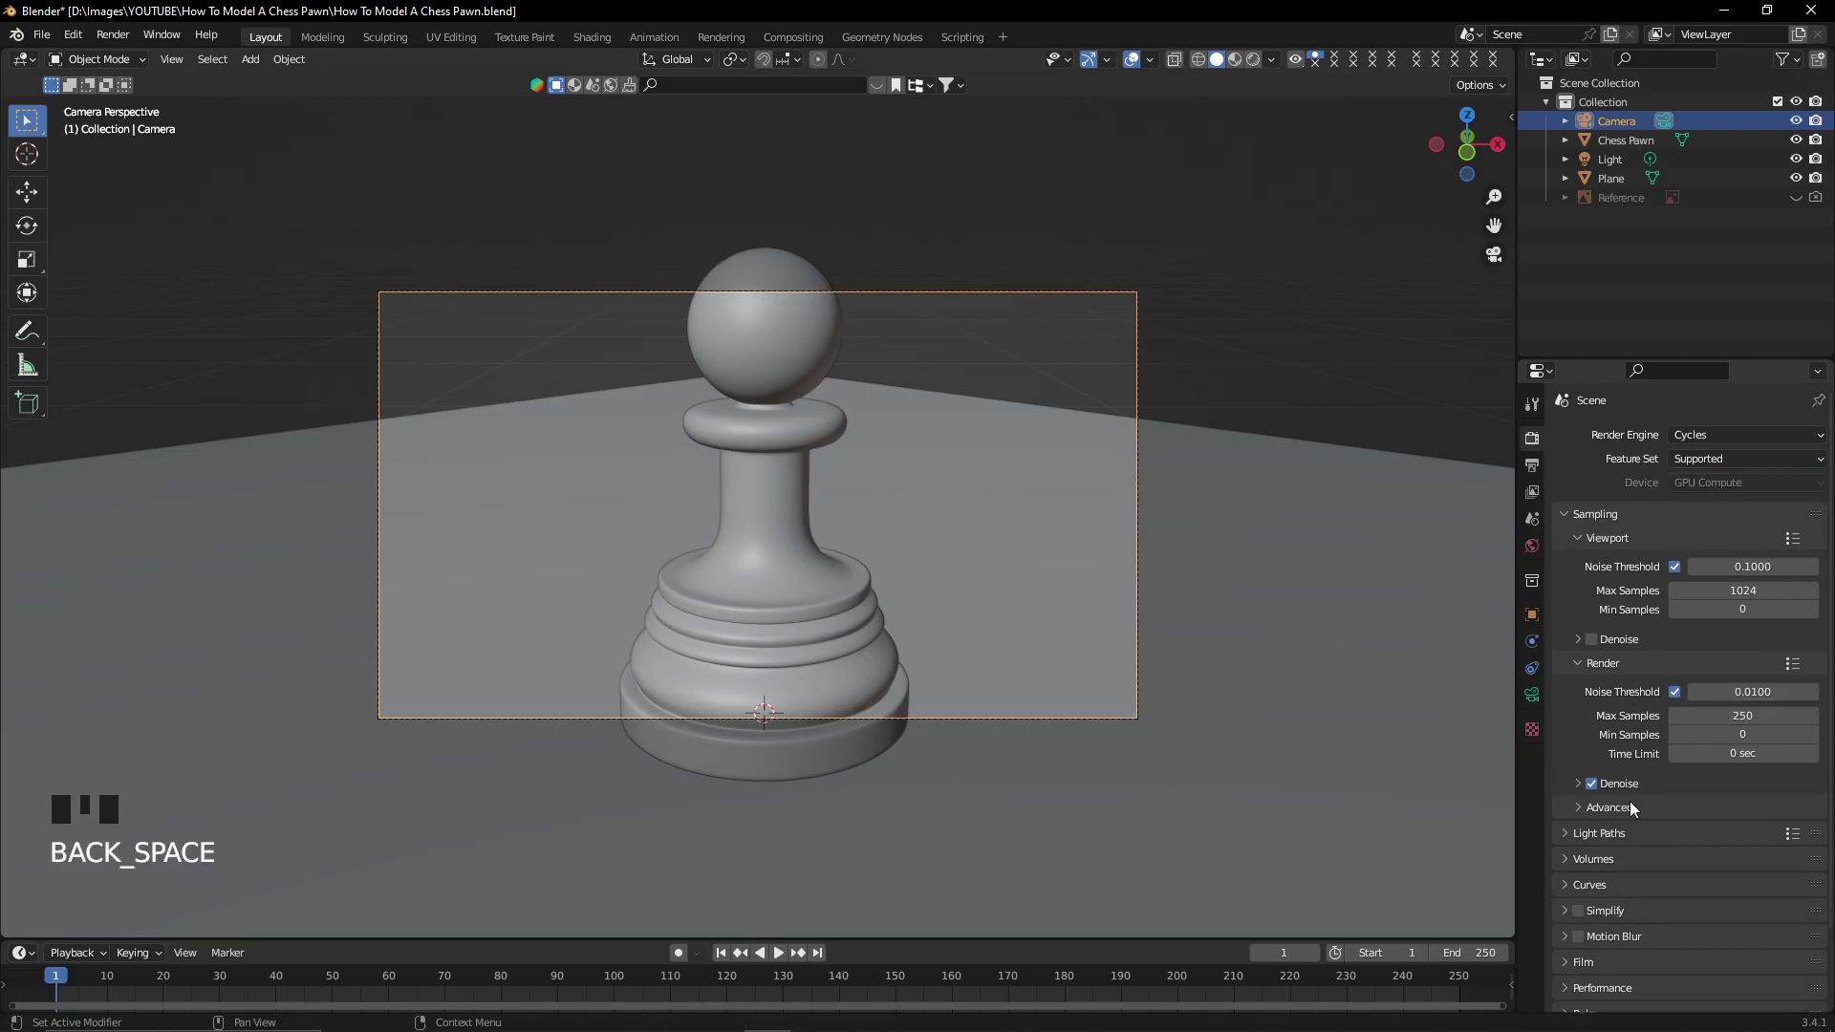
# Review Cycles render settings (250 samples, OptiX denoising) and scroll down to the output settings.
pyautogui.moveTo(1654, 786); pyautogui.dragTo(1619, 920)
pyautogui.scroll(-3)
pyautogui.moveTo(1643, 1007); pyautogui.dragTo(1653, 934)
pyautogui.scroll(-3)
pyautogui.moveTo(1724, 899); pyautogui.dragTo(1536, 469)
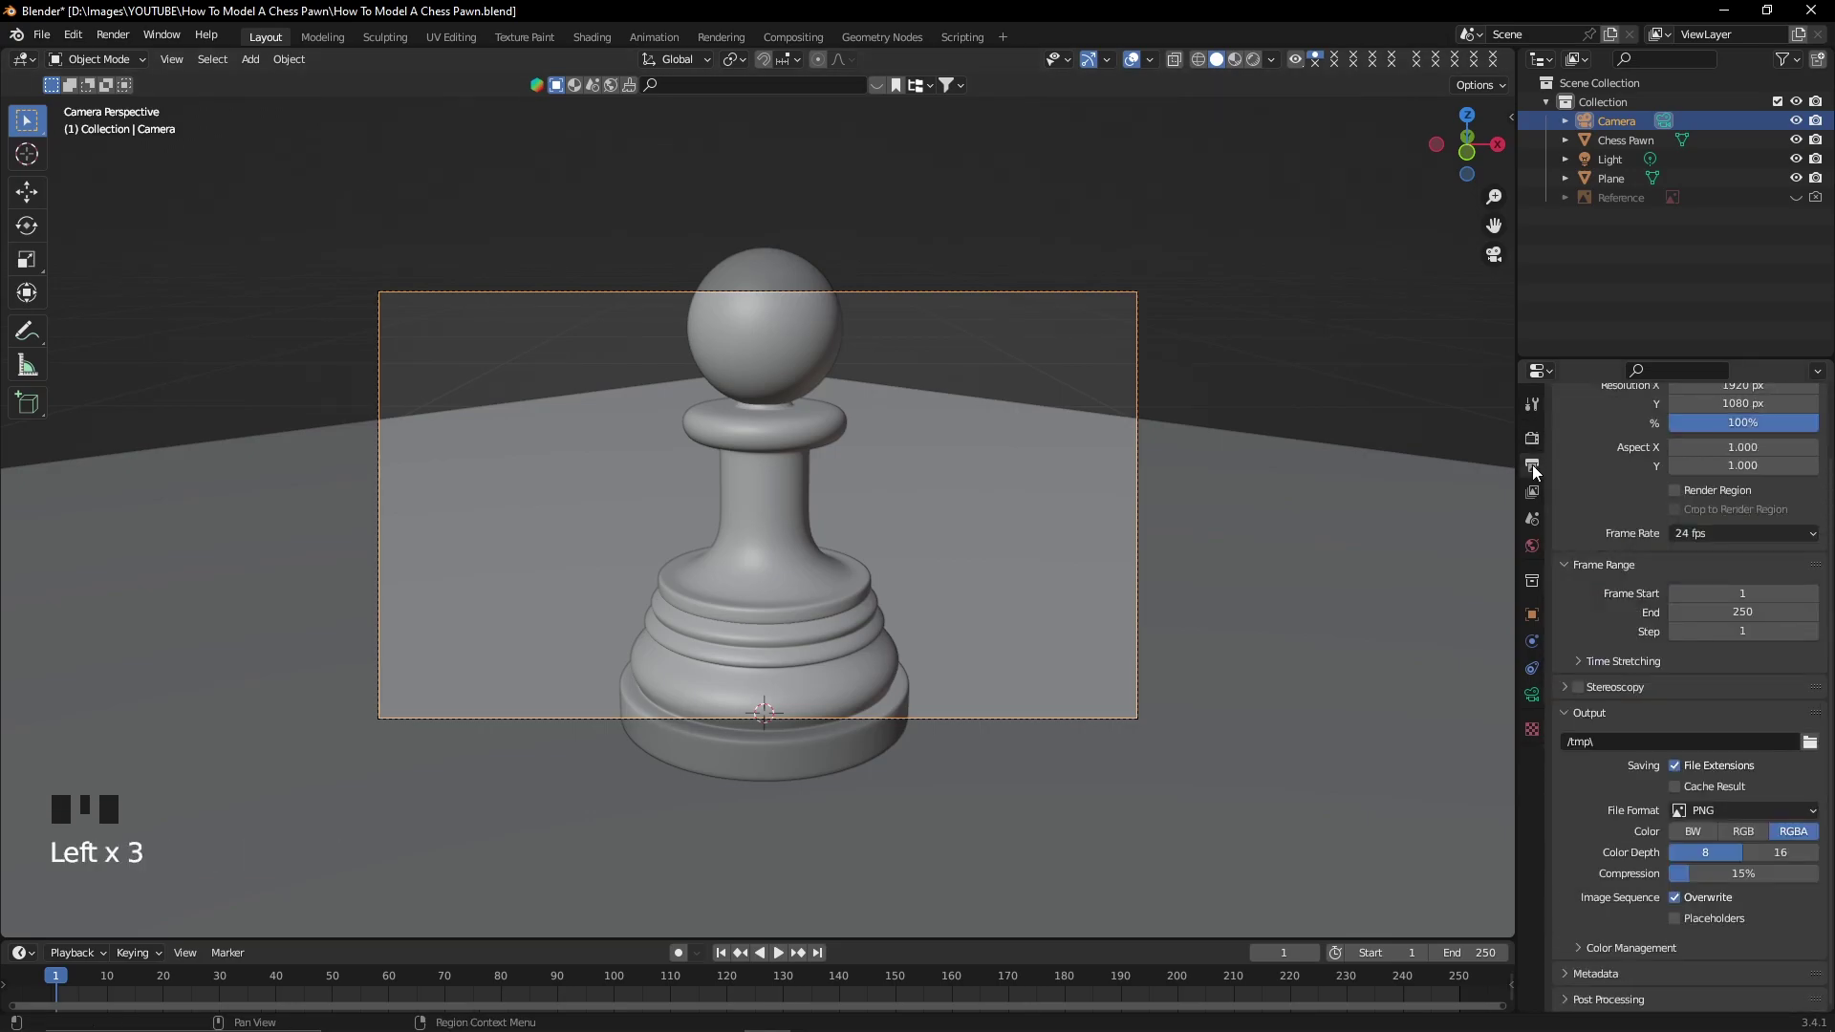
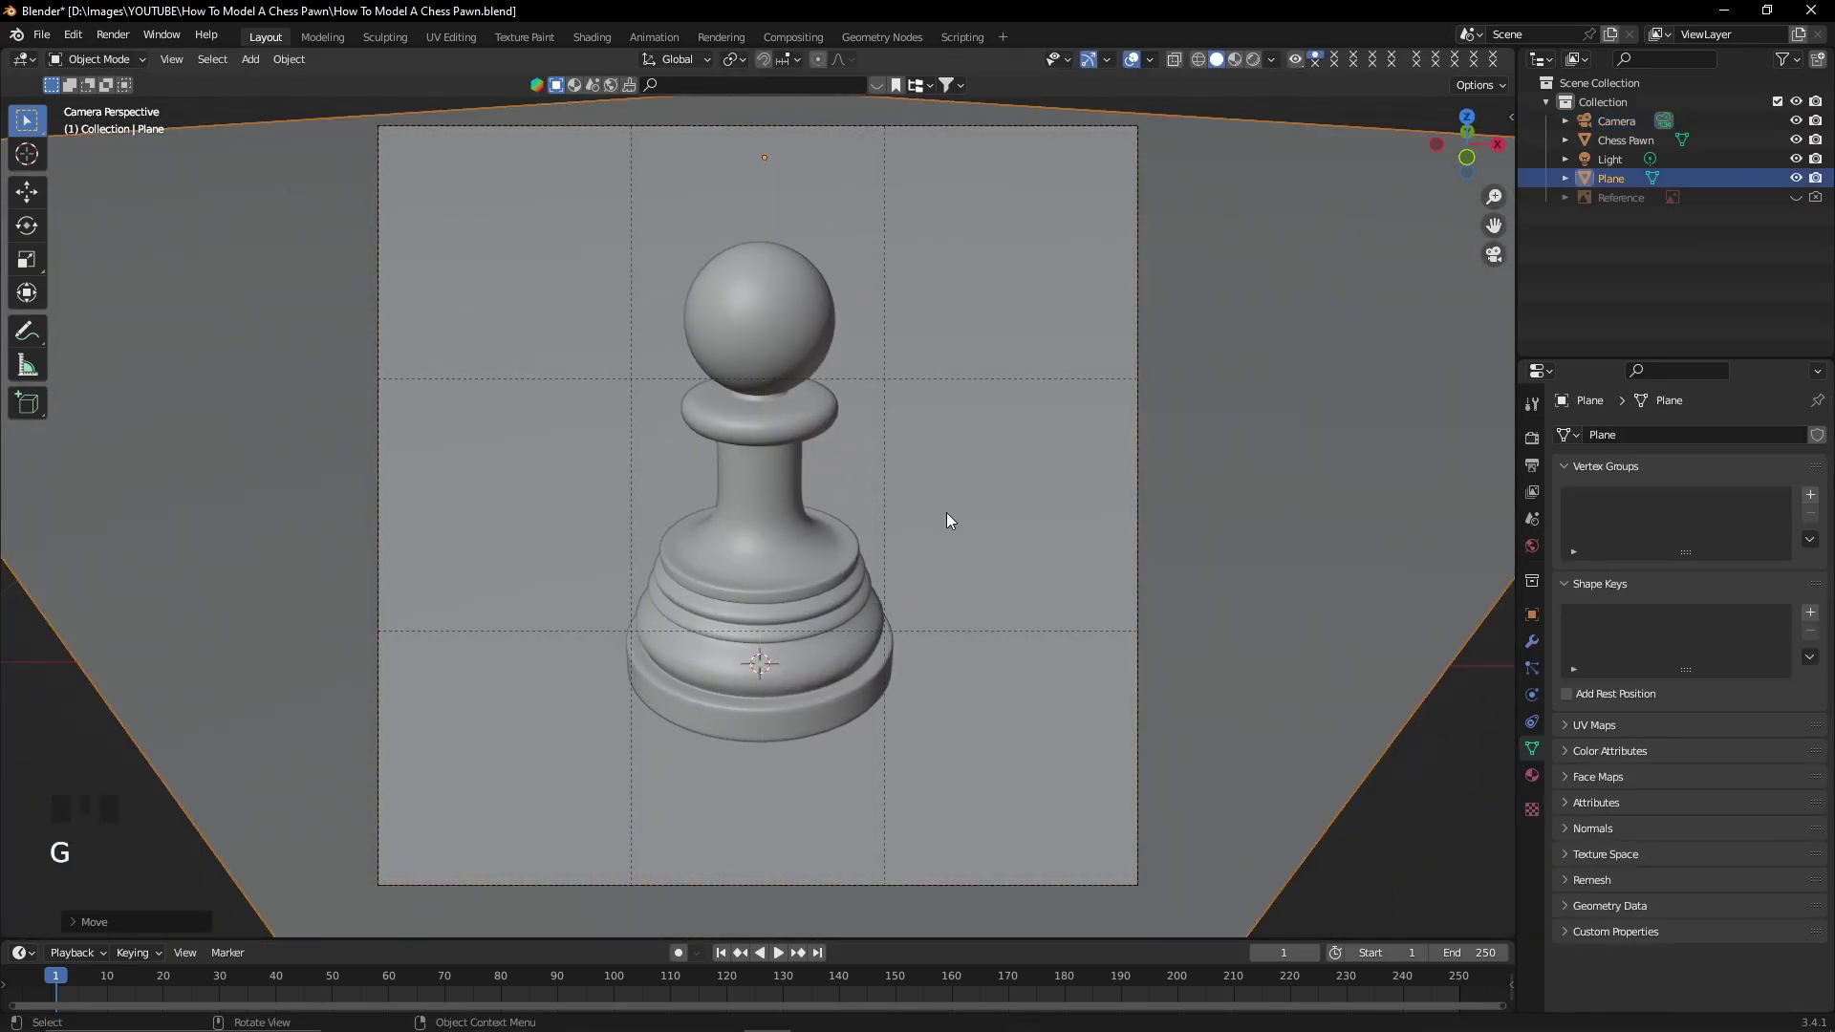
# Create a new material on the floor plane in Material Properties.
pyautogui.click(1214, 481)
pyautogui.press('q')
pyautogui.click(1534, 783)
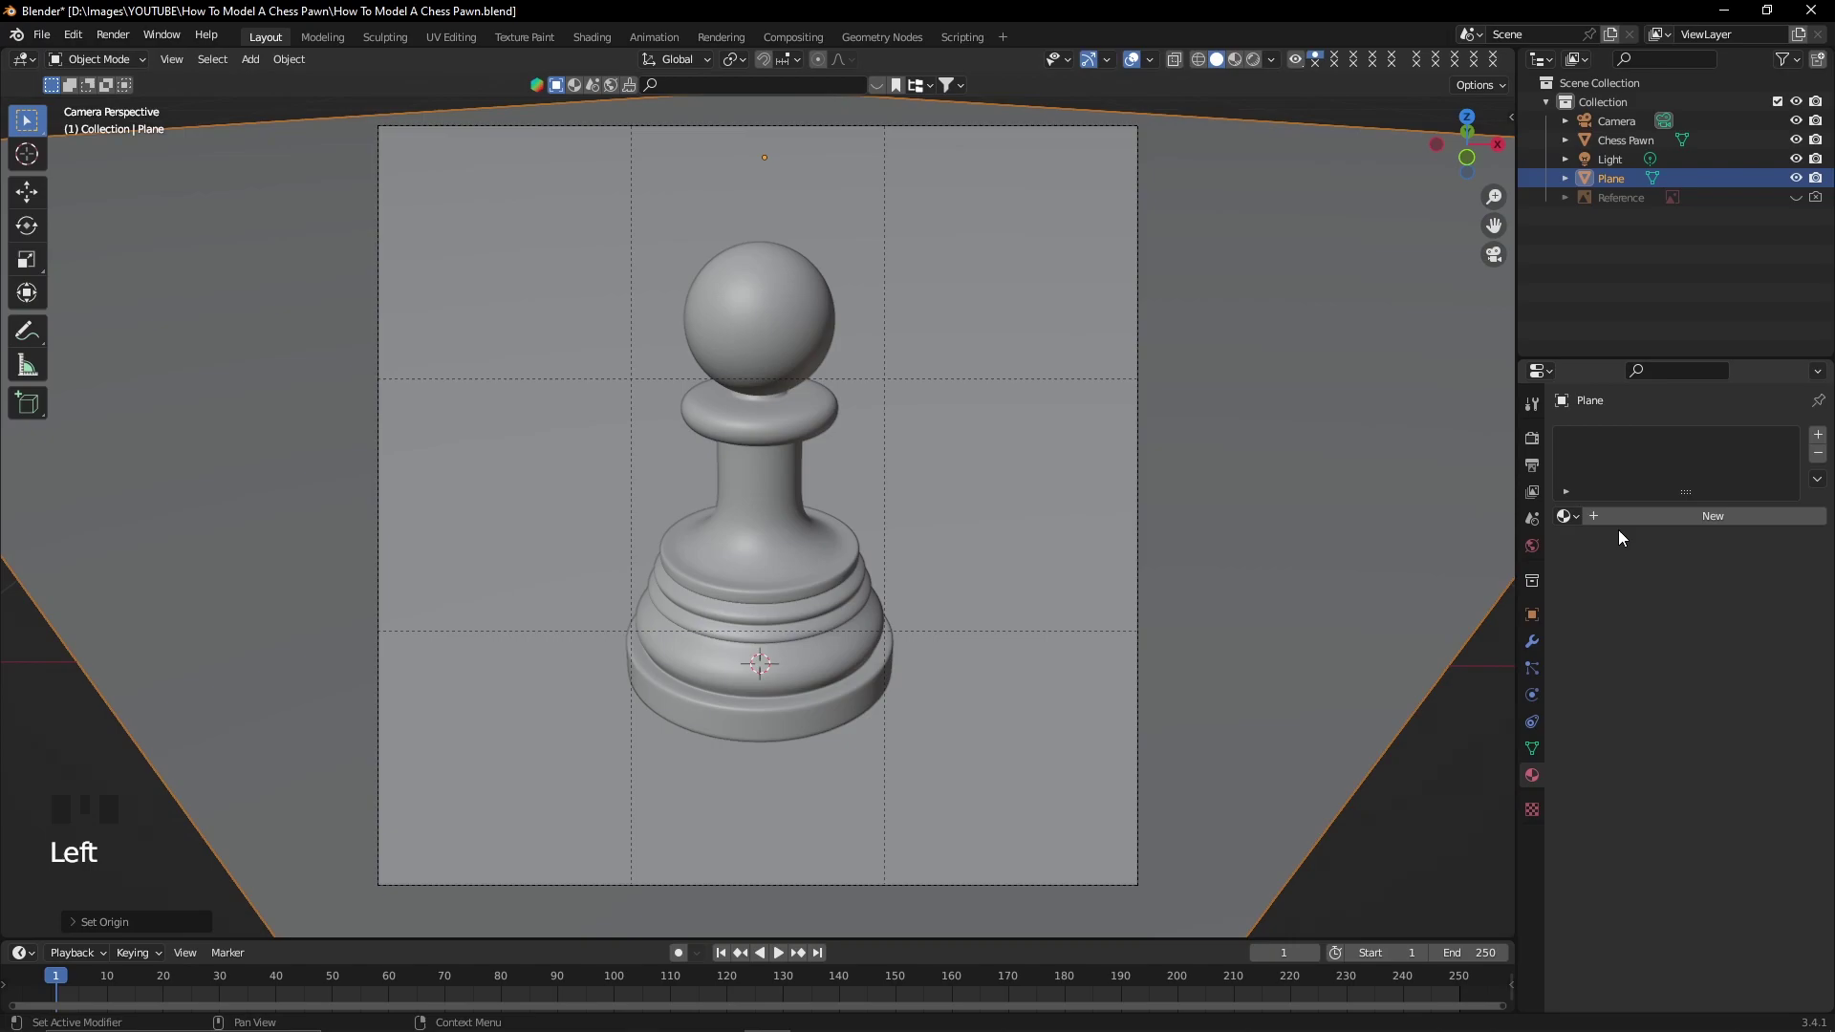
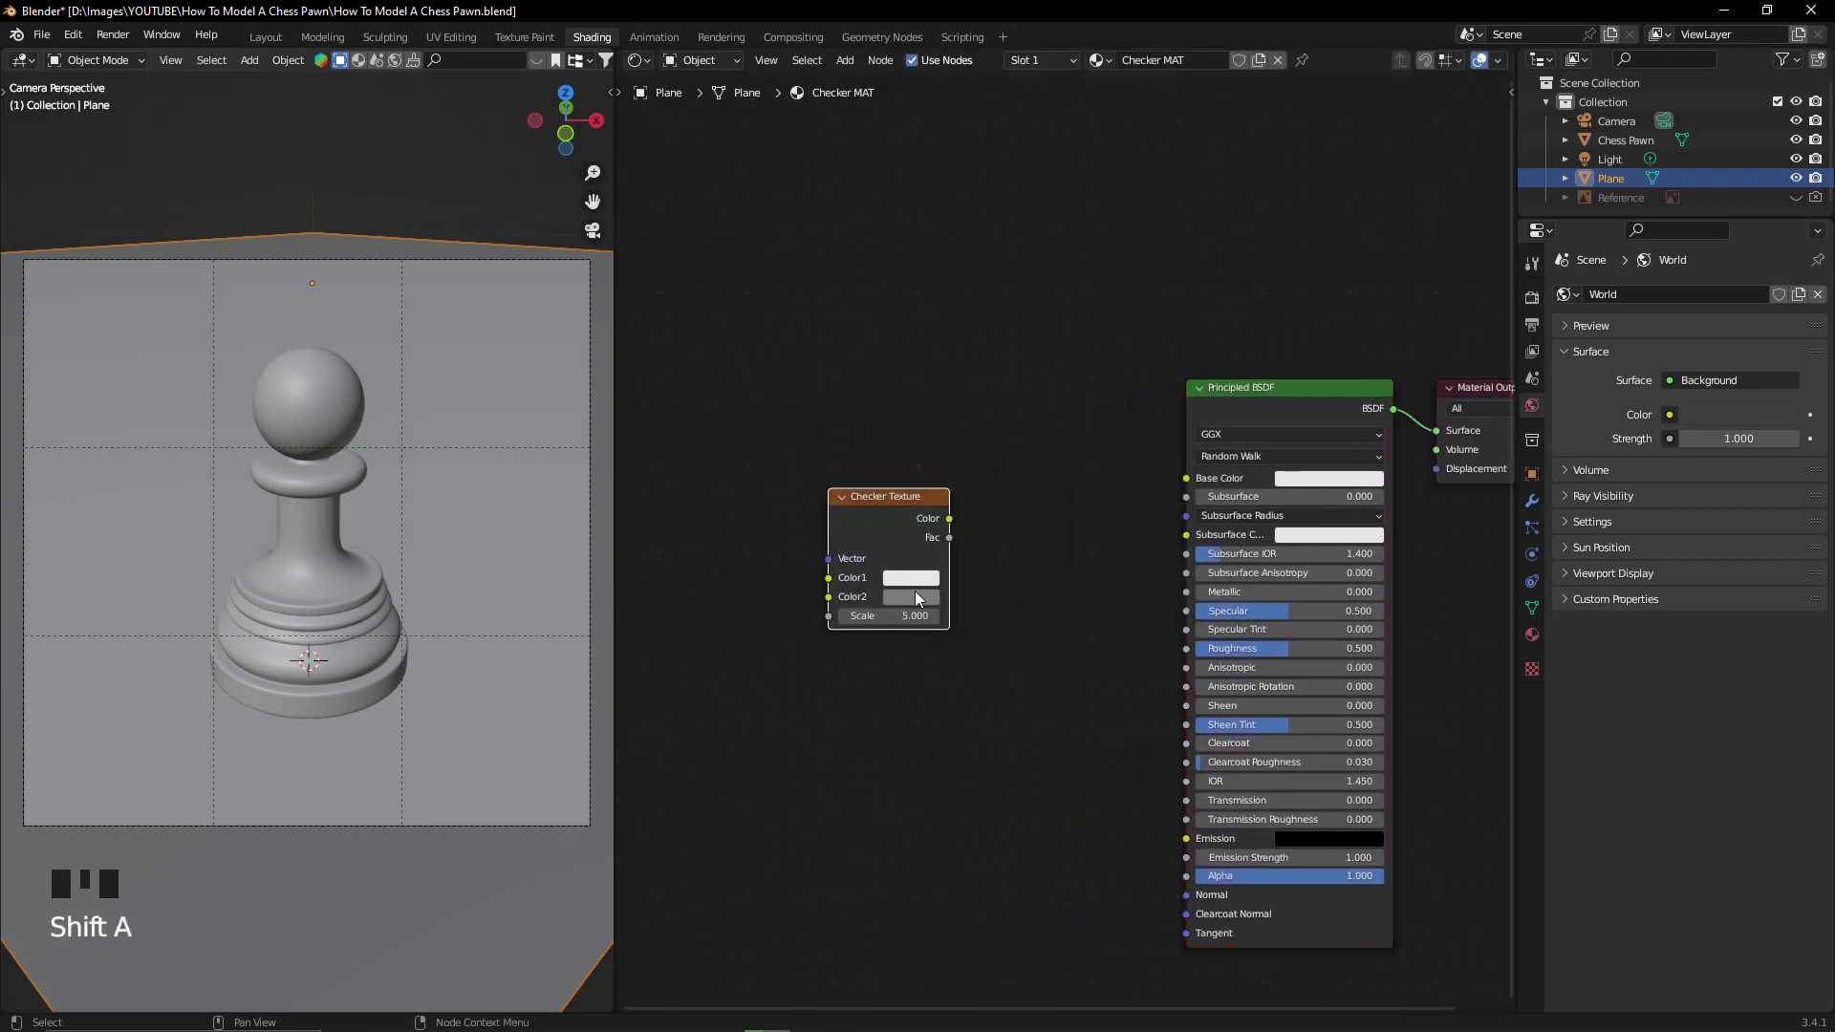
# Drive the plane's Base Color with a Checker Texture at scale 20, second colour black.
pyautogui.click(1038, 423)
pyautogui.moveTo(1047, 655); pyautogui.dragTo(1099, 505)
pyautogui.press('z')
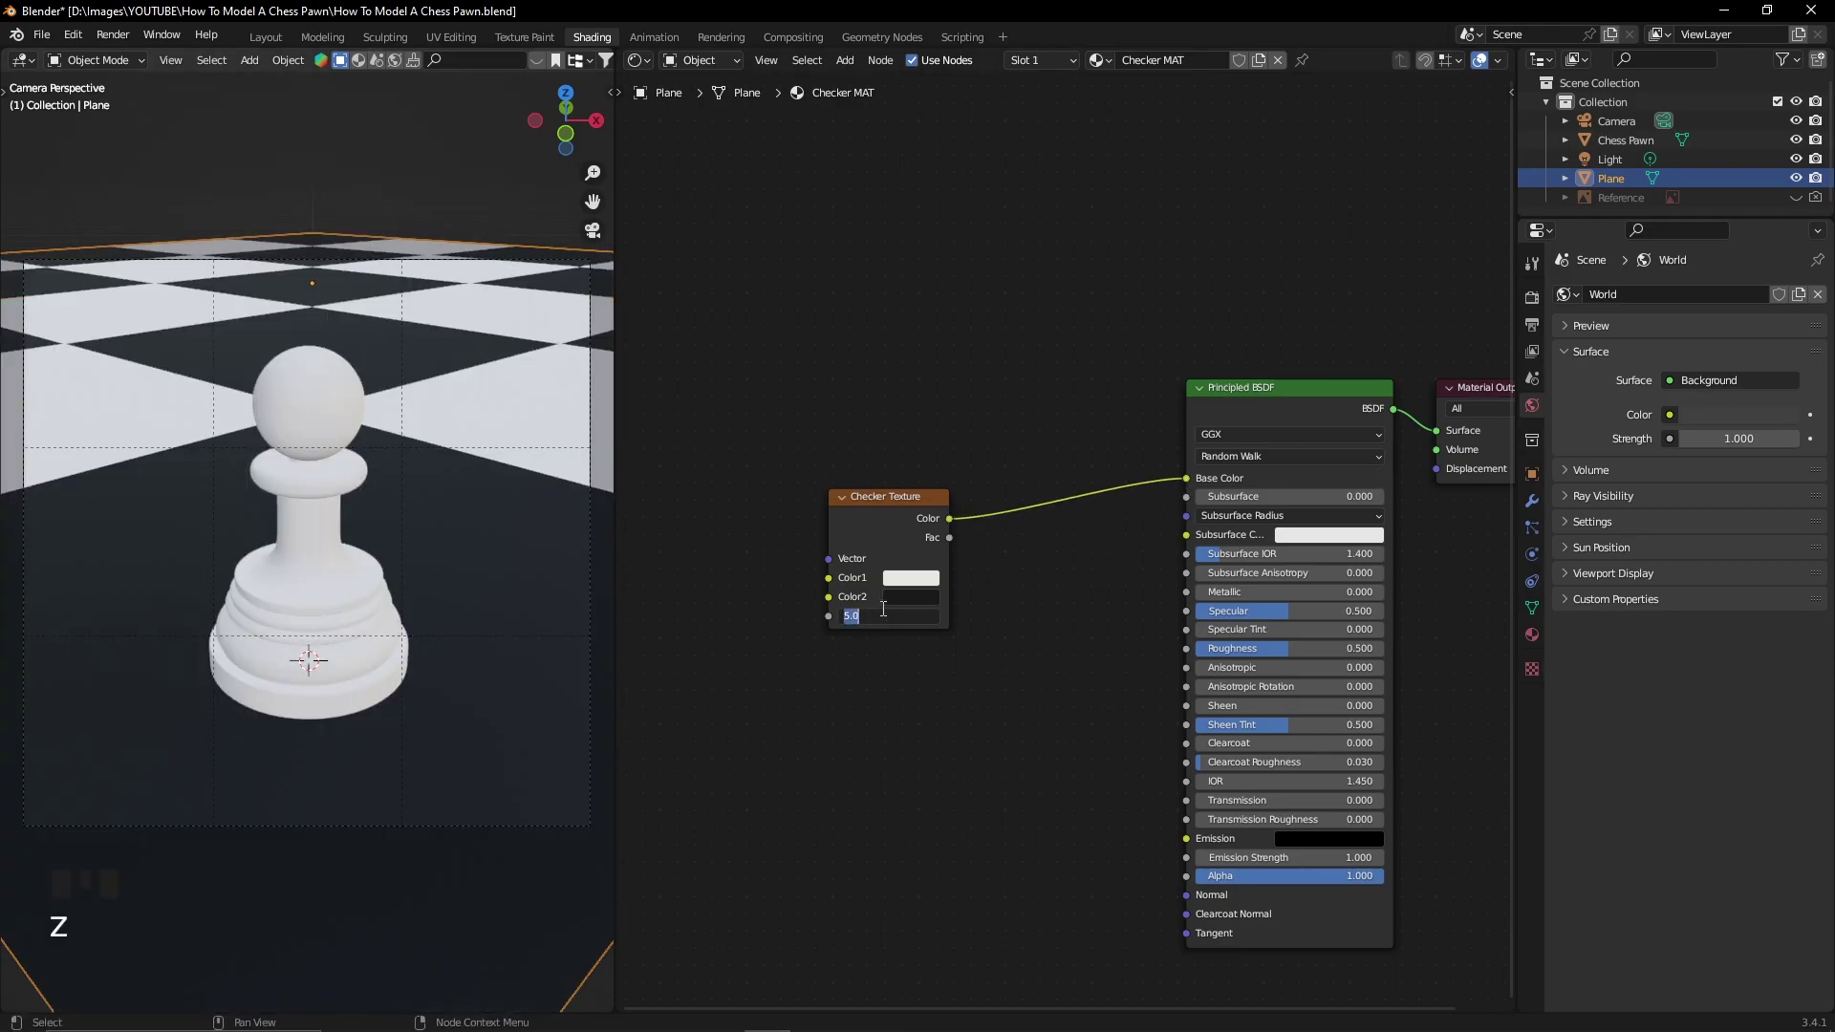
pyautogui.moveTo(887, 603); pyautogui.dragTo(1036, 467)
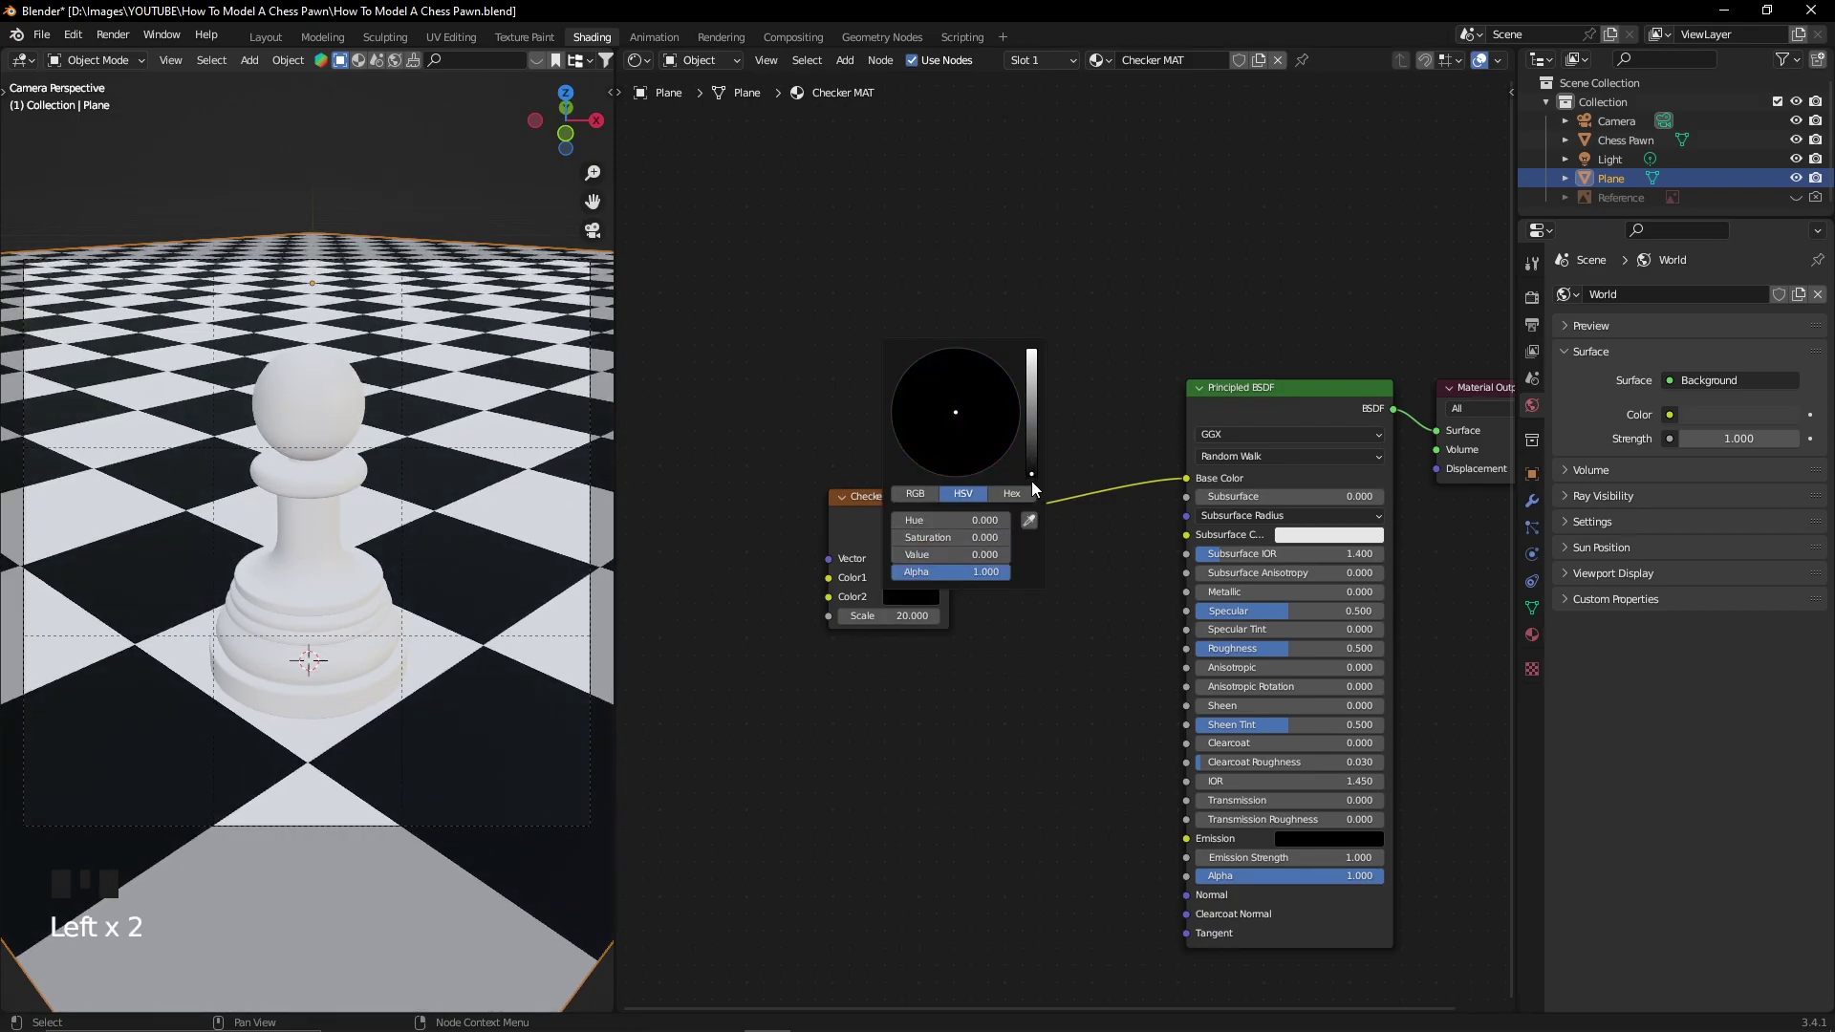
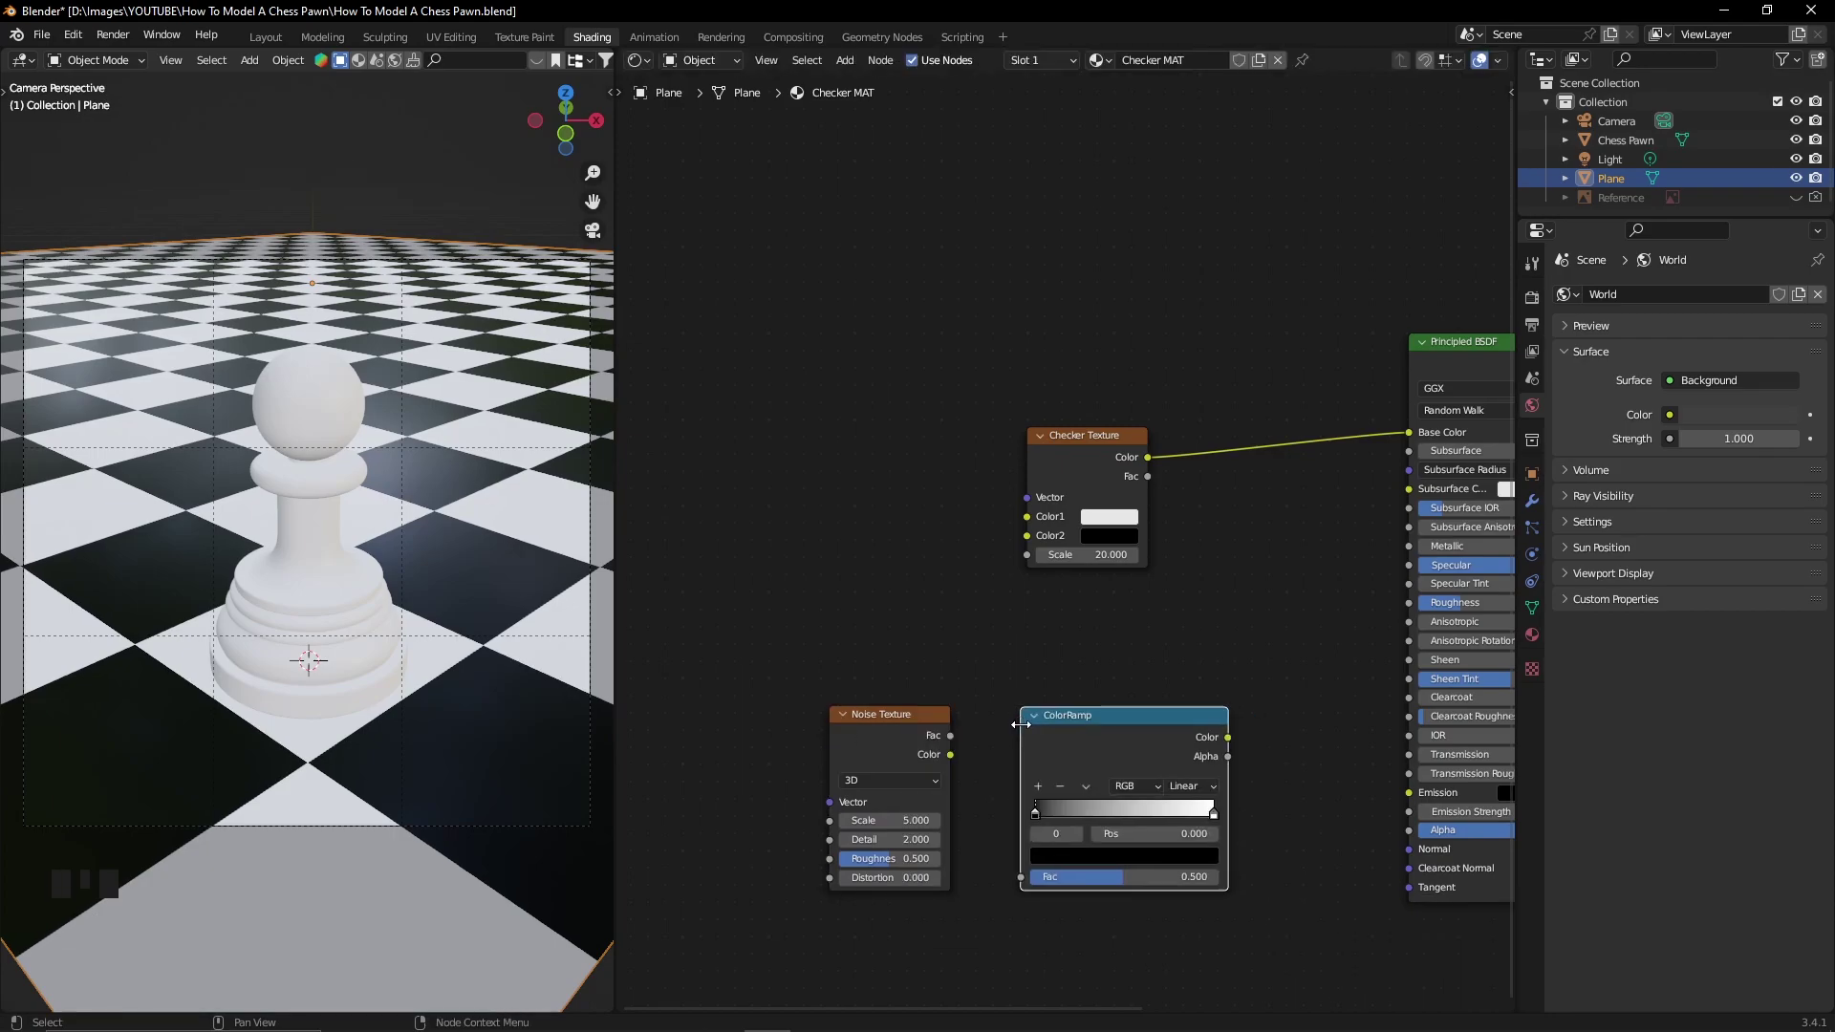
# Chain Noise Color into the ColorRamp and ramp Color into a new Bump node's Height.
pyautogui.moveTo(953, 757); pyautogui.dragTo(1032, 870)
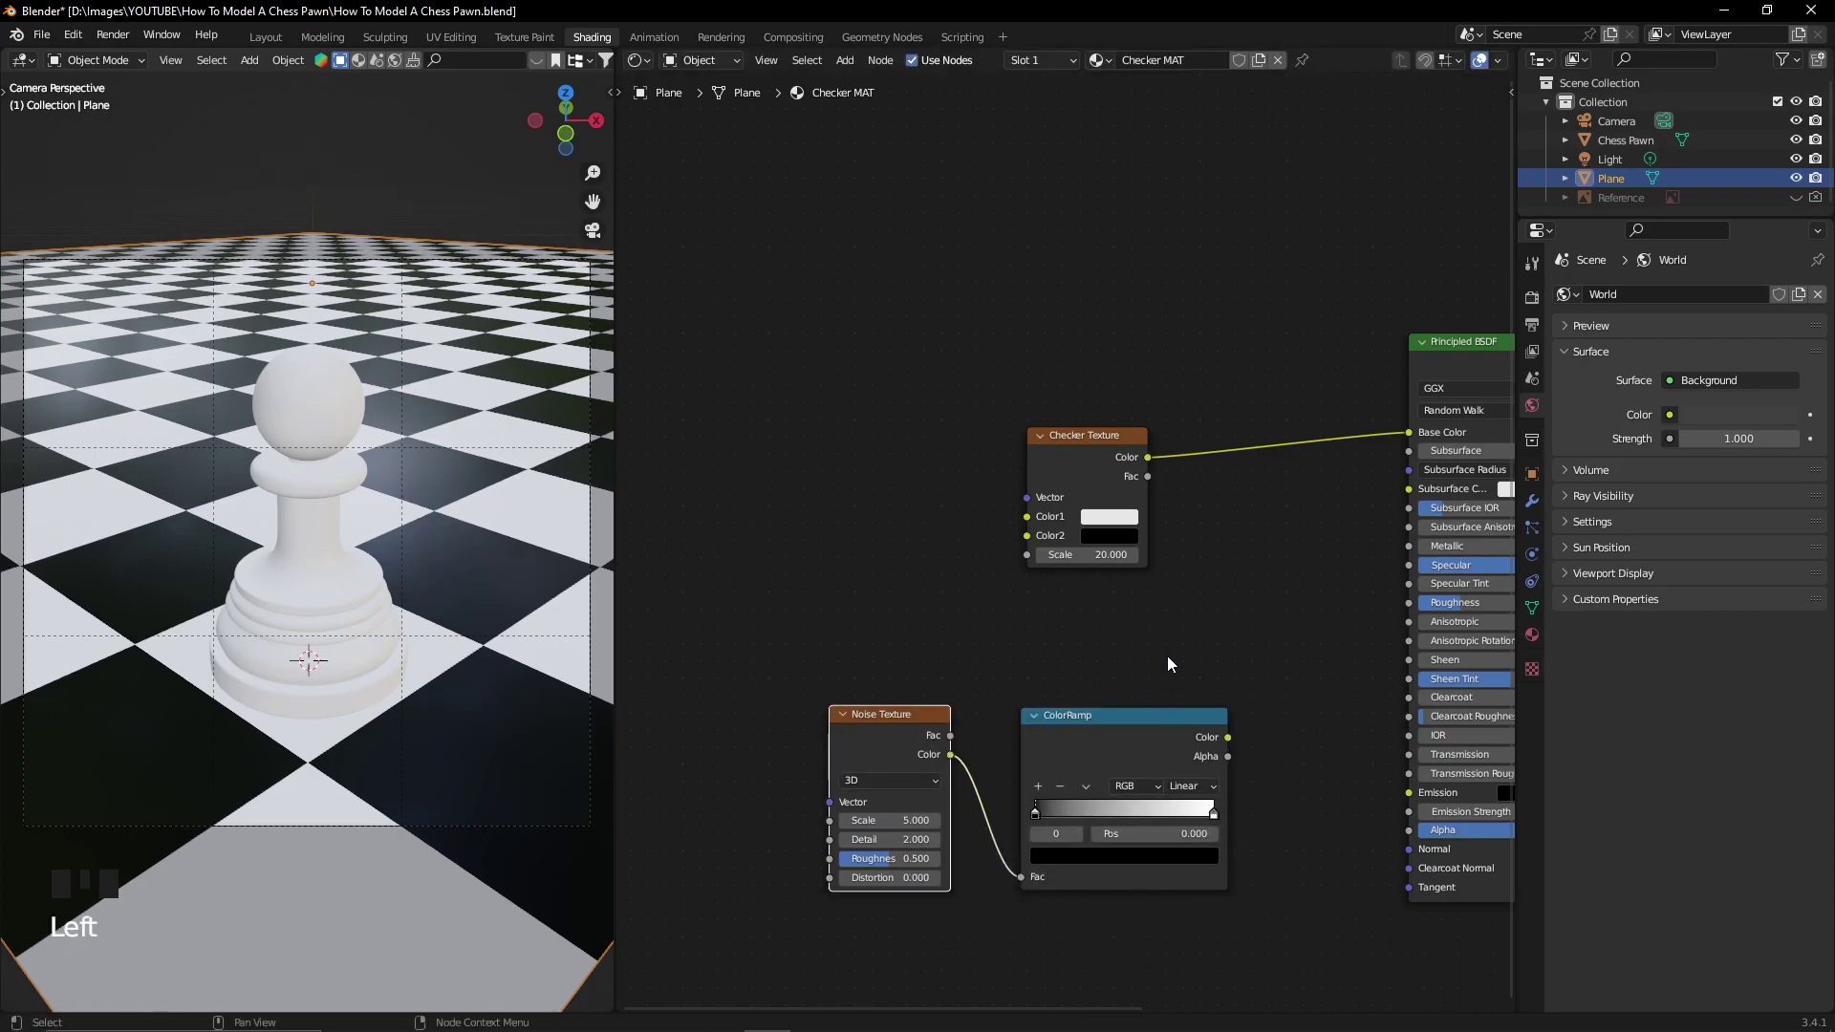
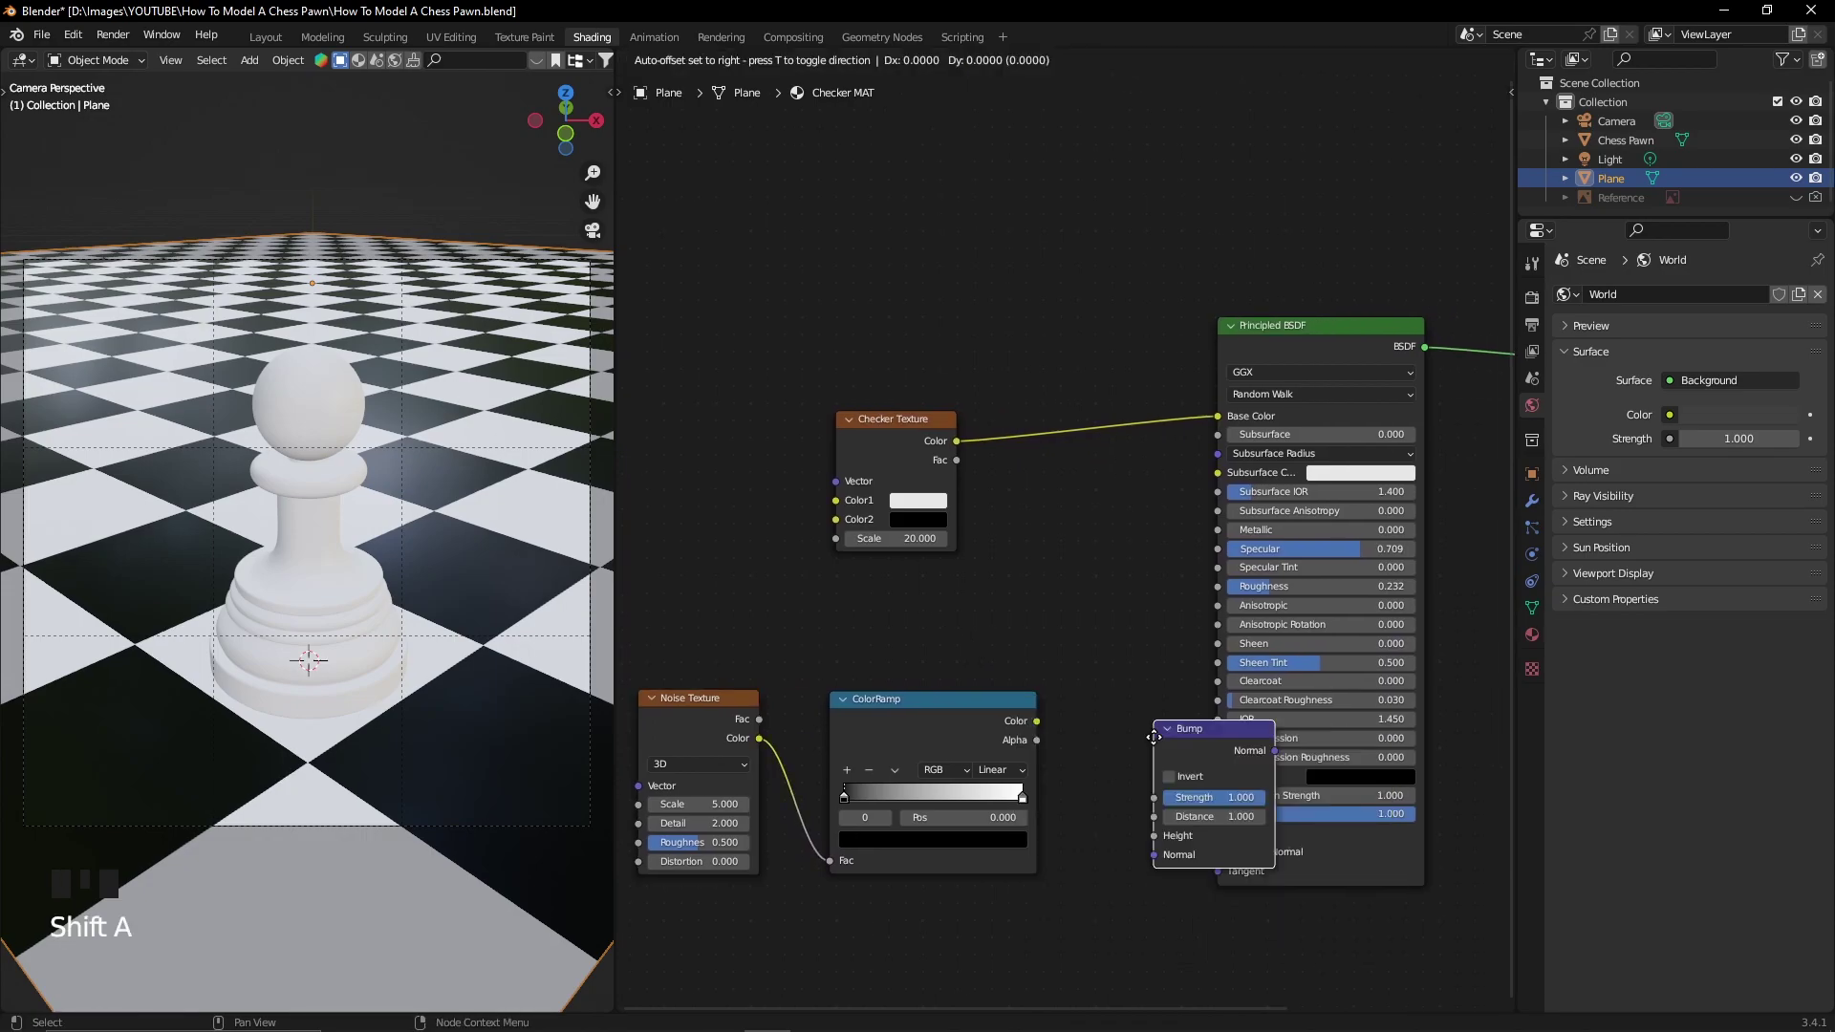
pyautogui.moveTo(1039, 728); pyautogui.dragTo(1081, 795)
pyautogui.moveTo(1200, 718); pyautogui.dragTo(1217, 839)
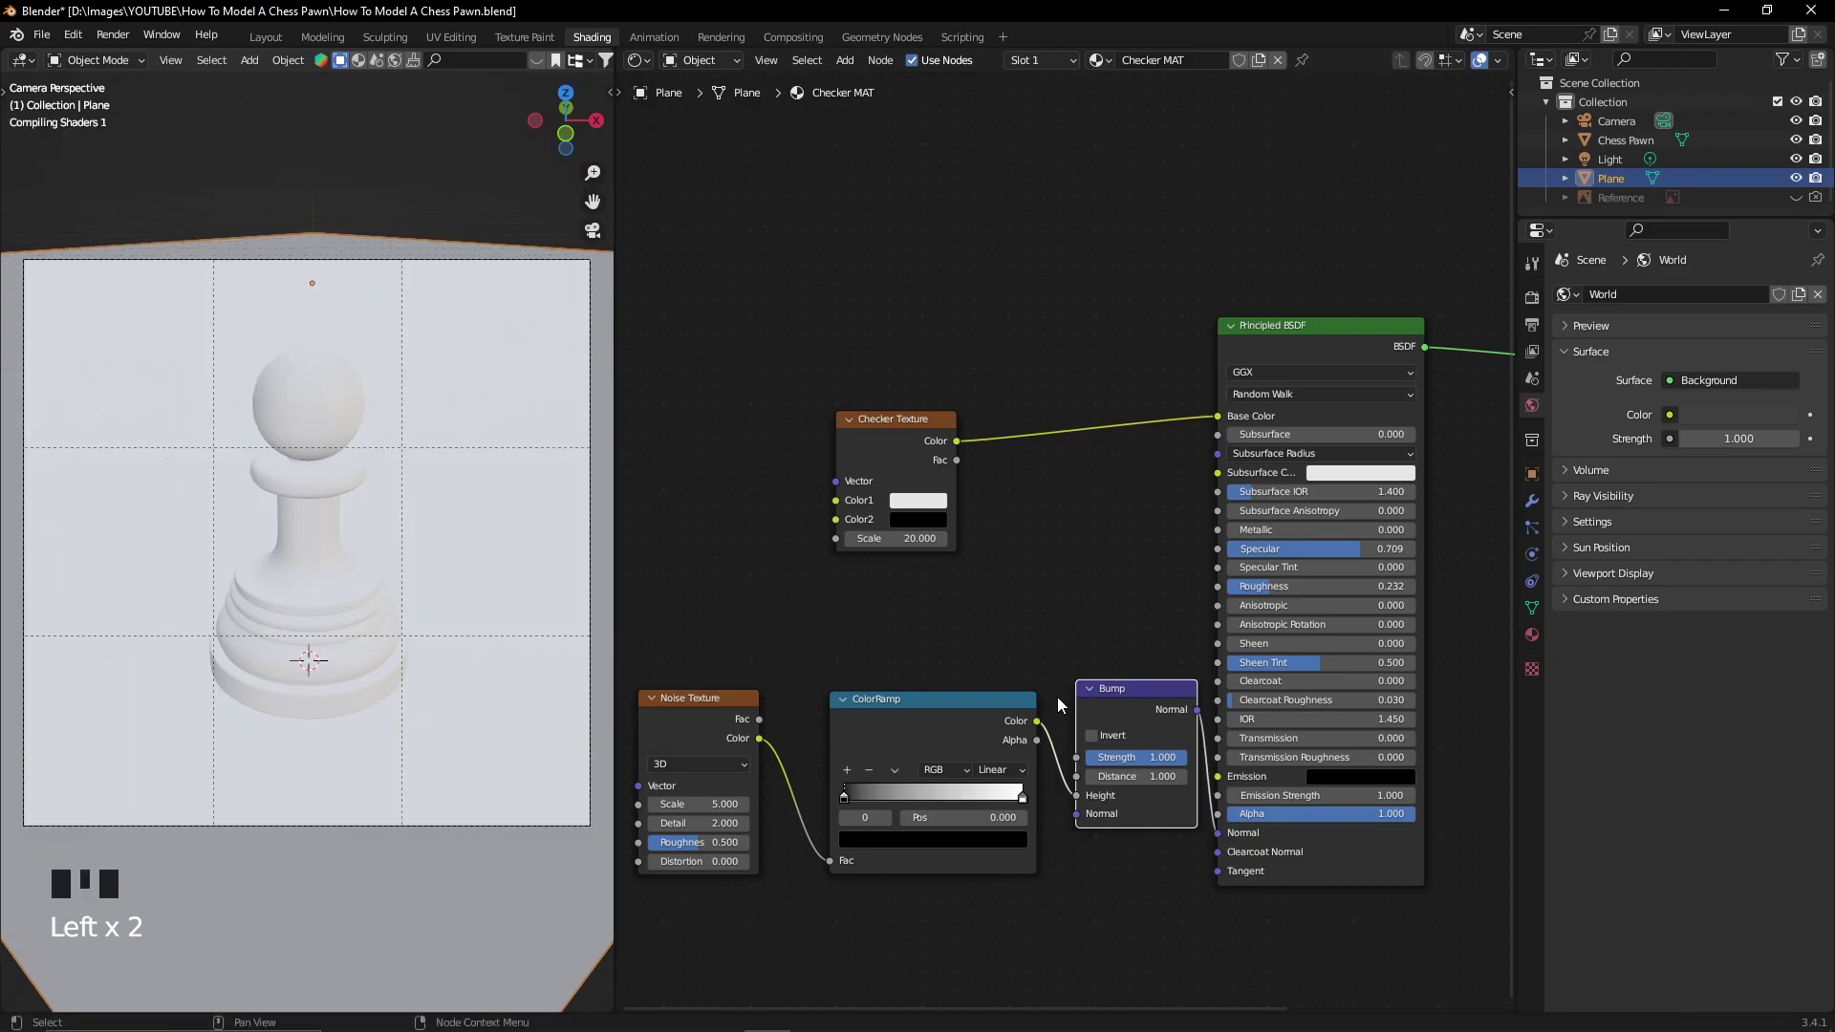
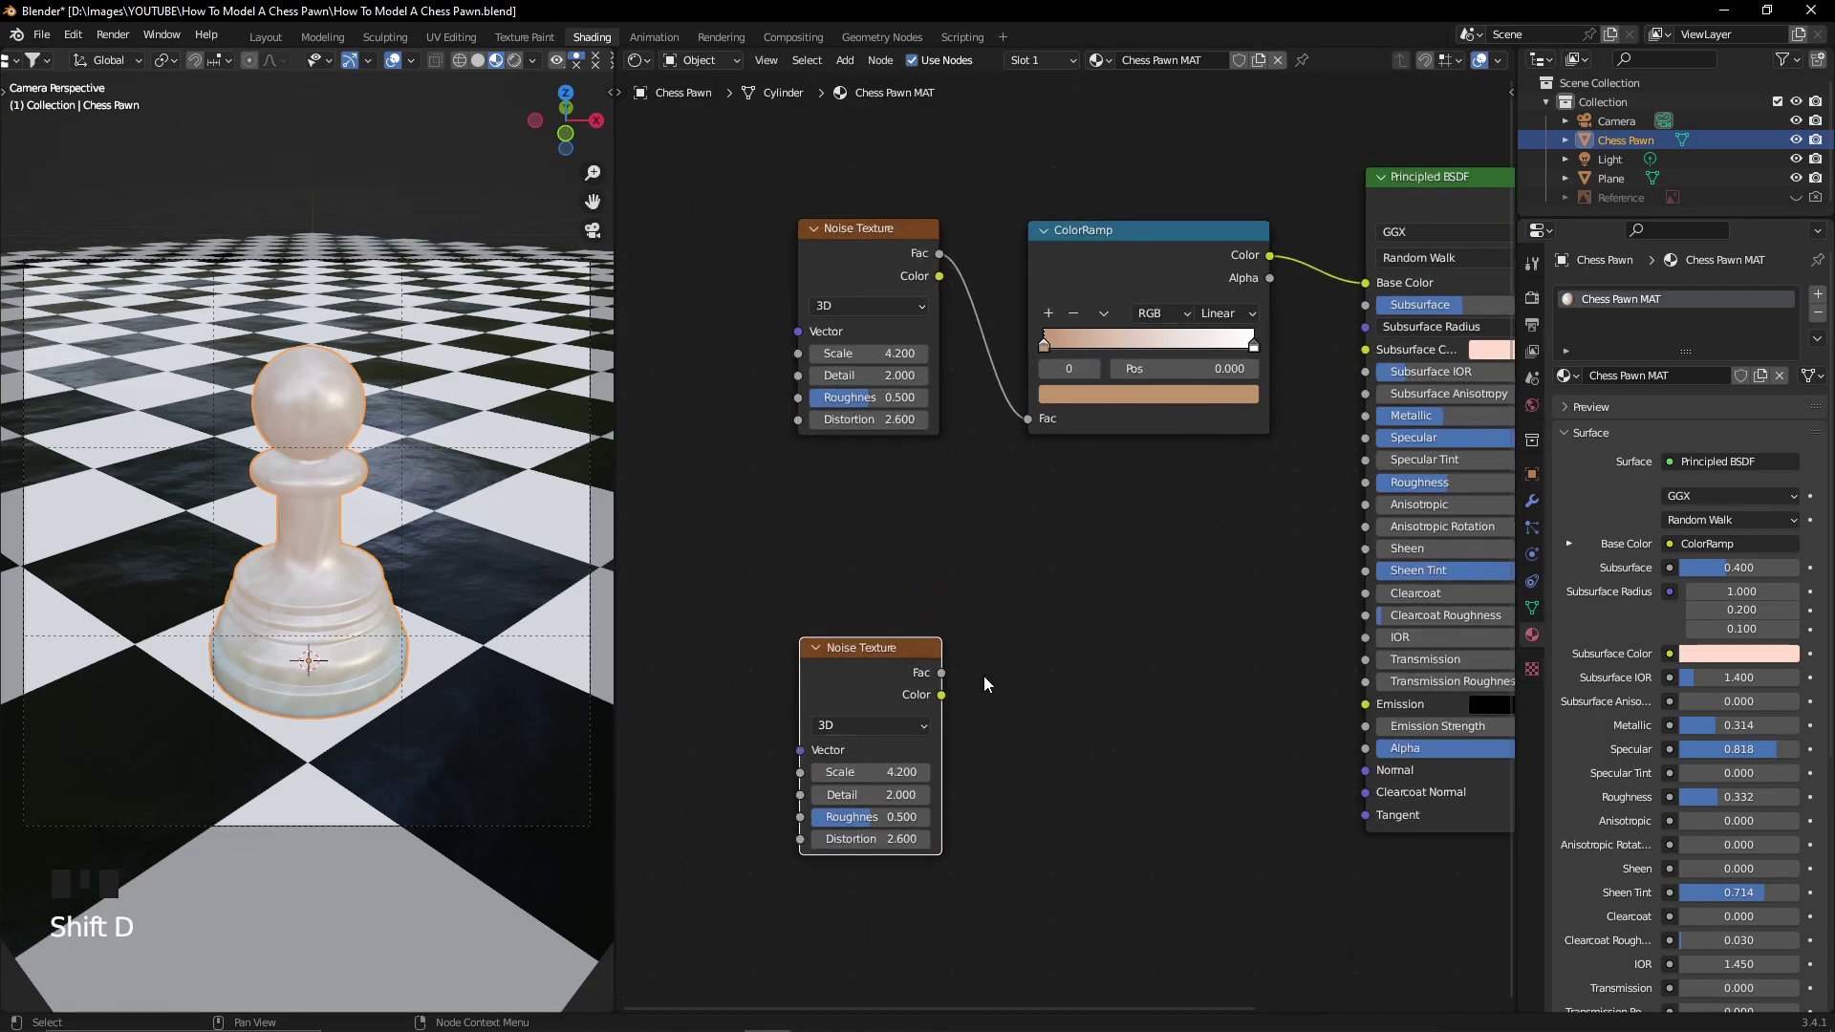
# Bump the pawn with its second noise texture and retint its colour ramp lavender.
pyautogui.click(1020, 687)
pyautogui.press('shift+a')
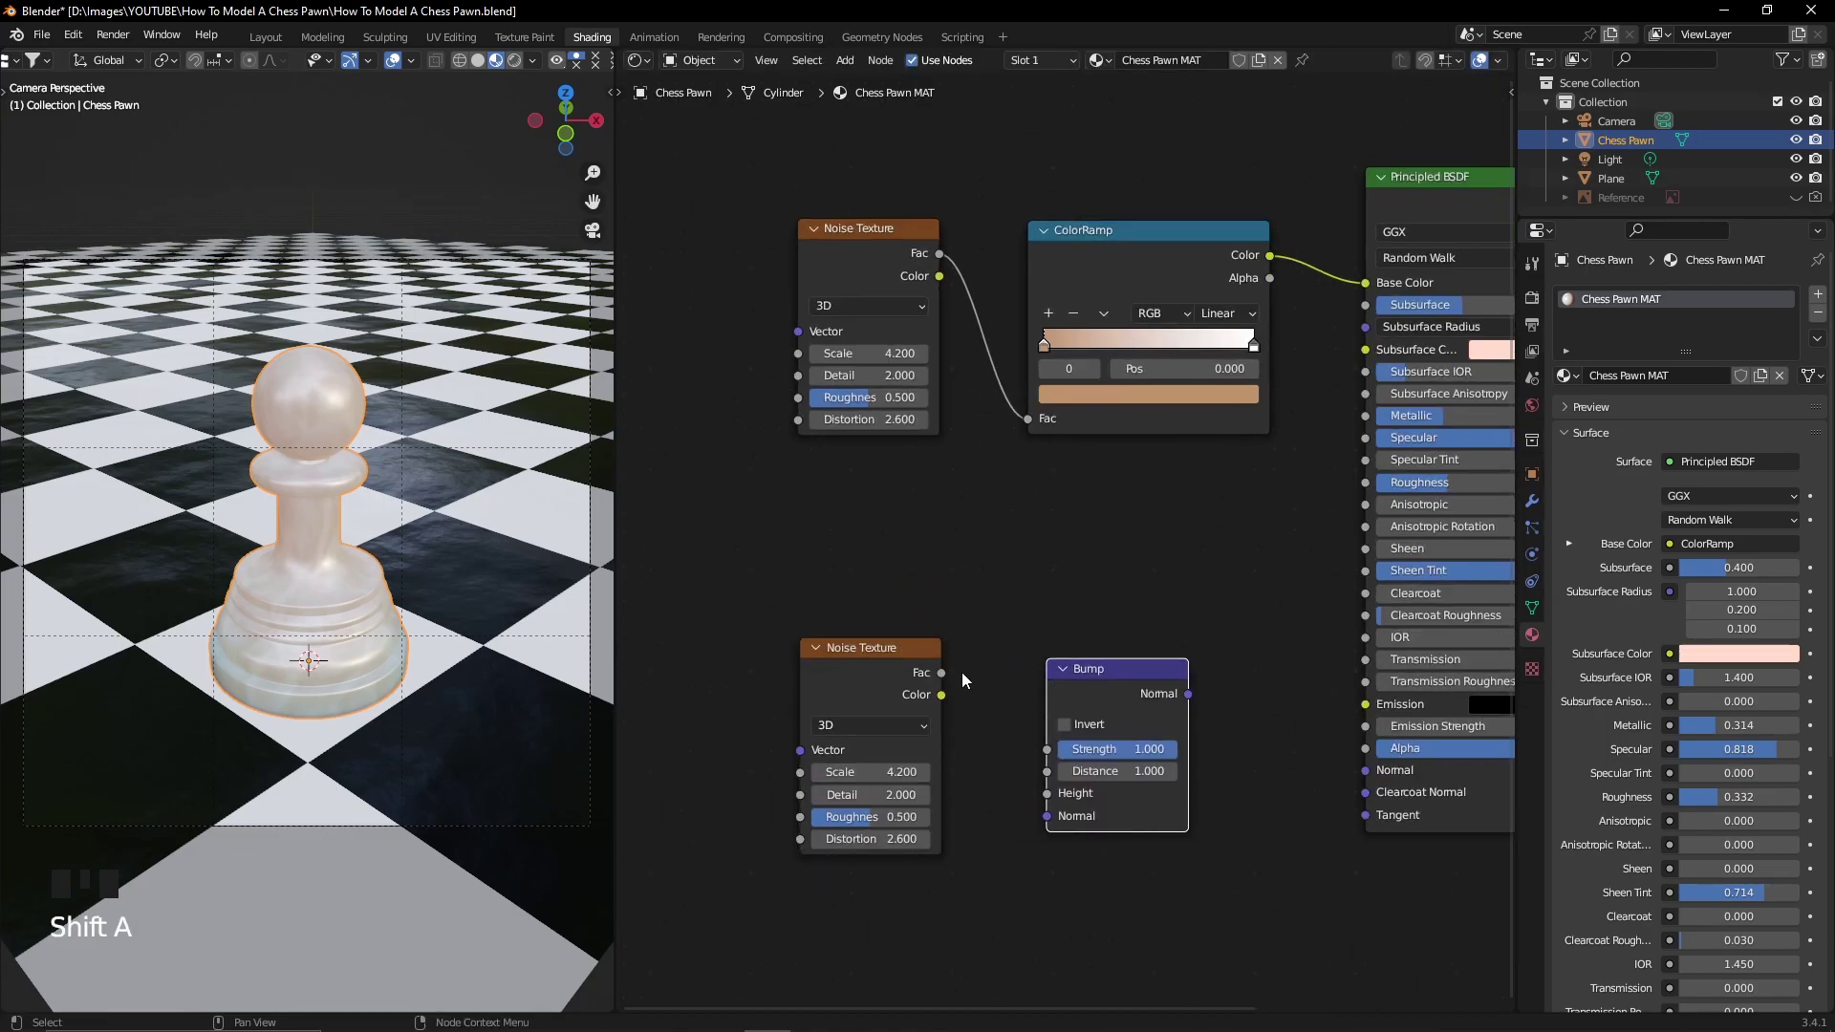
pyautogui.click(945, 675)
pyautogui.moveTo(1192, 698); pyautogui.dragTo(1339, 743)
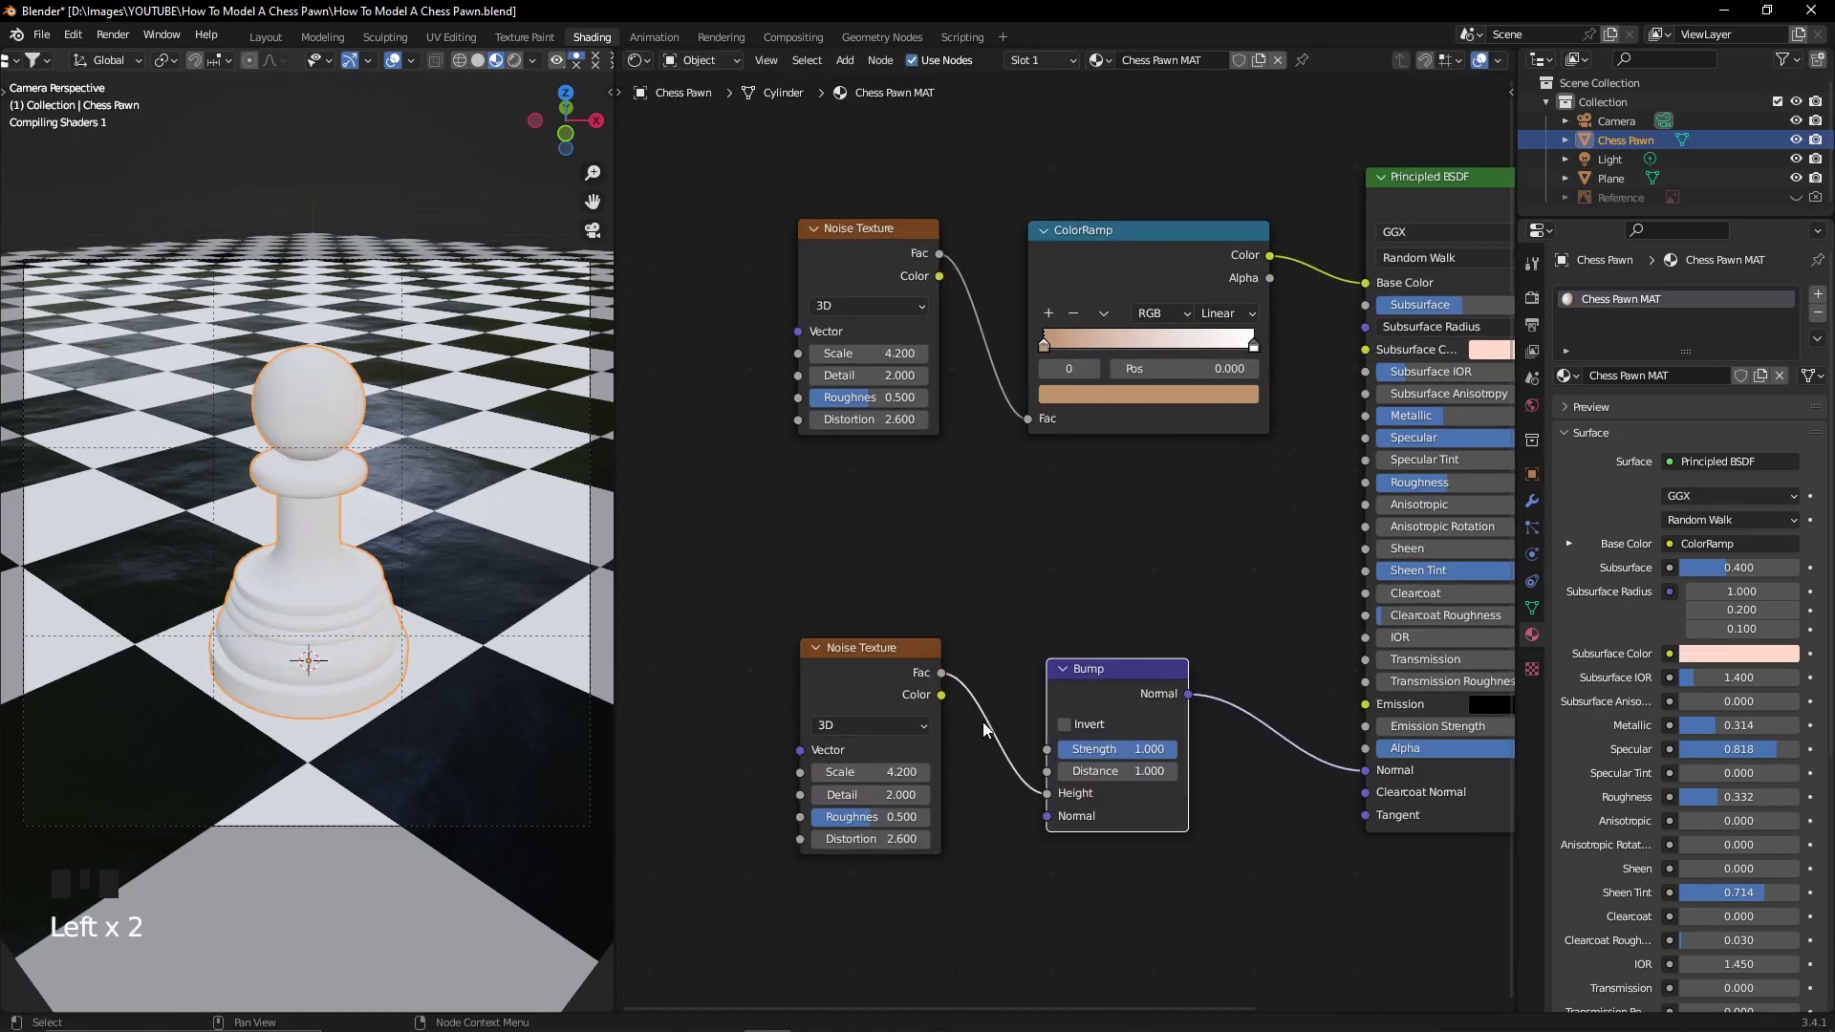
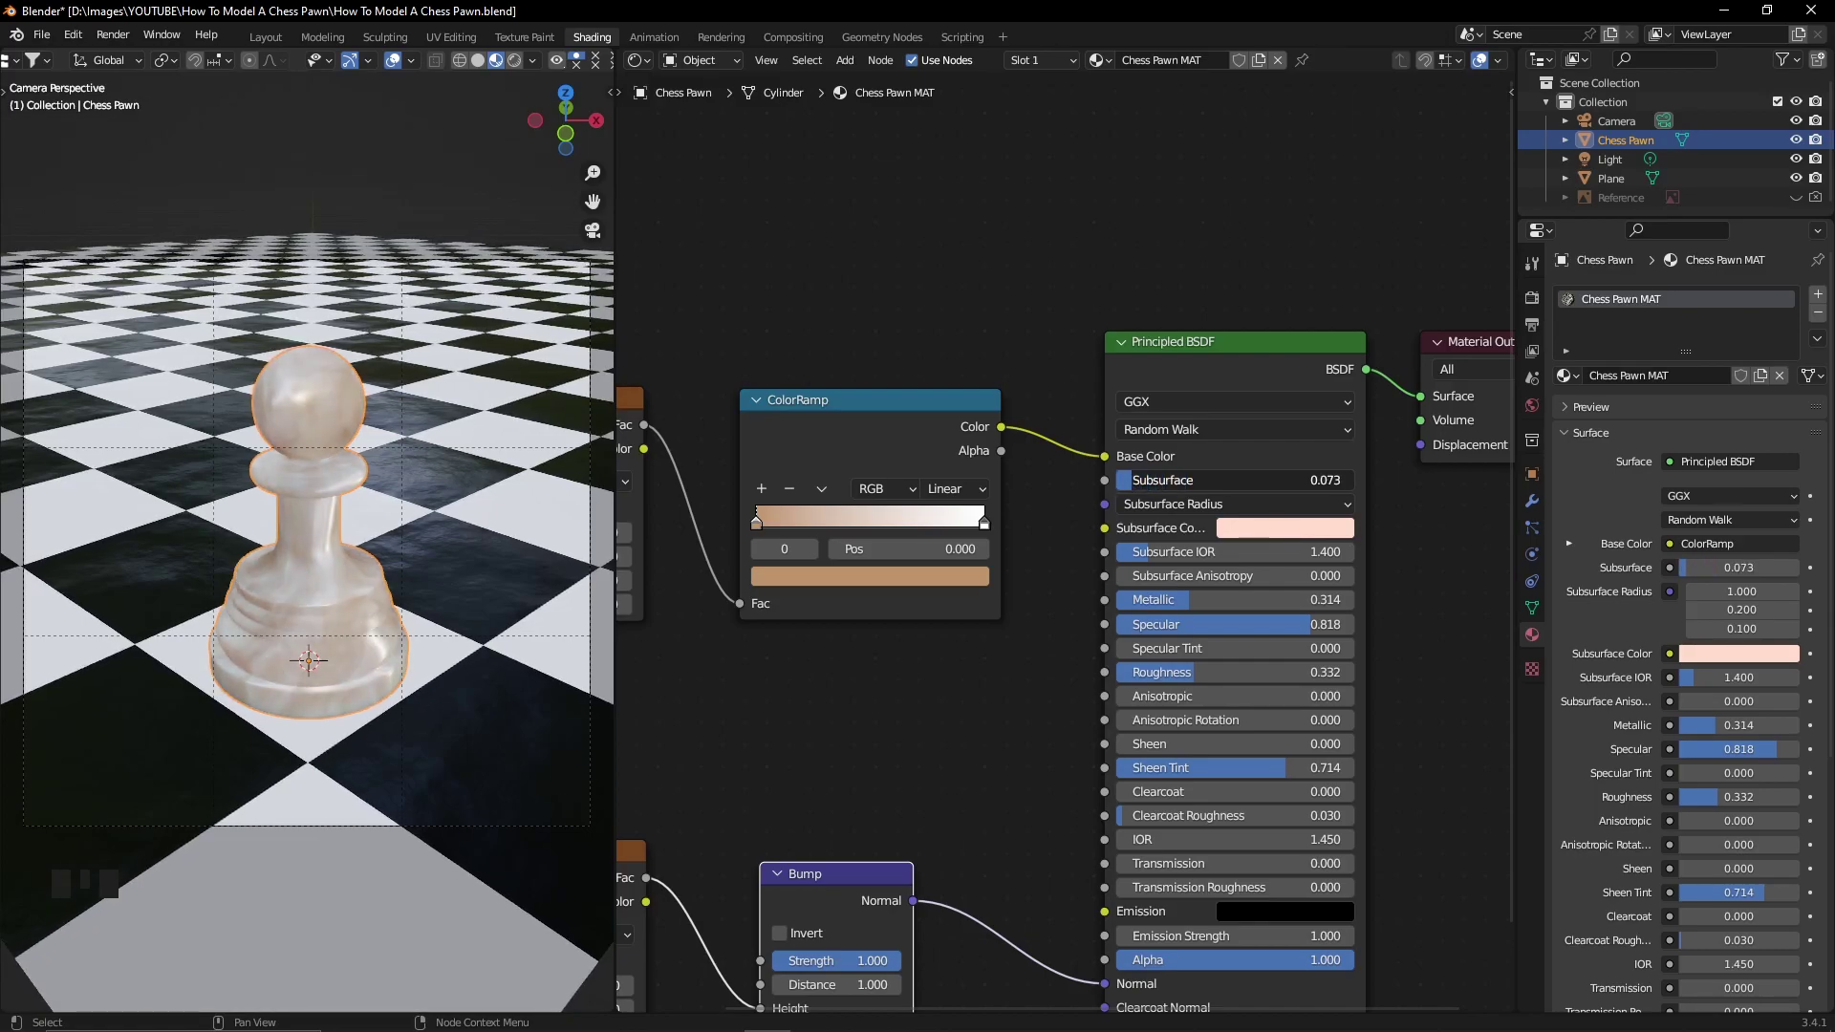
pyautogui.moveTo(771, 530); pyautogui.dragTo(831, 378)
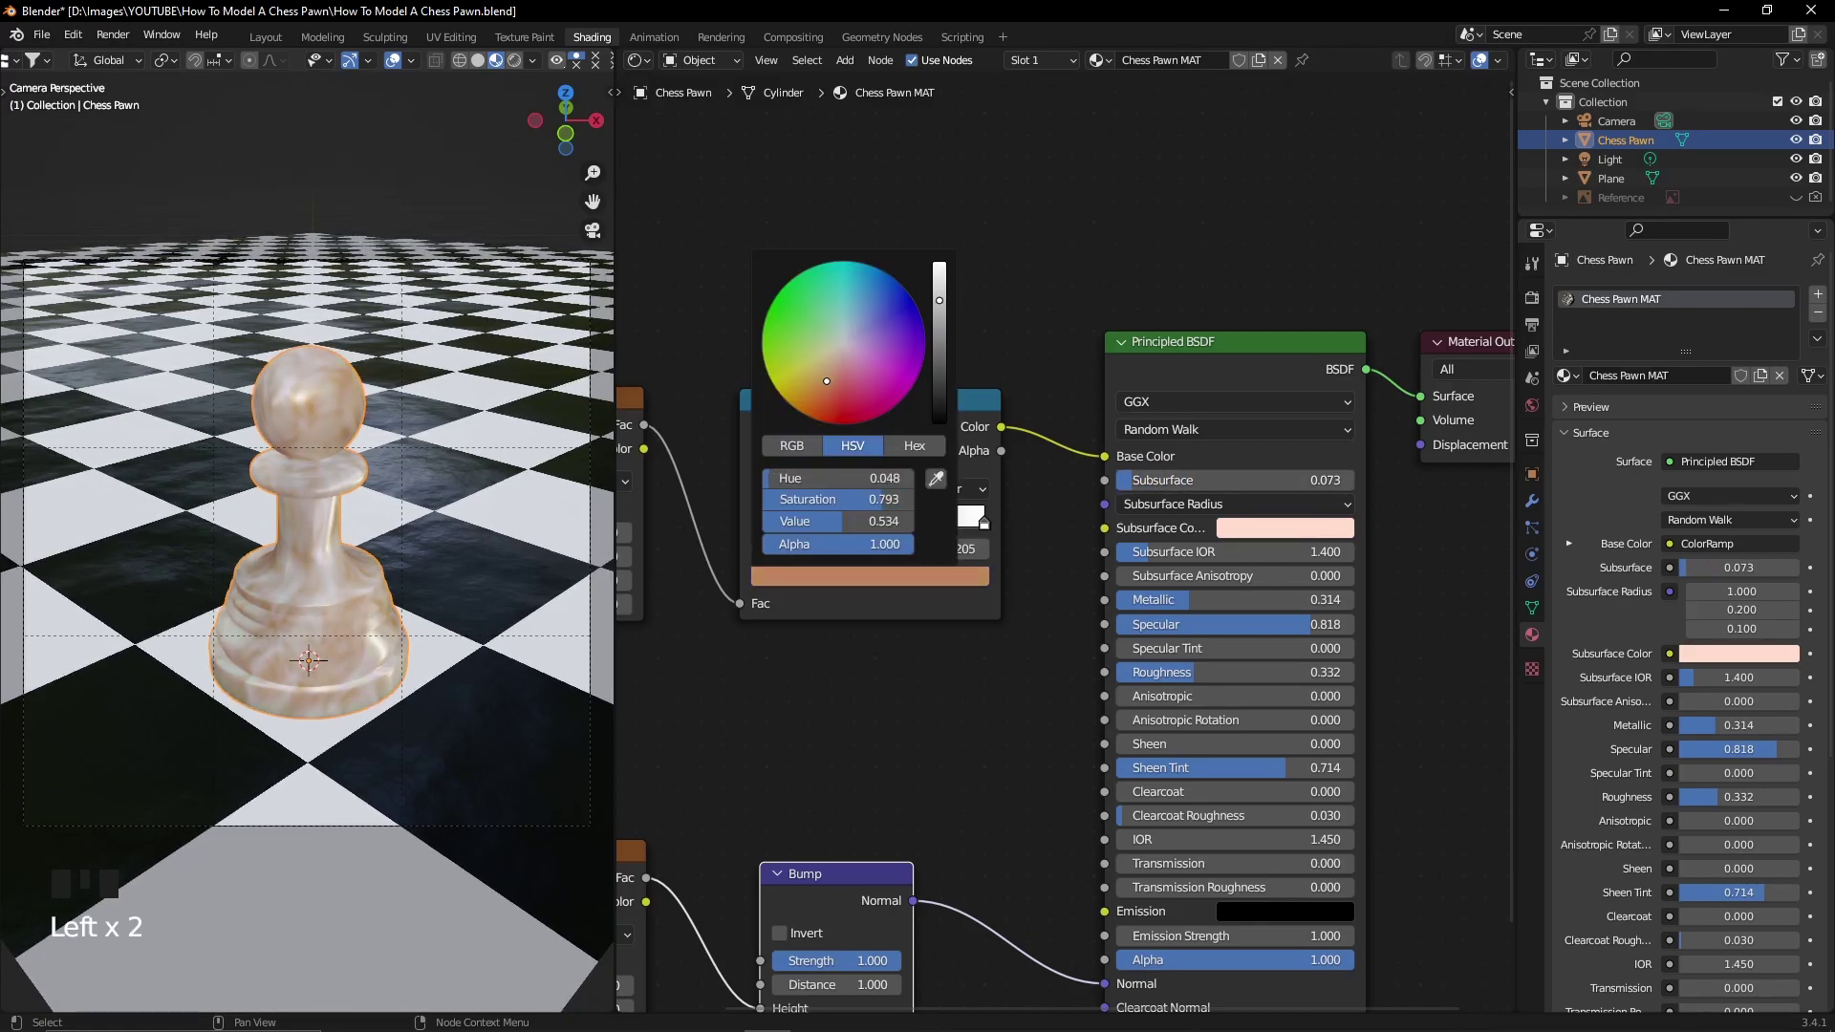
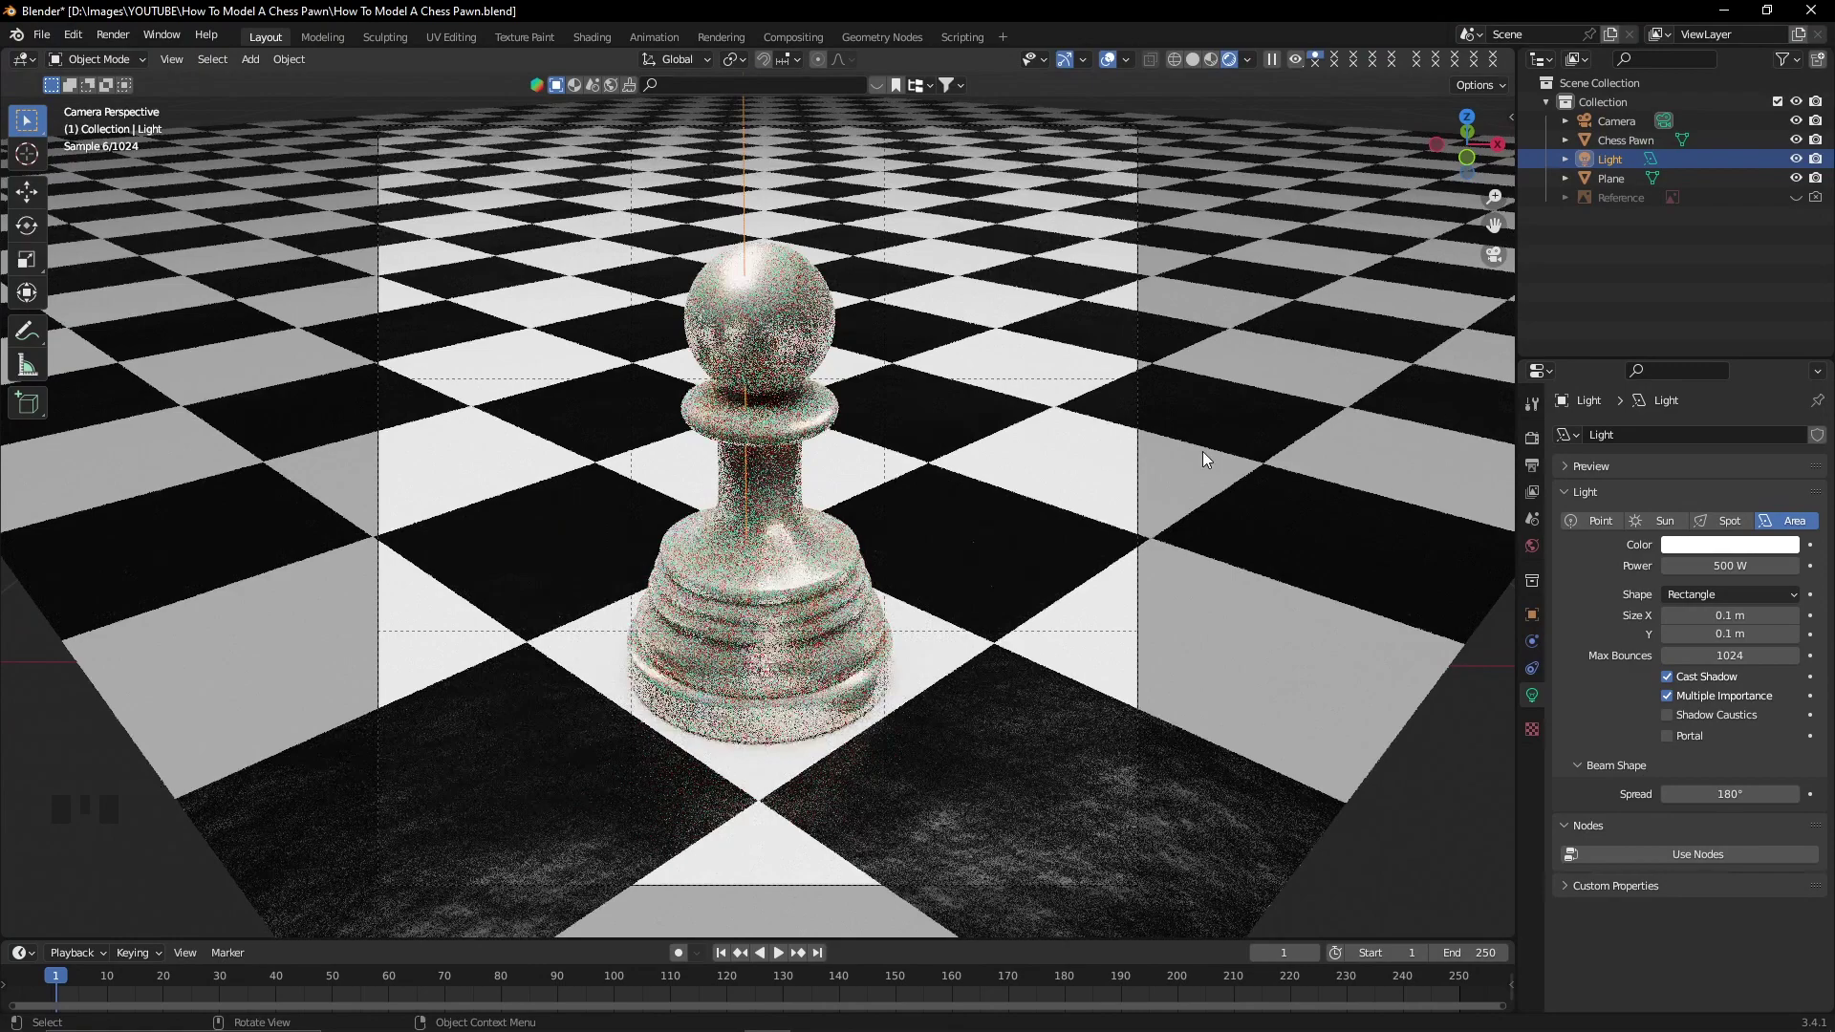
# Select the ground plane and return to its Checker MAT node tree in Shading.
pyautogui.click(611, 46)
pyautogui.click(461, 340)
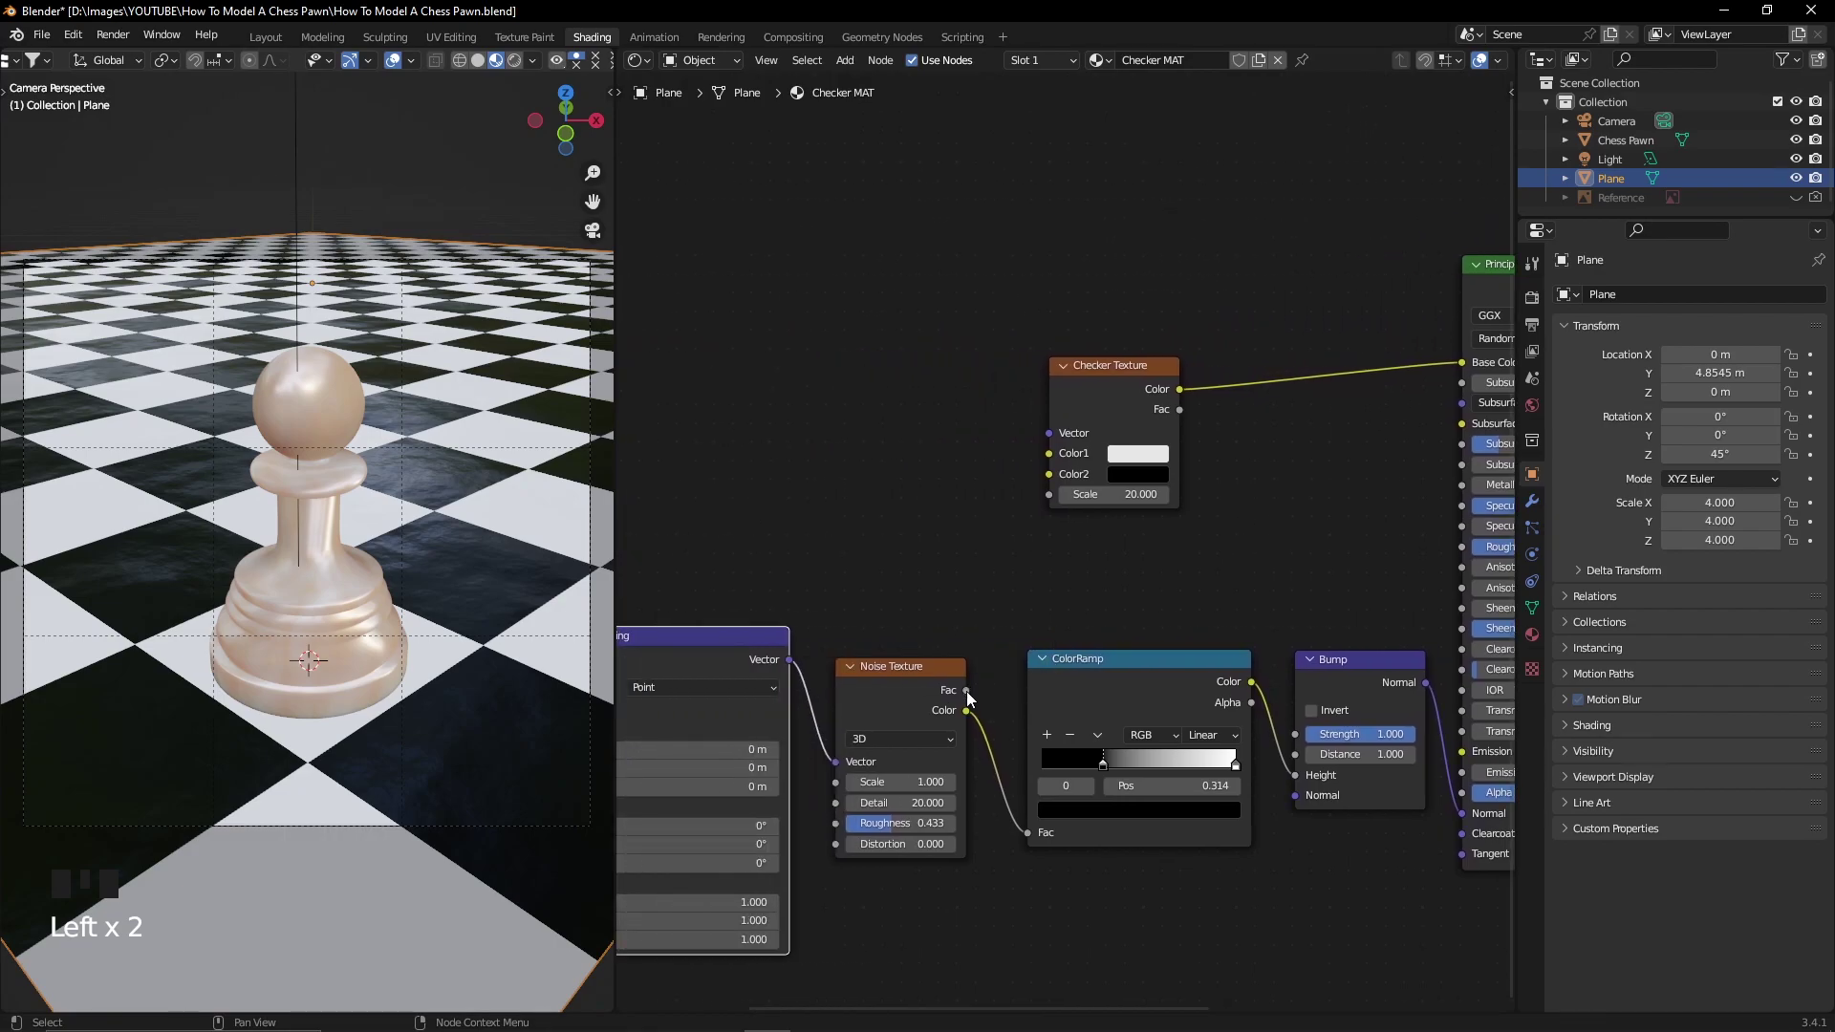
# Feed the noise Fac into the ColorRamp, then select the camera and nudge it left.
pyautogui.moveTo(971, 695); pyautogui.dragTo(1029, 836)
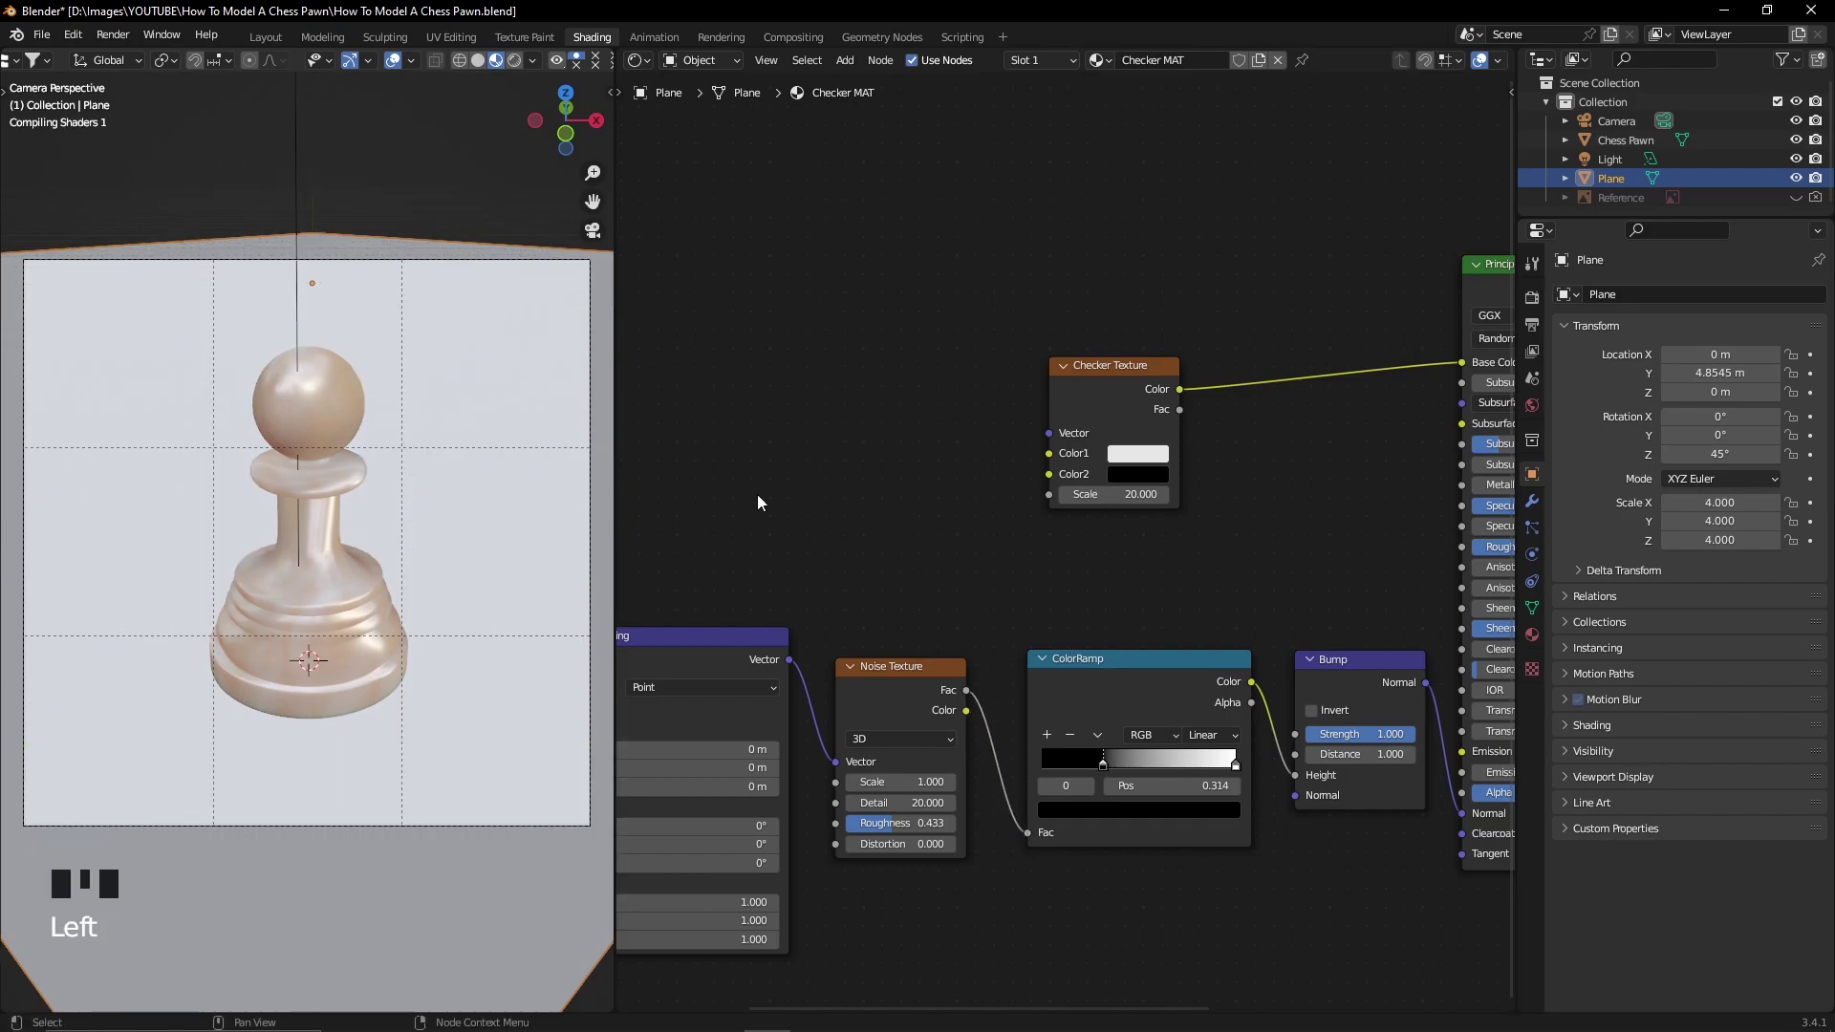
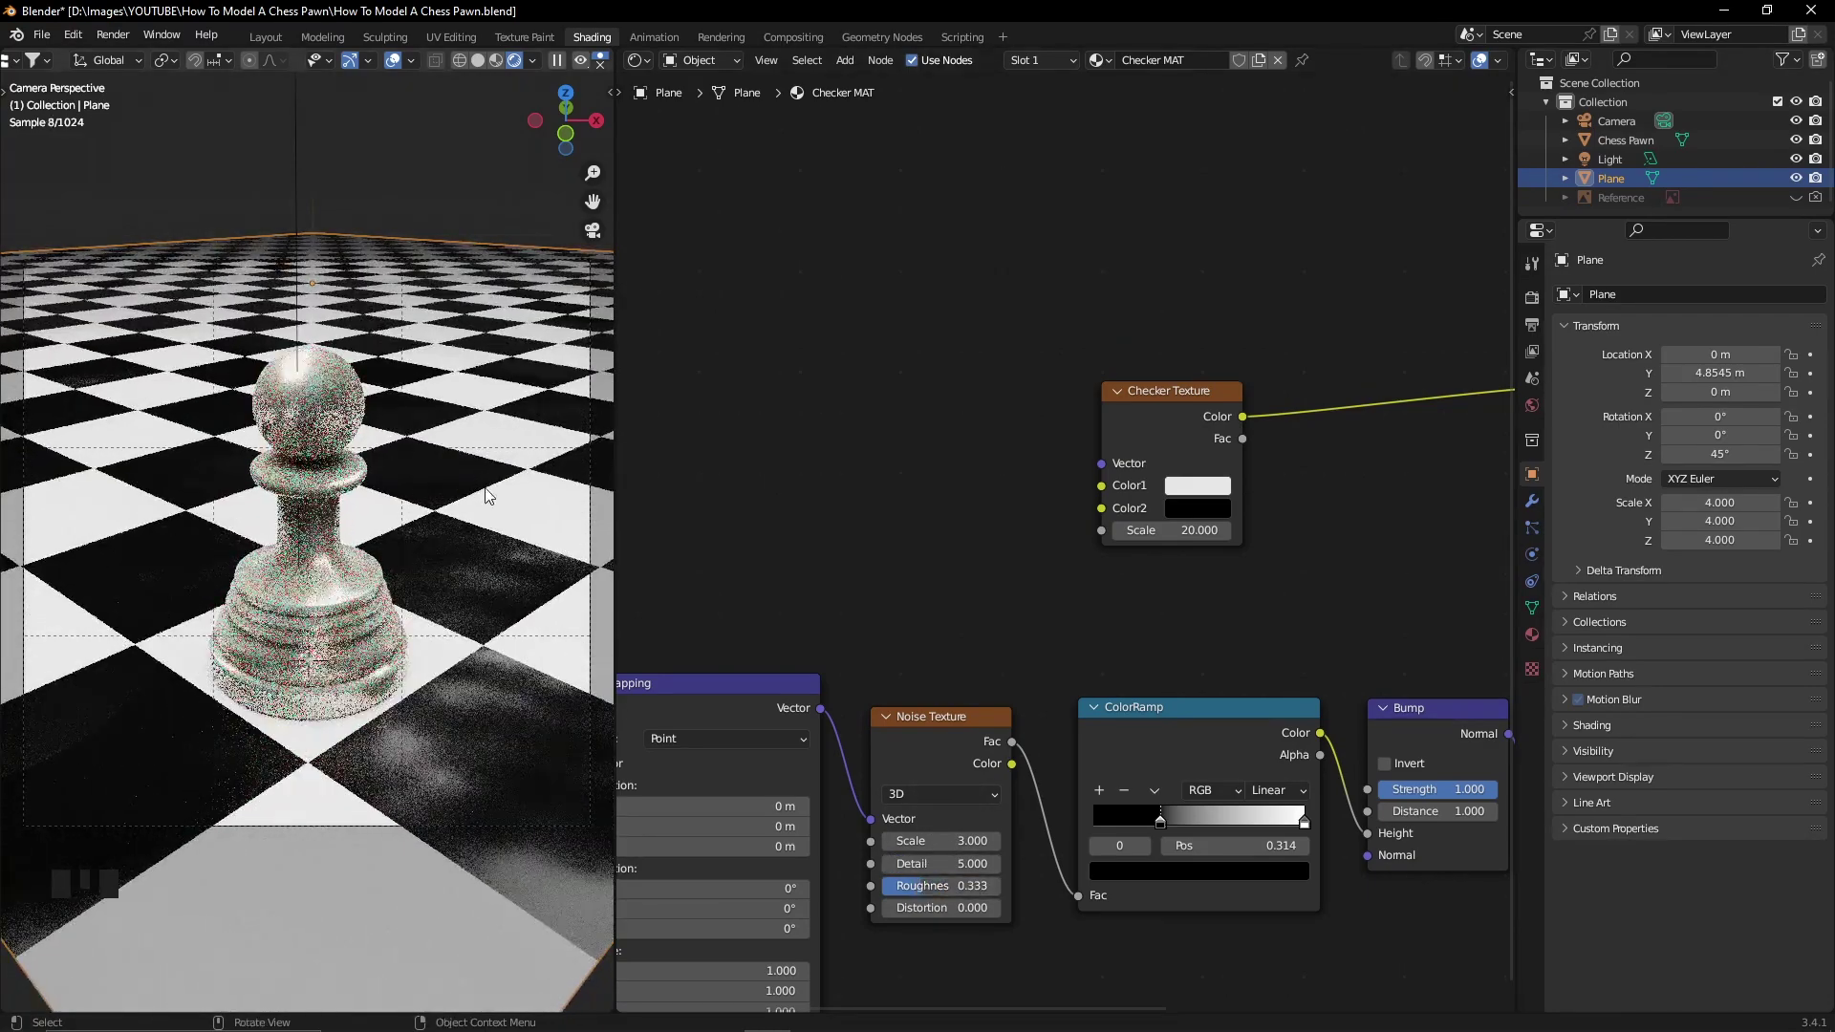
pyautogui.click(594, 420)
pyautogui.press('Left')
pyautogui.press('Left')
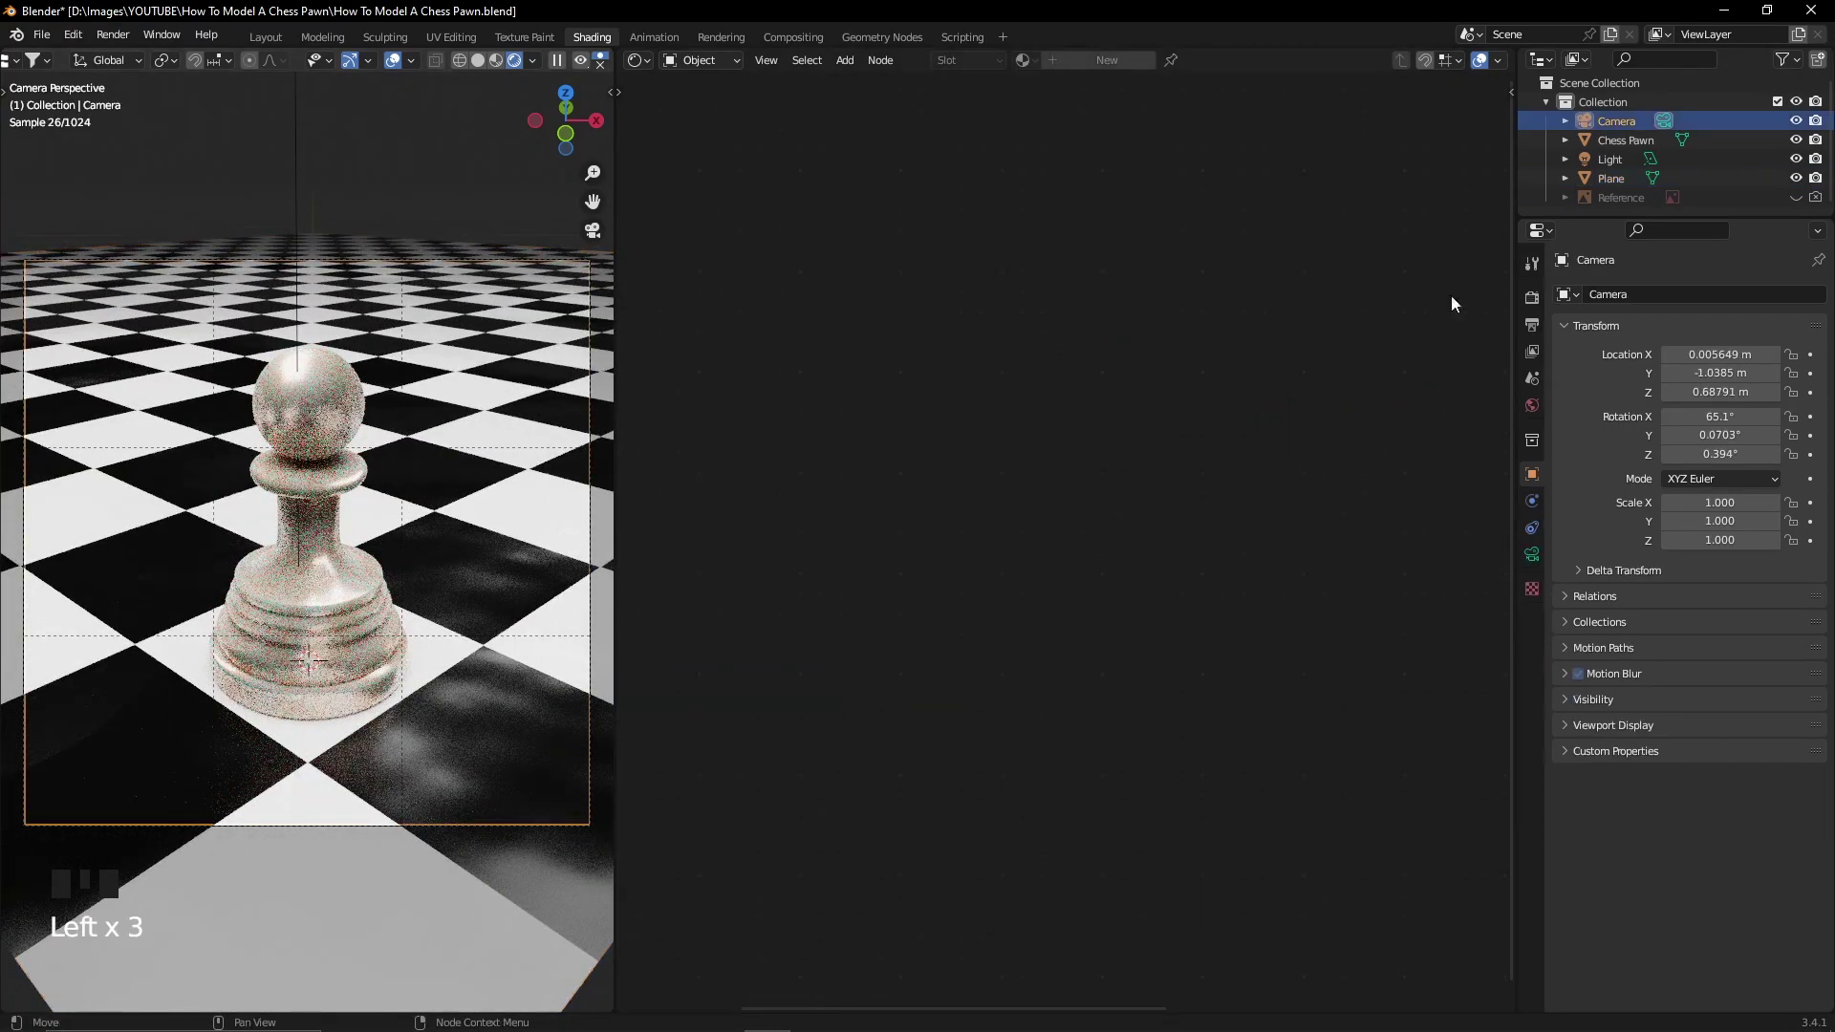
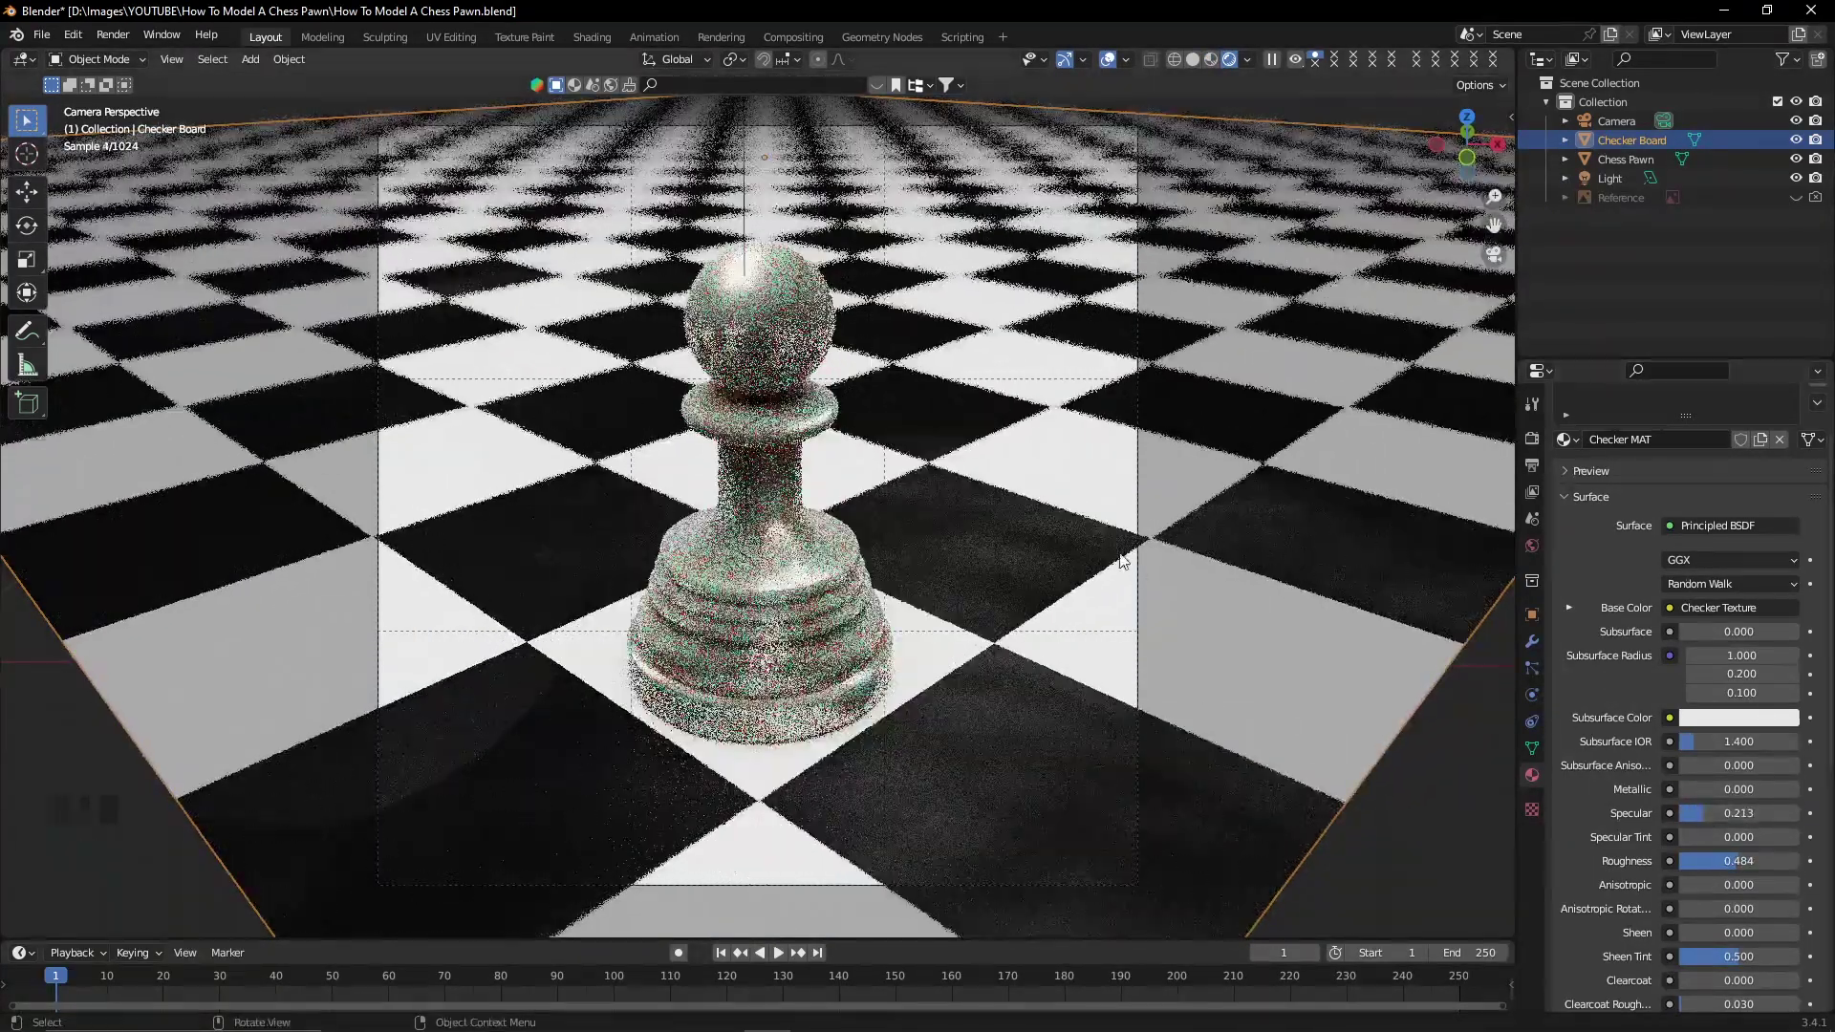
# Move the floor bump ramp's black stop to about 0.376 and check the noise scale of 3.
pyautogui.scroll(-3)
pyautogui.click(1565, 828)
pyautogui.moveTo(1579, 817); pyautogui.dragTo(1652, 848)
pyautogui.click(1656, 876)
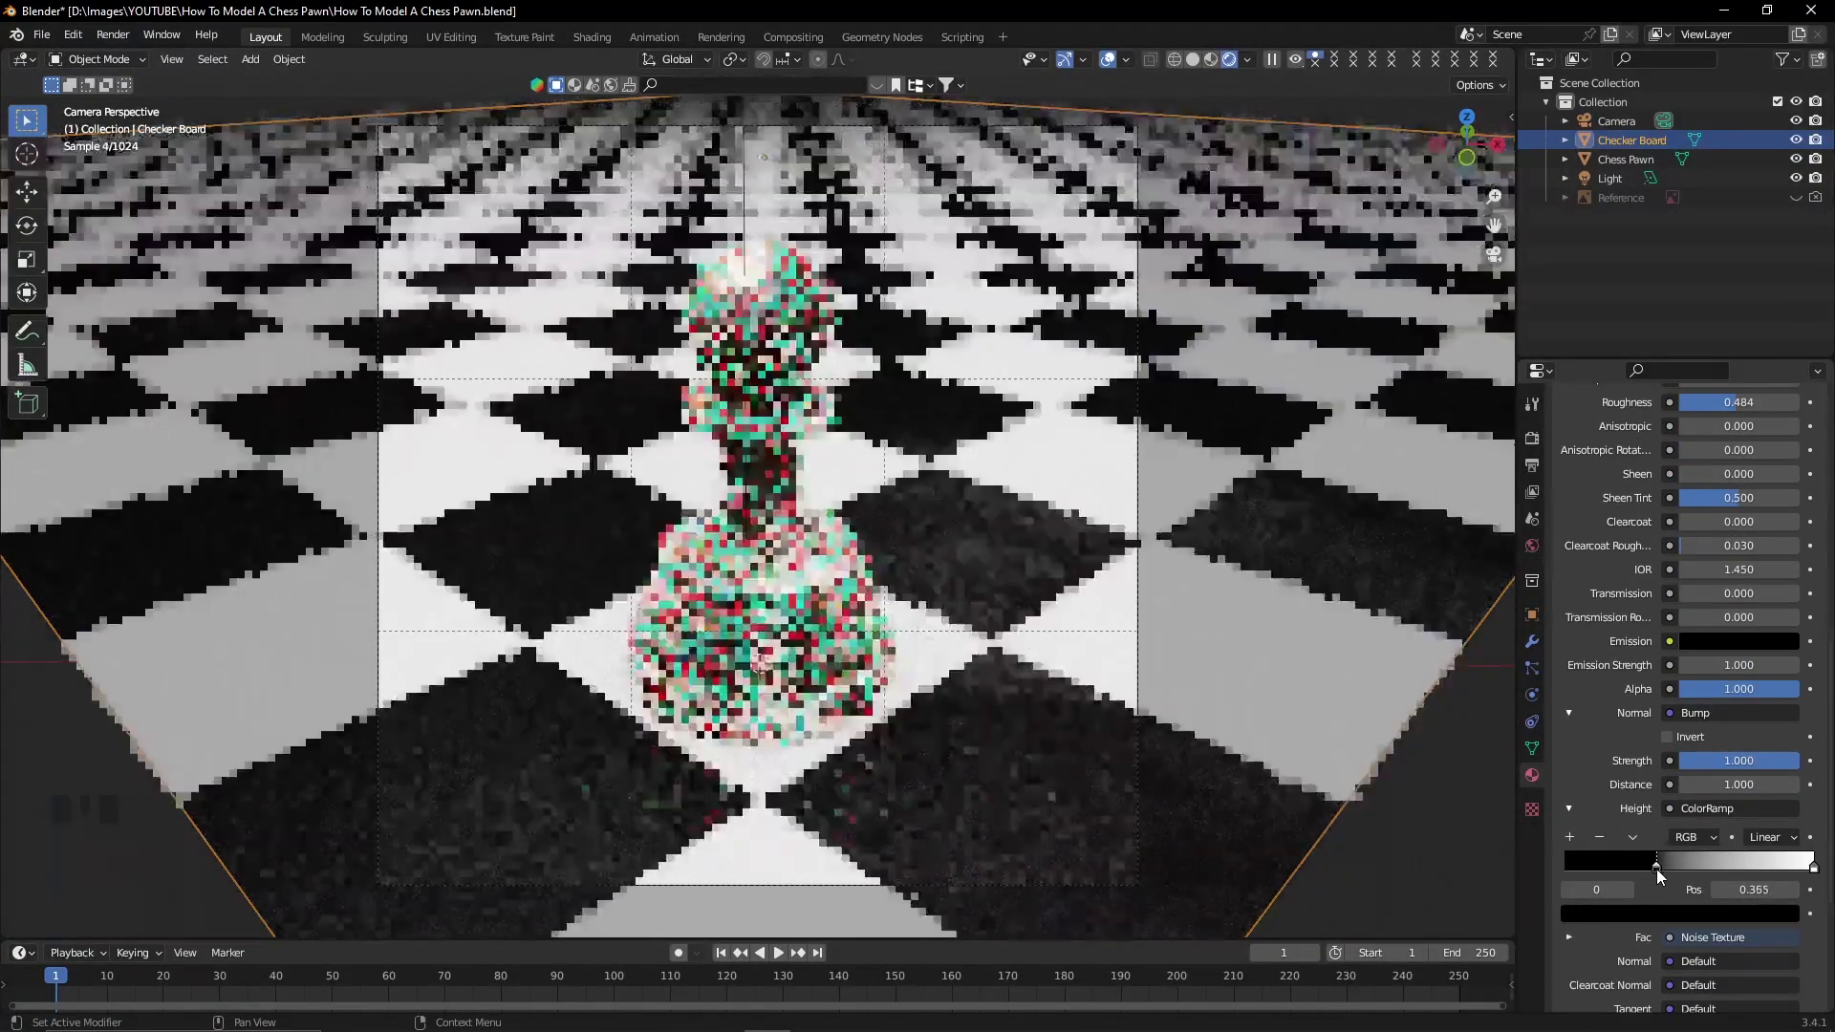
pyautogui.scroll(-3)
pyautogui.click(1575, 868)
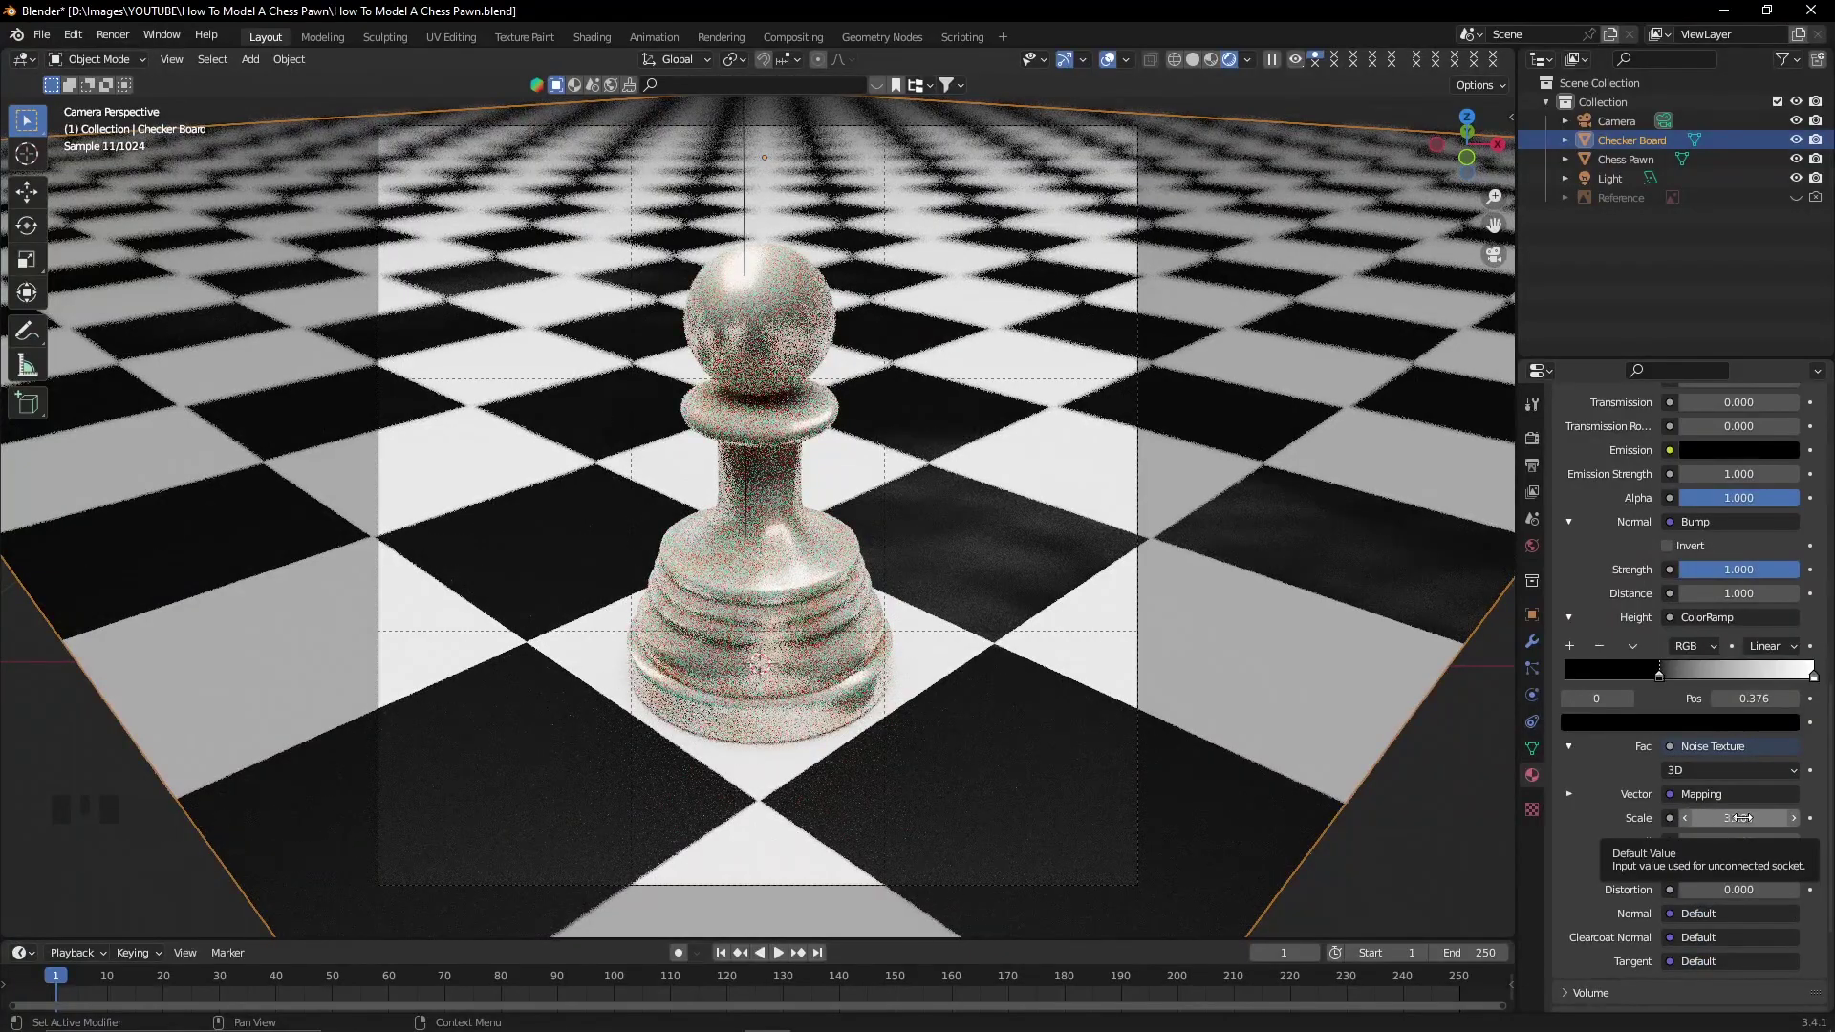